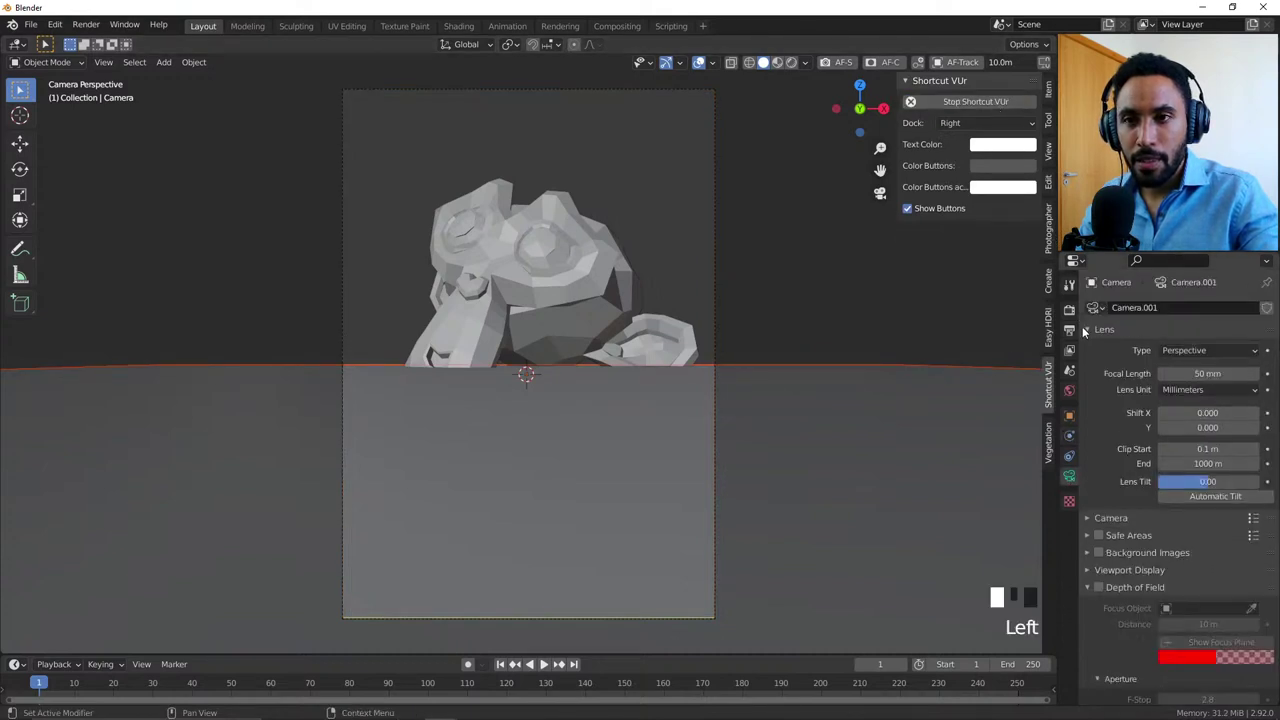
Step: Enable the camera's Center composition guide and set its Lens Shift Y to -0.020
{"action": "left_click_drag", "start_coordinate": [1127, 362], "coordinate": [1168, 572]}
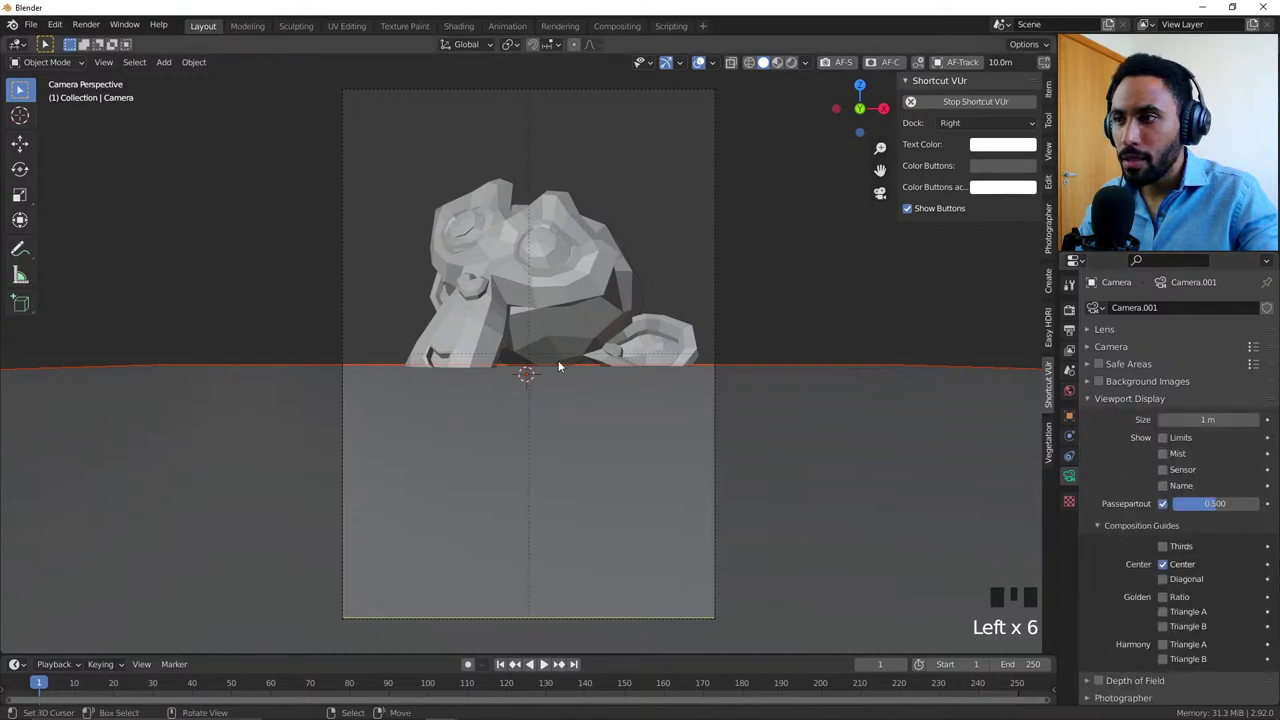
{"action": "right_click", "coordinate": [723, 335]}
{"action": "key", "text": "g"}
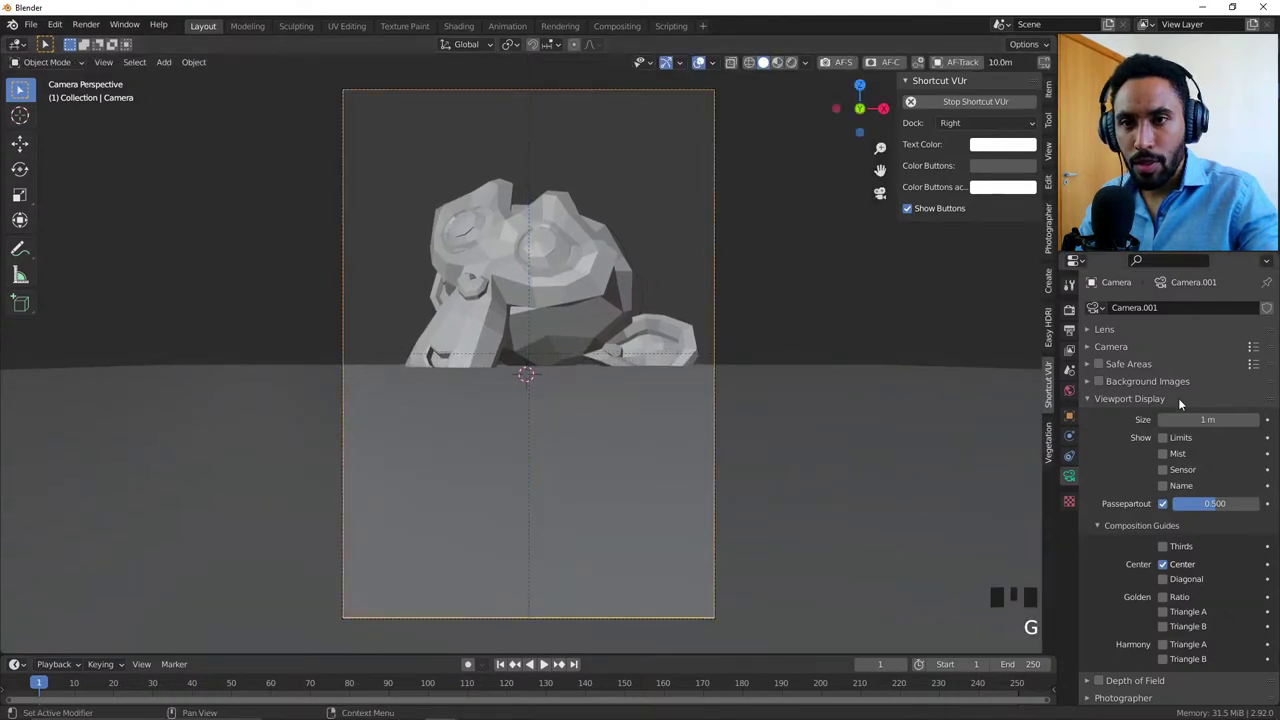
{"action": "scroll", "scroll_direction": "up", "scroll_amount": 3}
{"action": "left_click", "coordinate": [1112, 345]}
{"action": "key", "text": "r"}
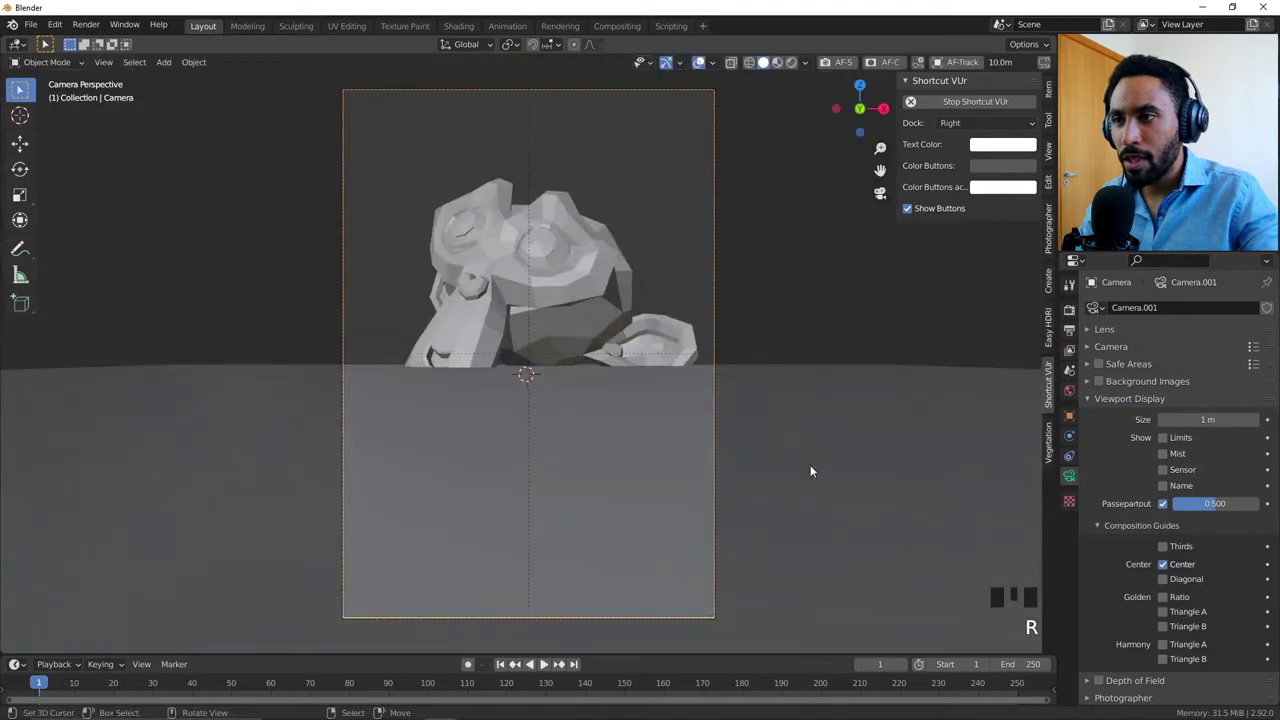
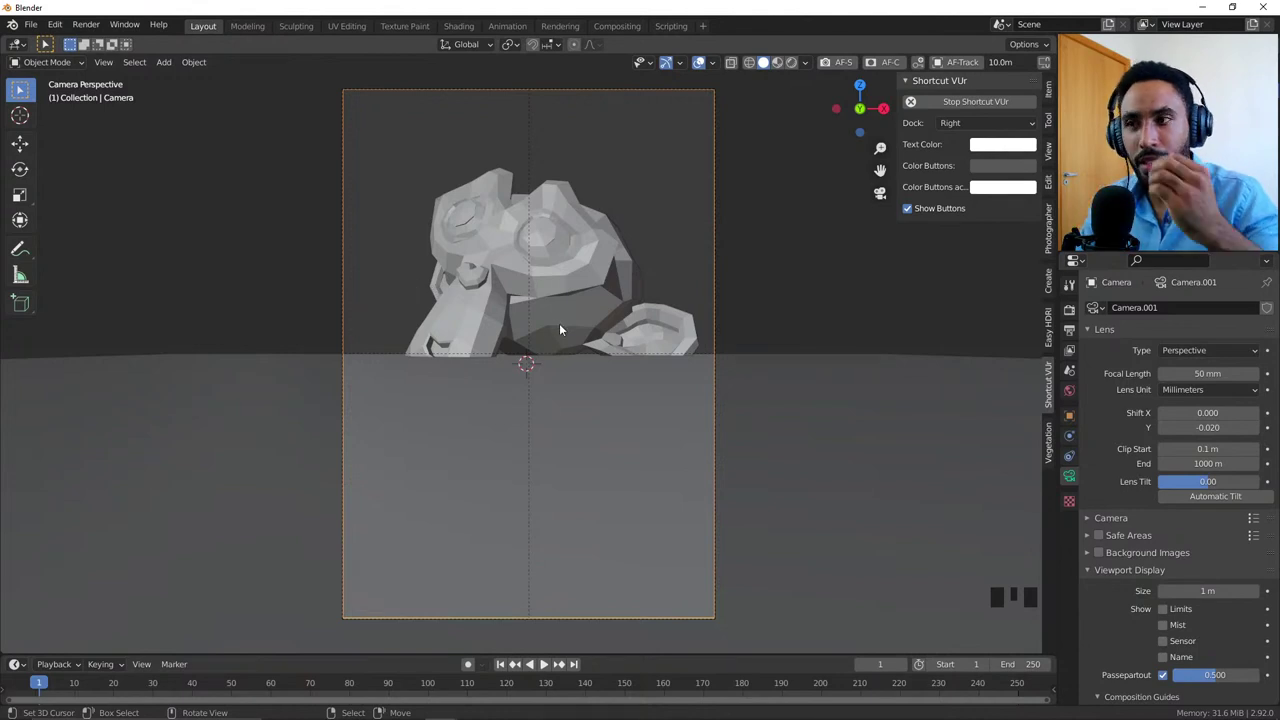
Step: Start moving the camera along its local Z axis, then cancel the move
{"action": "key", "text": "g"}
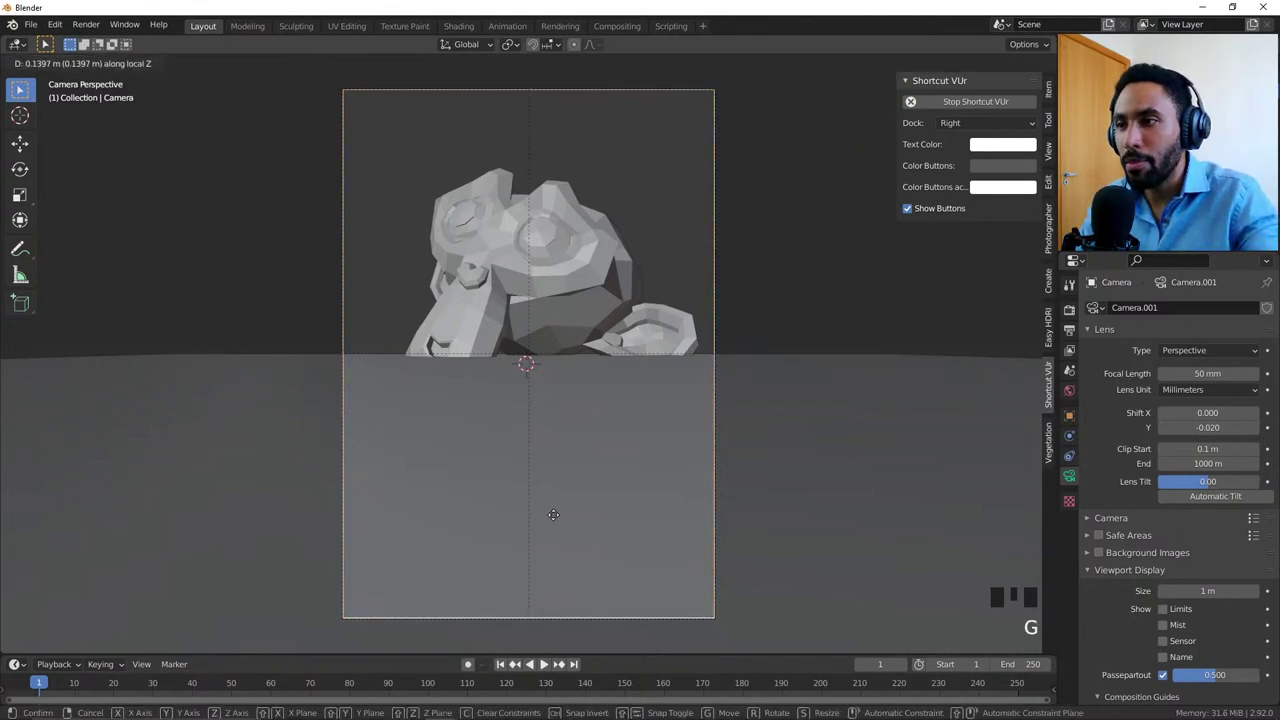
{"action": "key", "text": "r"}
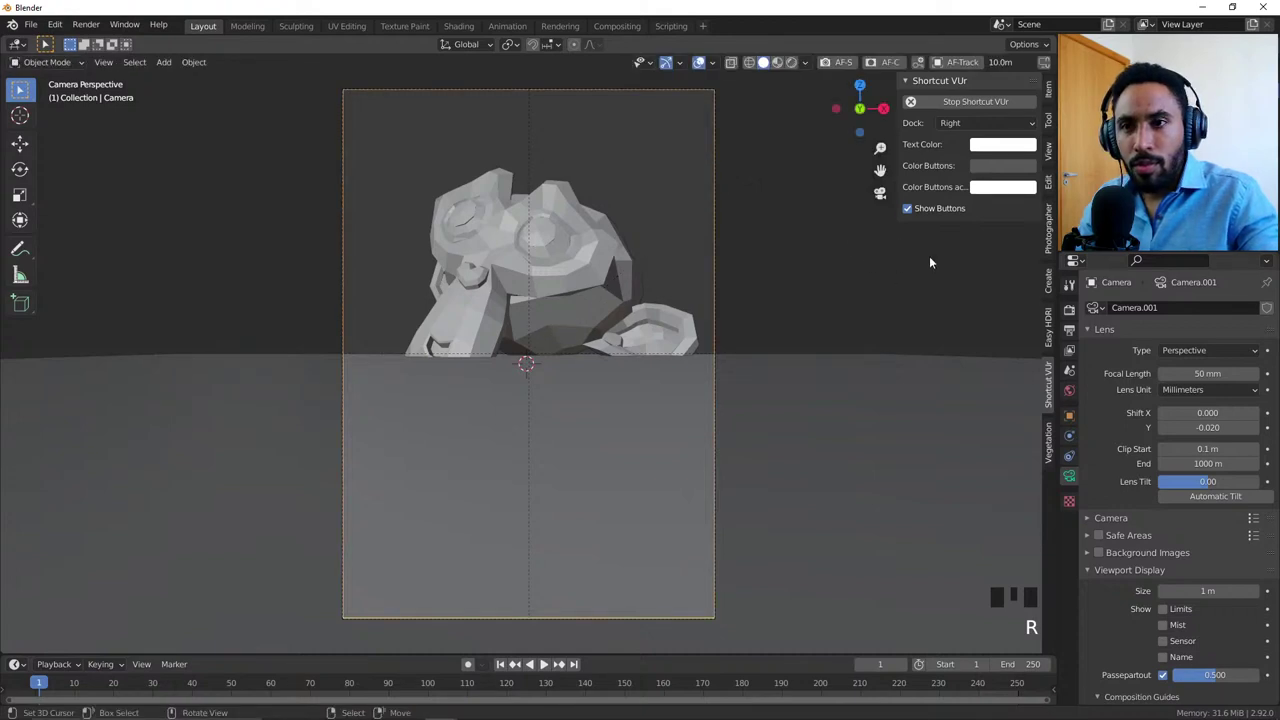
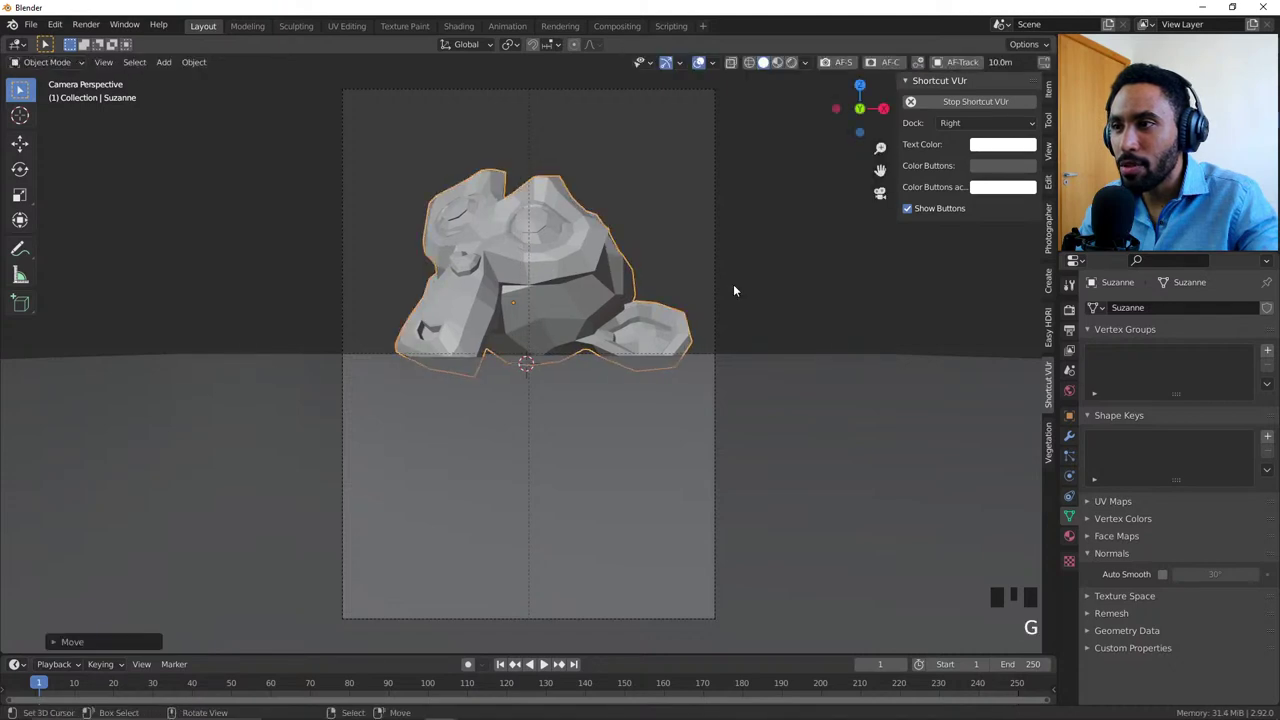
Step: Leave the camera view for a top orthographic wireframe view of the scene
{"action": "key", "text": "alt+a"}
{"action": "left_click_drag", "start_coordinate": [713, 331], "coordinate": [779, 347]}
{"action": "scroll", "scroll_direction": "down", "scroll_amount": 3}
{"action": "left_click_drag", "start_coordinate": [702, 373], "coordinate": [290, 345]}
{"action": "key", "text": "t"}
{"action": "key", "text": "t"}
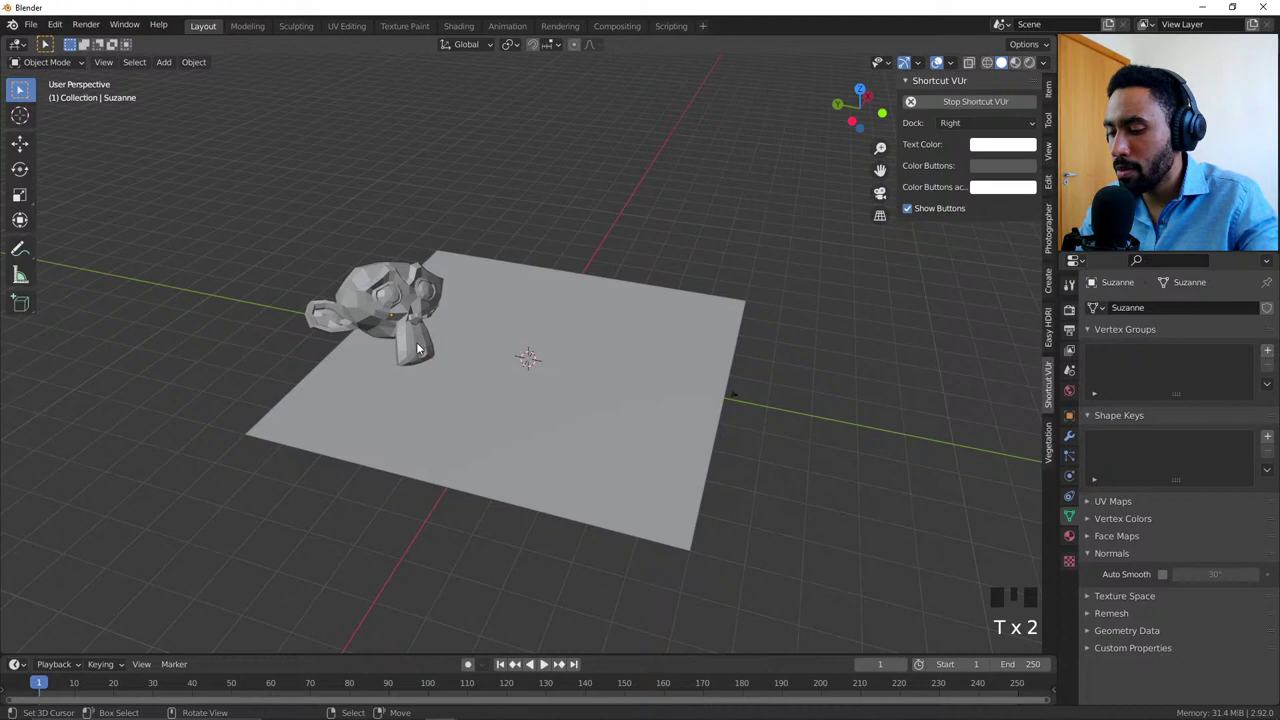
{"action": "key", "text": "KP_7"}
{"action": "key", "text": "z"}
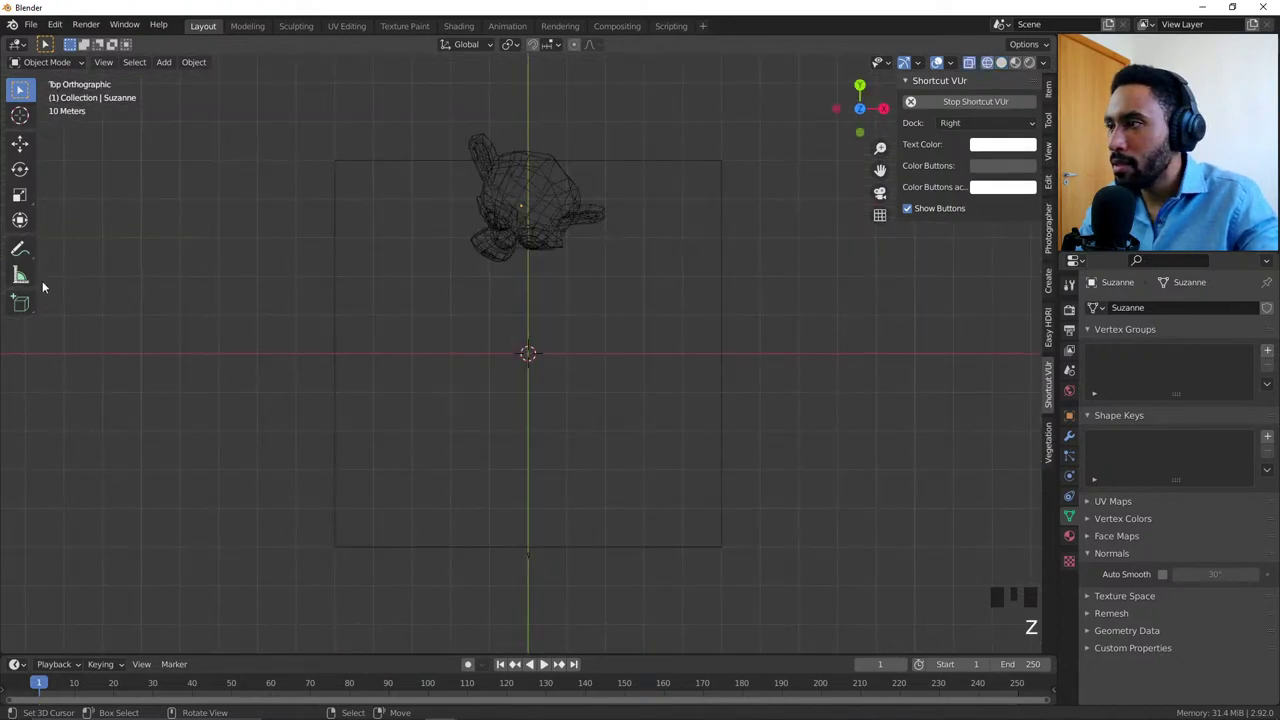
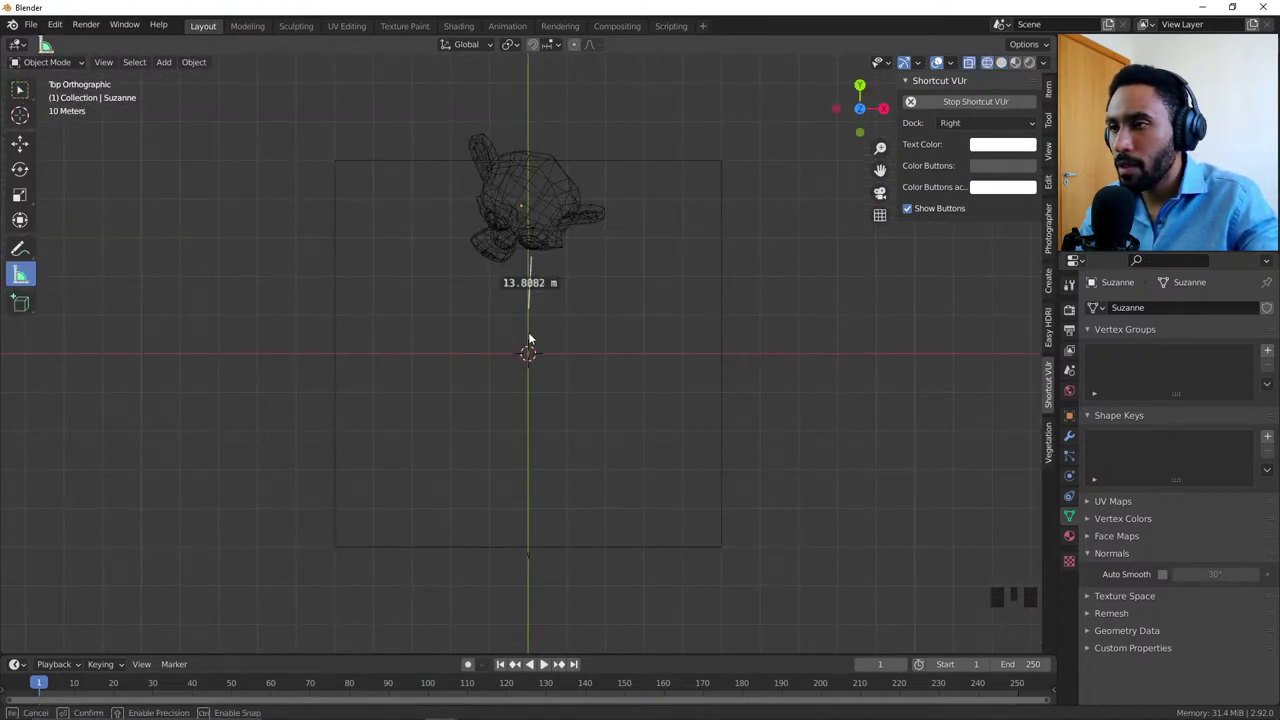
Step: Measure roughly 13.89 m from the origin to Suzanne, then return to camera view and select the camera
{"action": "key", "text": "x"}
{"action": "key", "text": "KP_0"}
{"action": "key", "text": "z"}
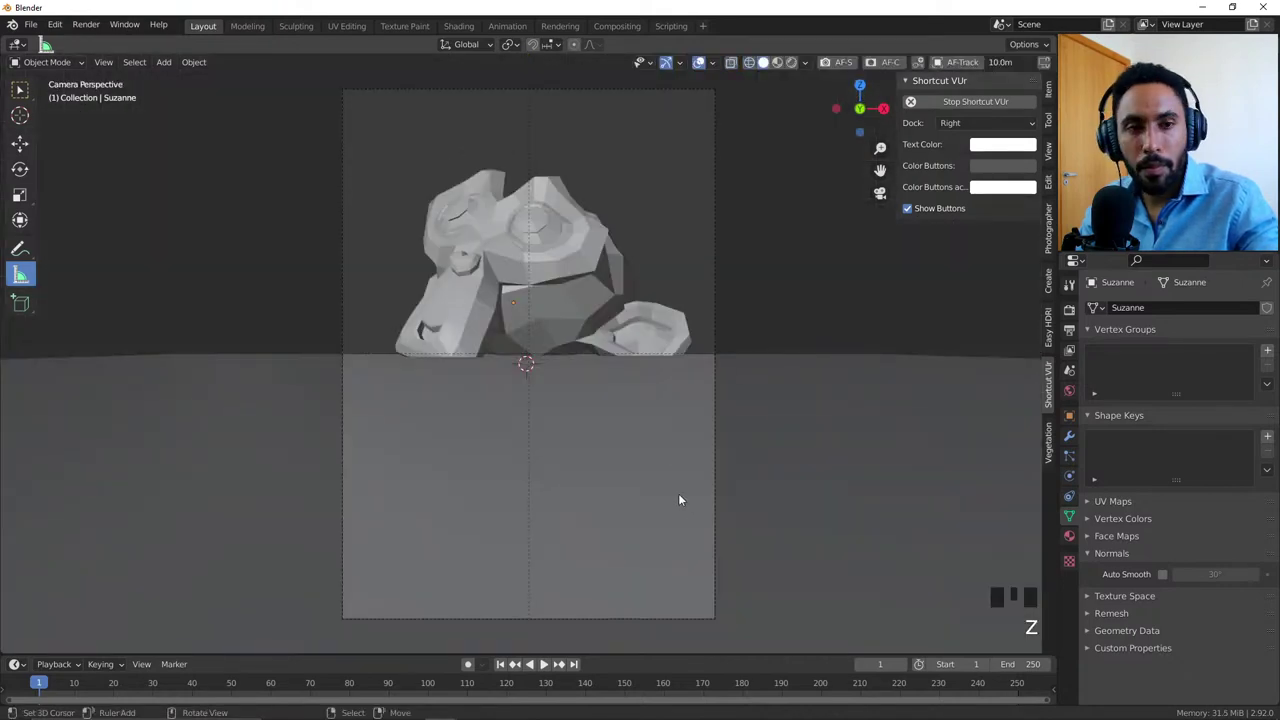
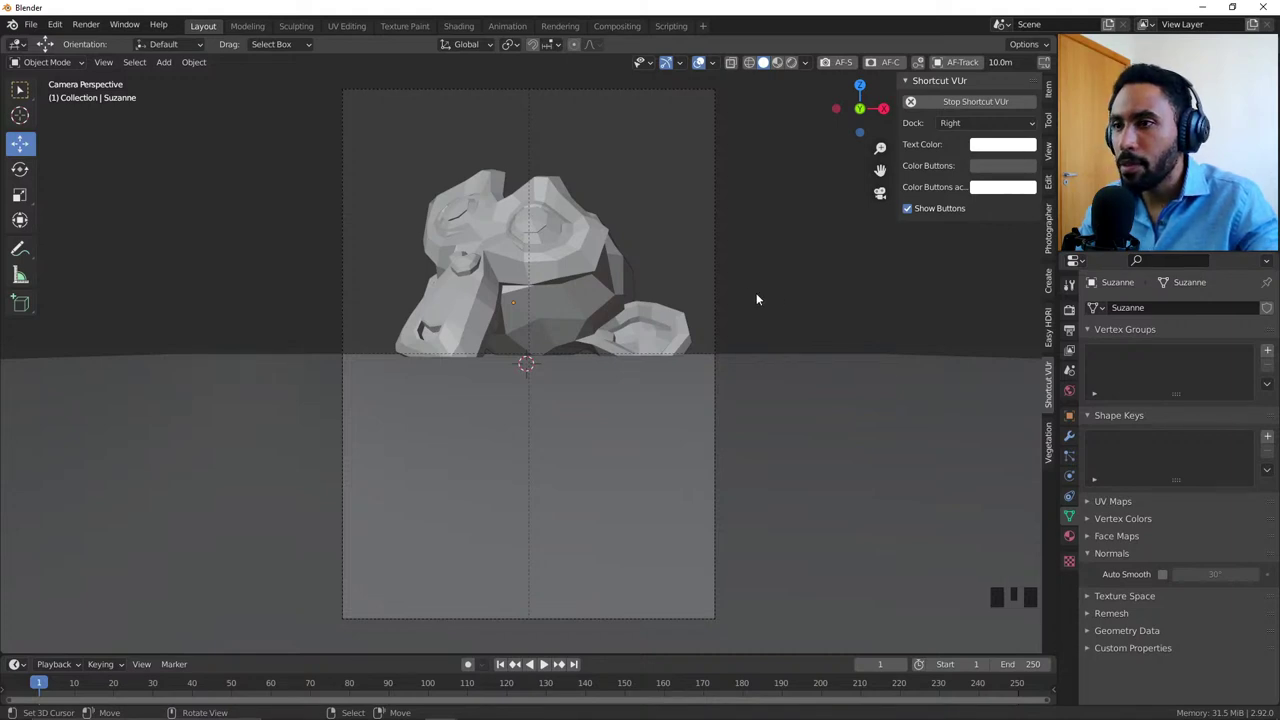
{"action": "right_click", "coordinate": [724, 279]}
{"action": "key", "text": "g"}
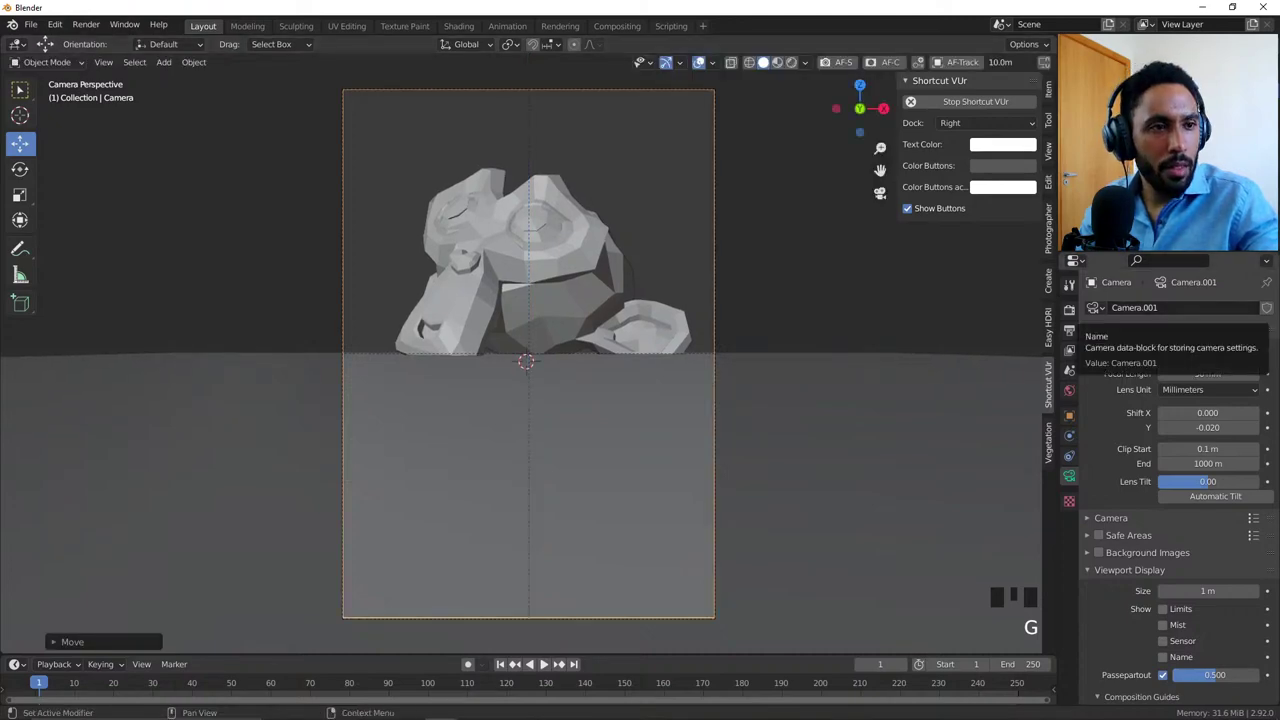
Step: Loop-cut the ground plane with 2 cuts and sink the middle face strip 10 cm along its normal
{"action": "left_click_drag", "start_coordinate": [555, 290], "coordinate": [658, 337]}
{"action": "scroll", "scroll_direction": "down", "scroll_amount": 3}
{"action": "right_click", "coordinate": [585, 296]}
{"action": "key", "text": "Tab"}
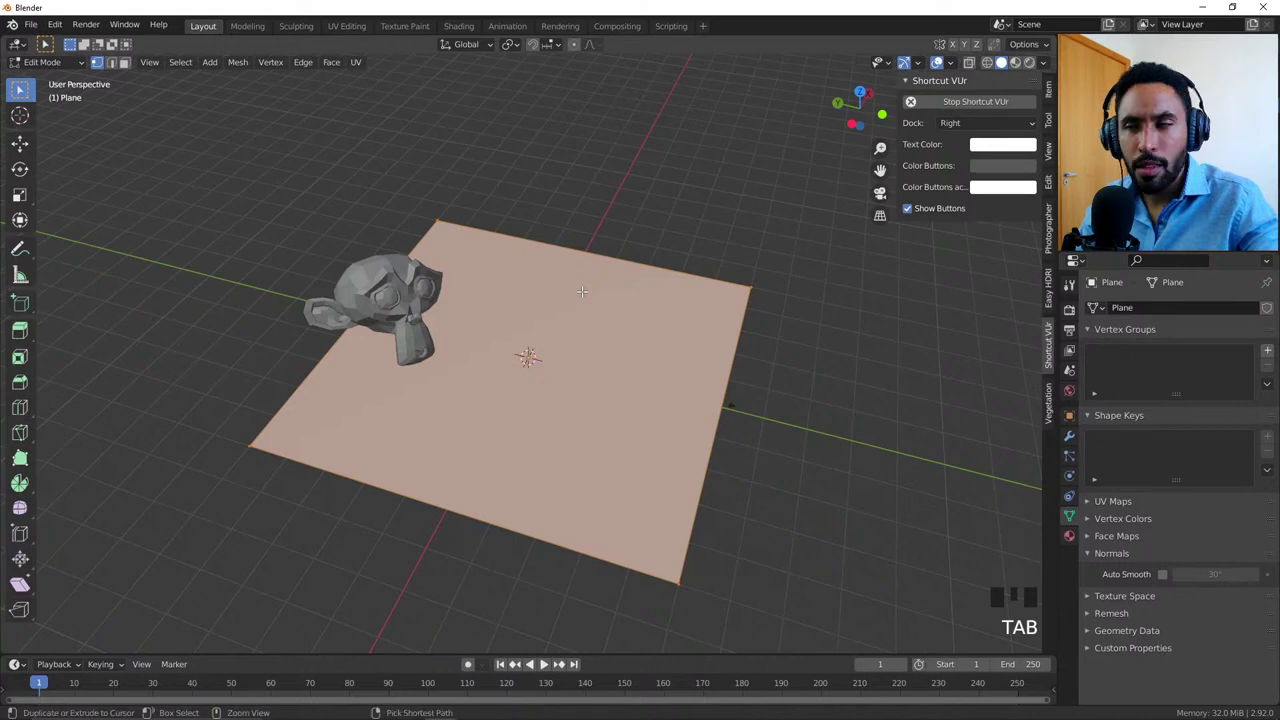
{"action": "key", "text": "ctrl+r"}
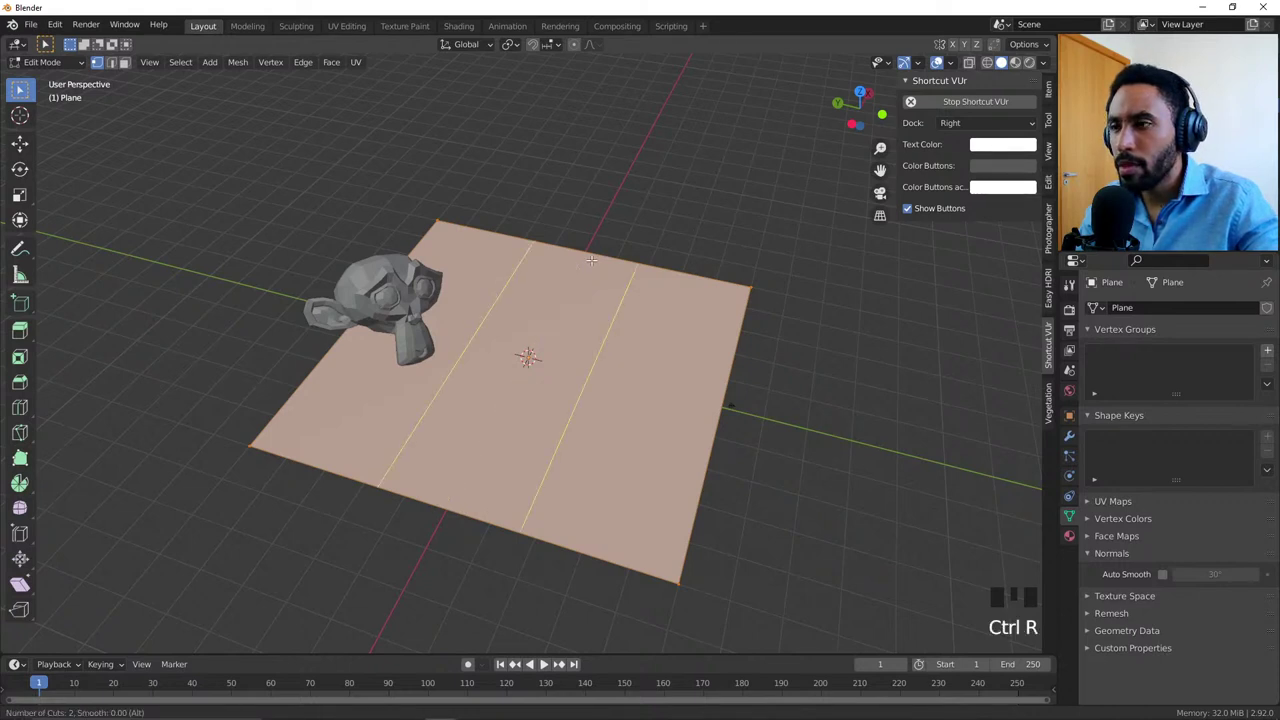
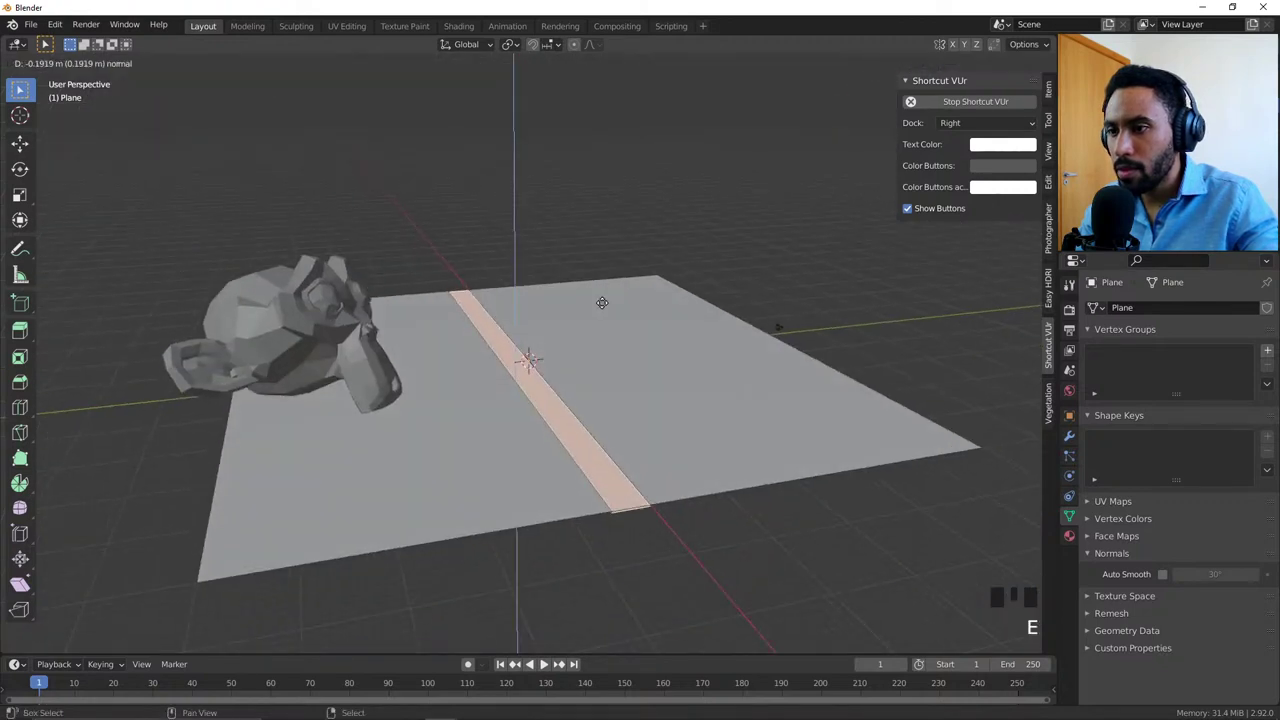
{"action": "key", "text": "ctrl+z"}
{"action": "key", "text": "e"}
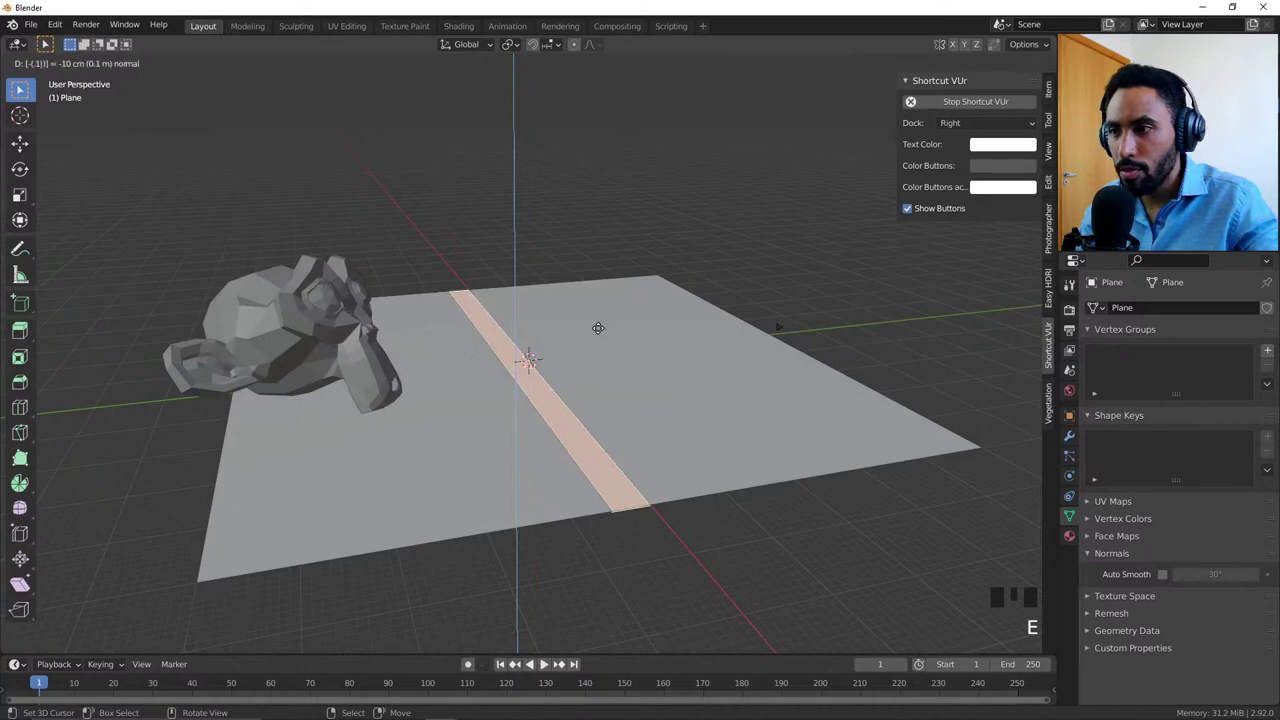
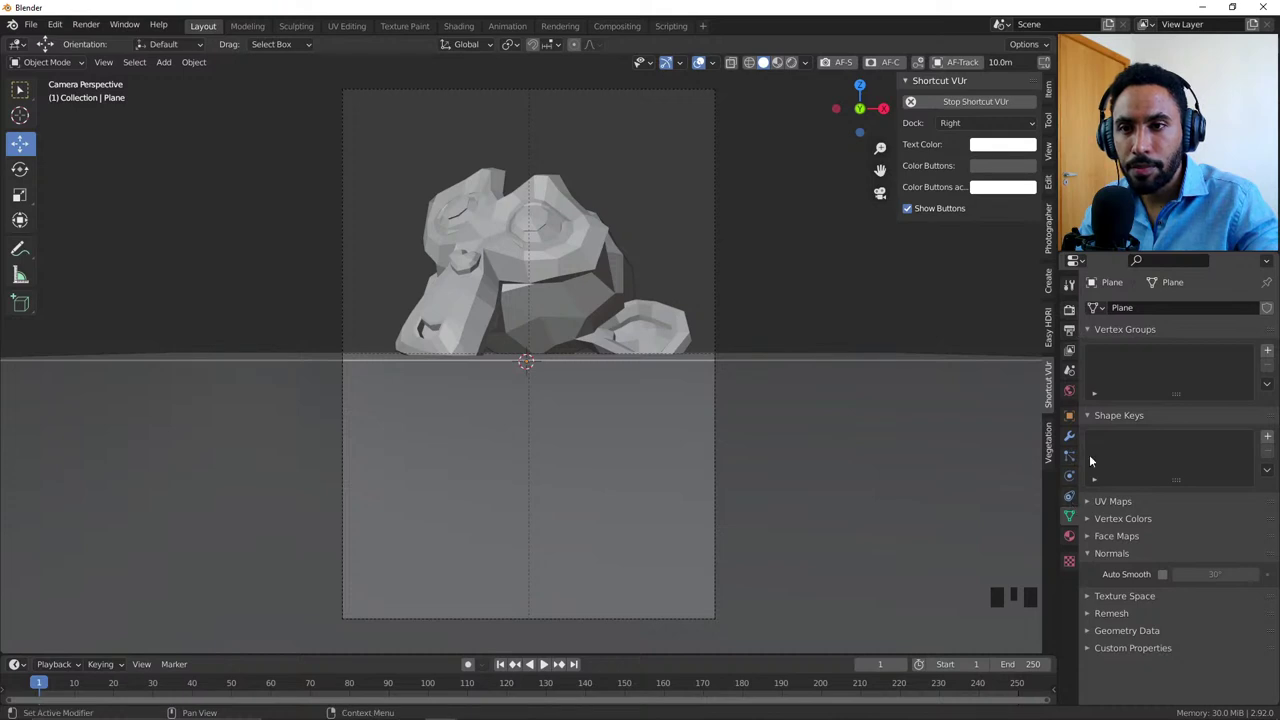
Step: Add a new Dimensions preset for the 1350 × 1920 portrait render resolution
{"action": "left_click", "coordinate": [1070, 338]}
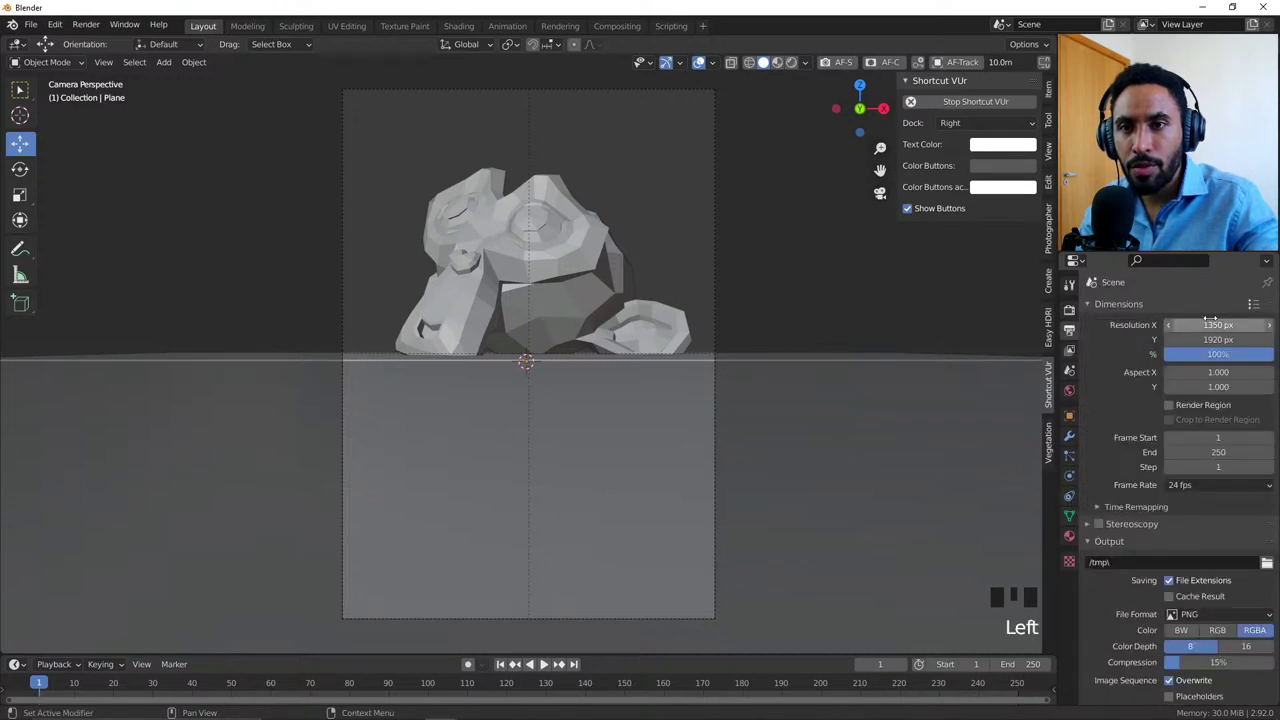
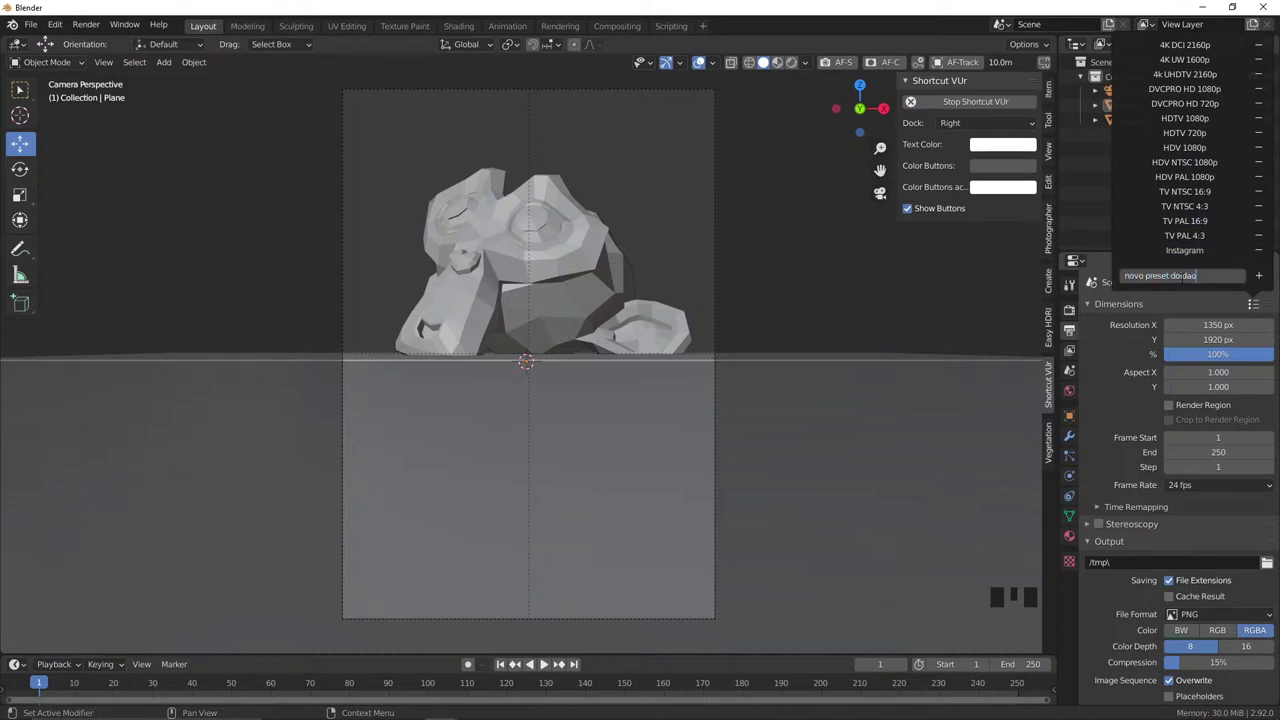
{"action": "key", "text": "Escape"}
{"action": "key", "text": "Escape"}
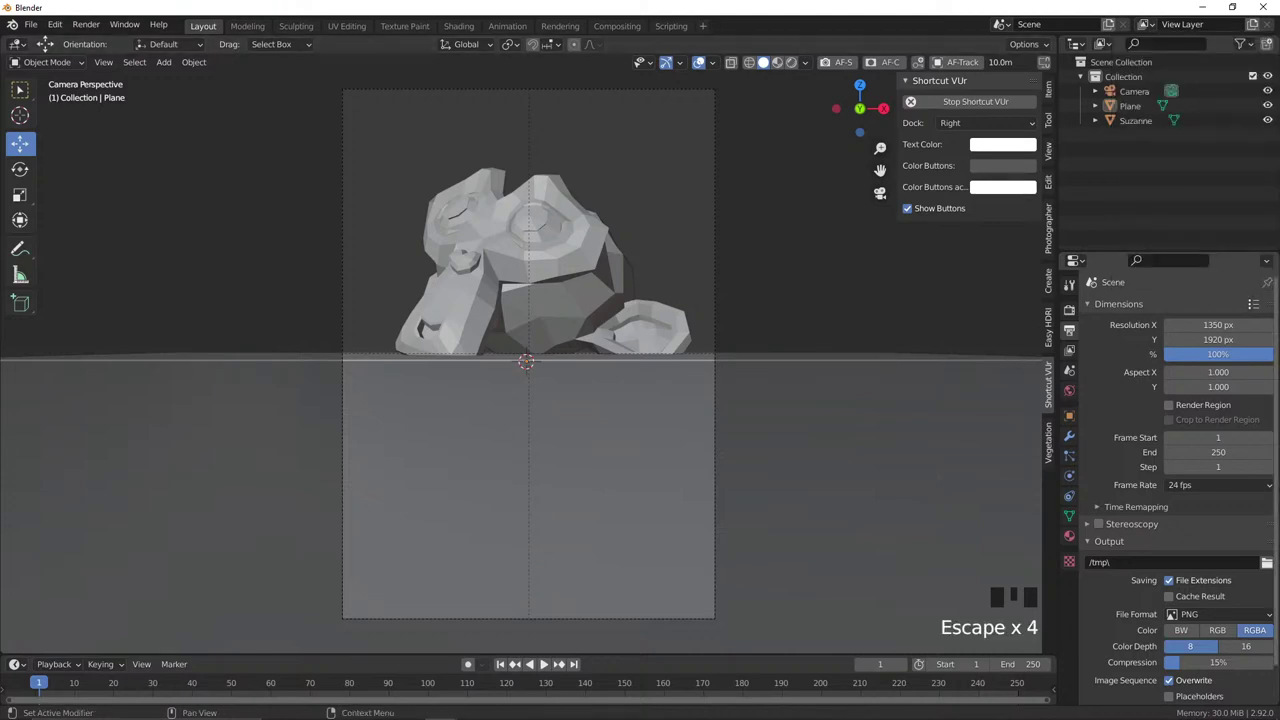
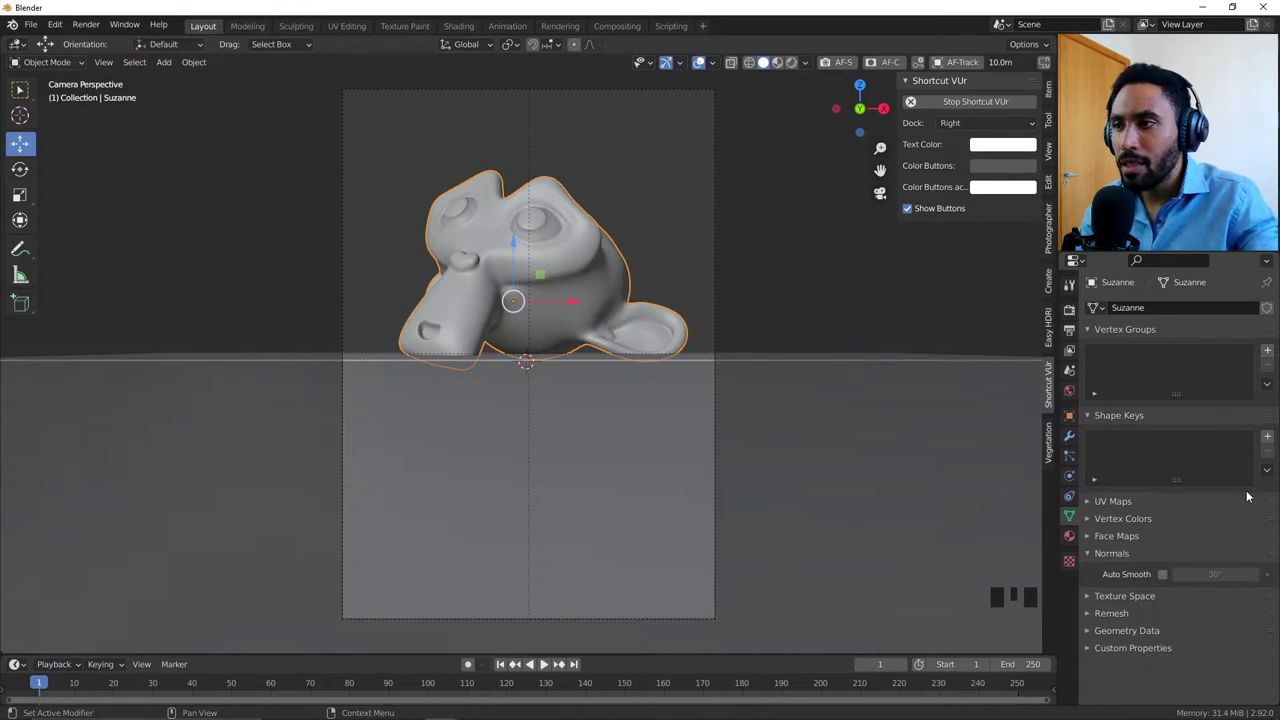
Step: Nudge Suzanne slightly within the portrait frame, cancelling one attempted move
{"action": "key", "text": "alt+a"}
{"action": "left_click_drag", "start_coordinate": [598, 307], "coordinate": [656, 352]}
{"action": "key", "text": "g"}
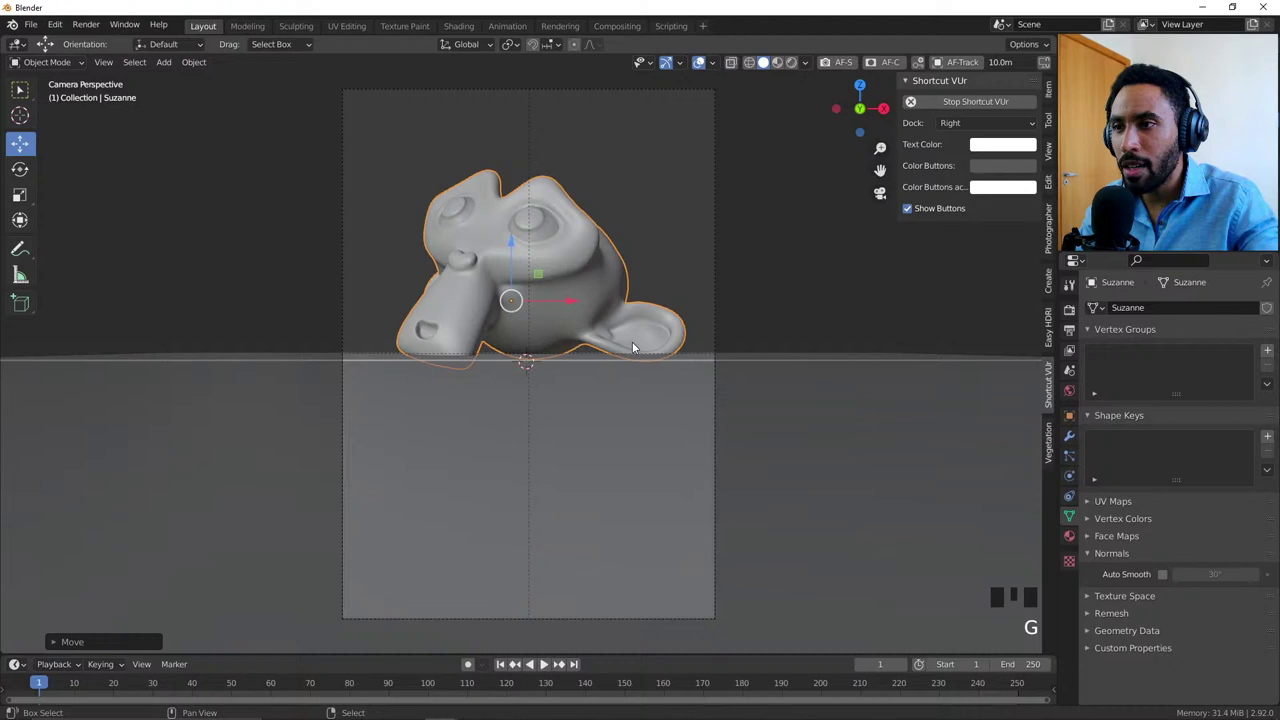
{"action": "key", "text": "alt+a"}
{"action": "right_click", "coordinate": [719, 309]}
{"action": "key", "text": "g"}
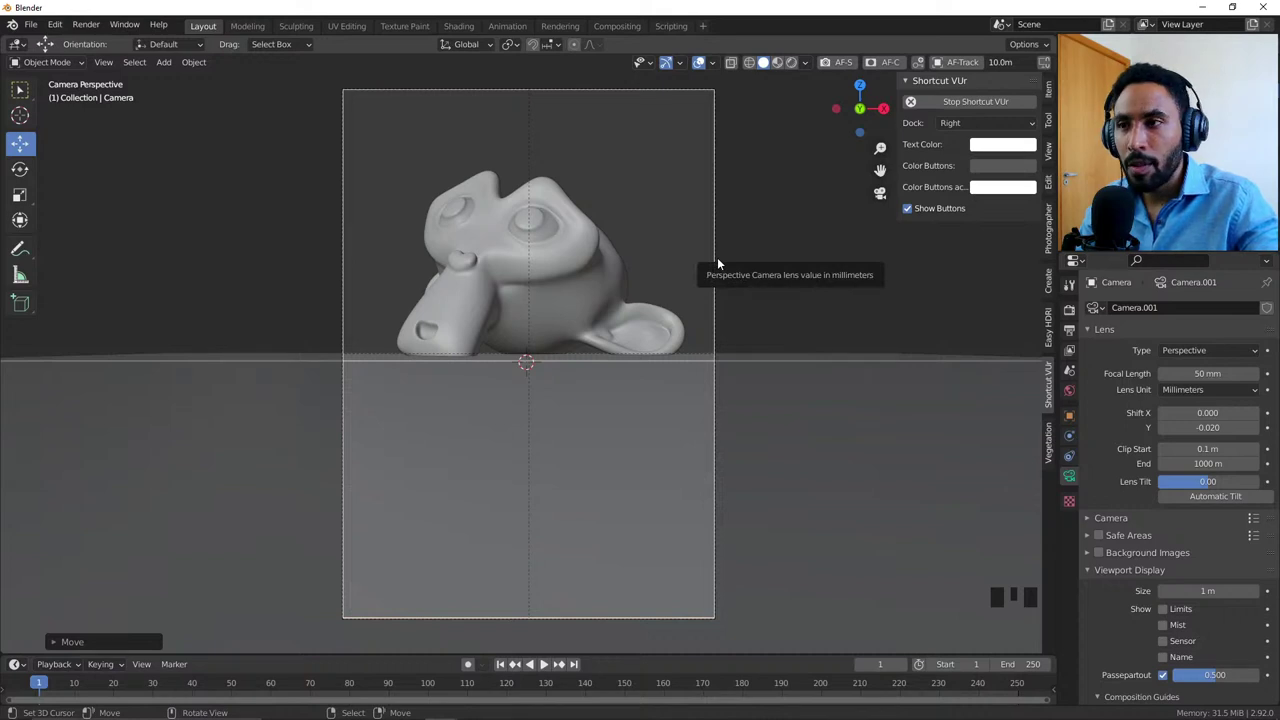
Step: Select the camera and review its Lens settings, with shift still at -0.020
{"action": "key", "text": "alt+a"}
{"action": "right_click", "coordinate": [720, 243]}
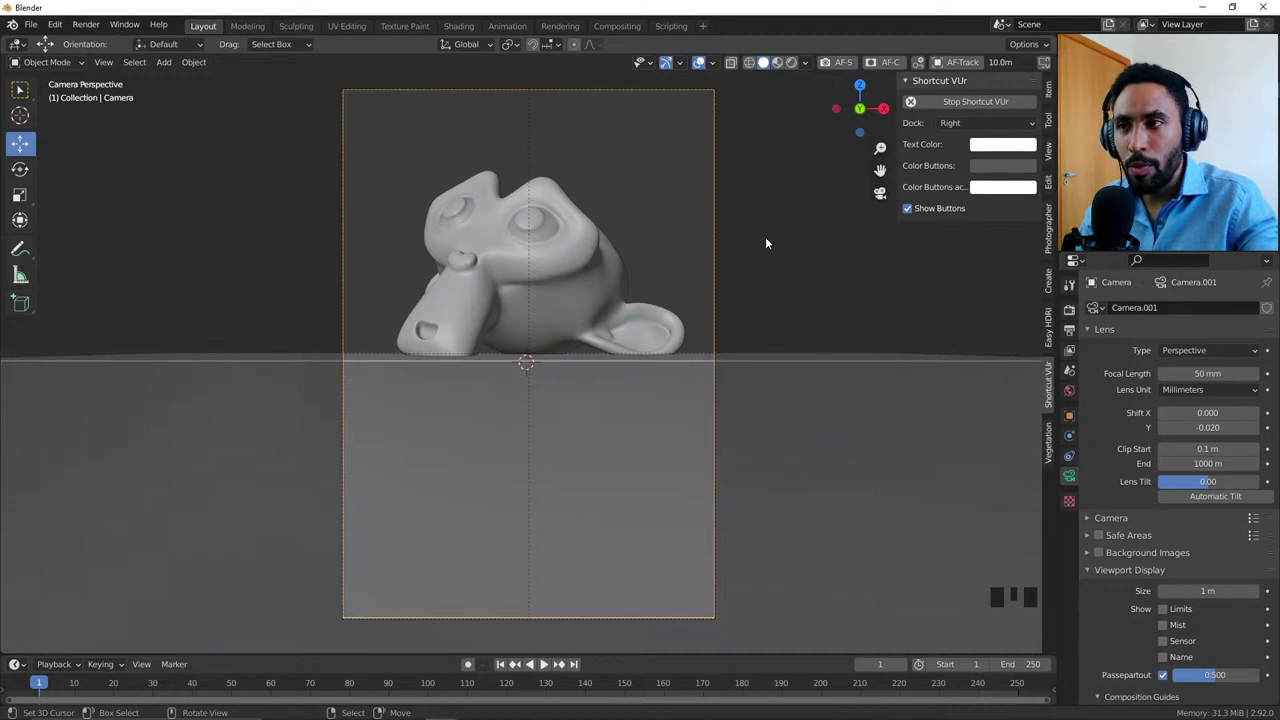
{"action": "key", "text": "alt+a"}
{"action": "key", "text": "b"}
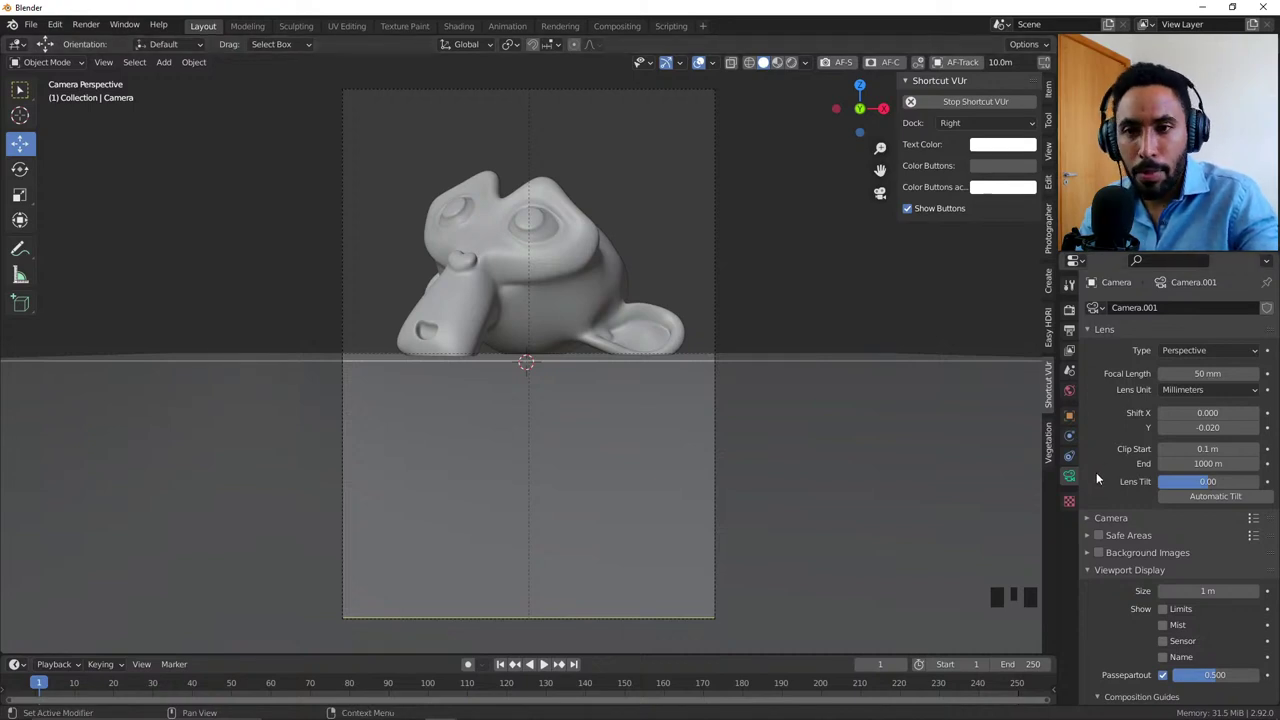
Step: Choose Phoenix_reclinata_palm1, set tree placement to Cursor and put the 3D cursor on the ground below Suzanne
{"action": "left_click", "coordinate": [1054, 448]}
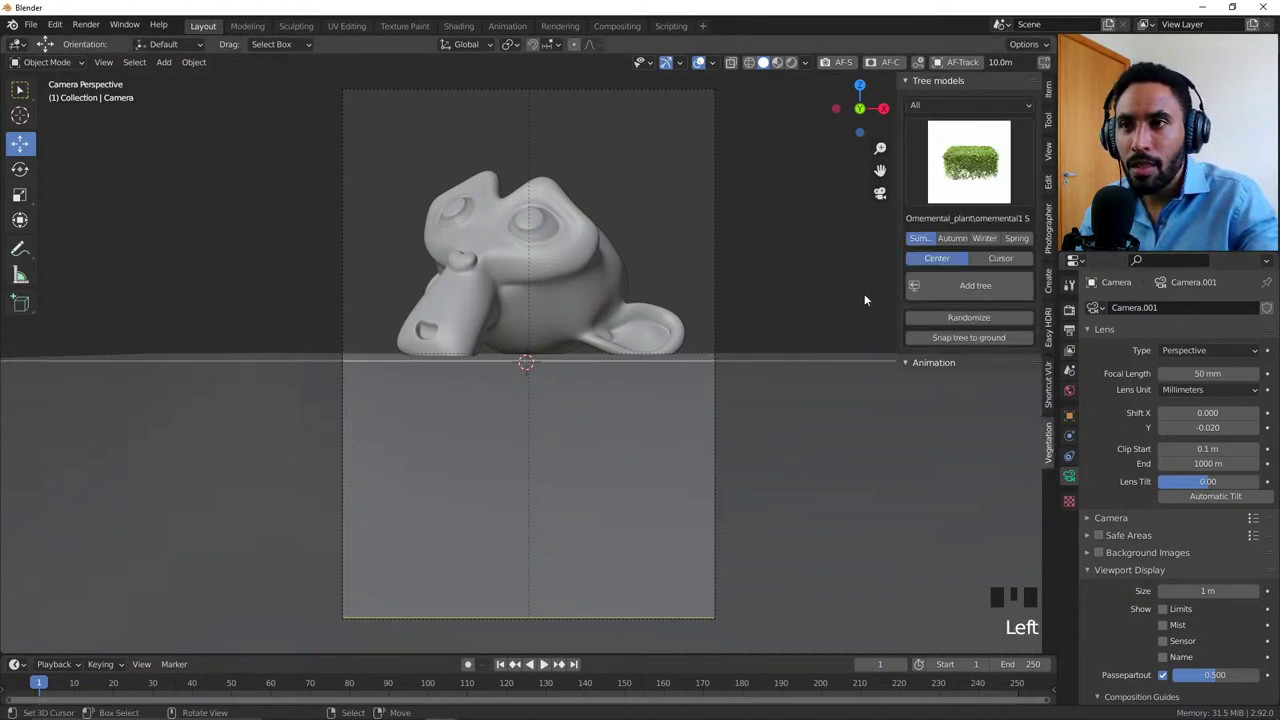
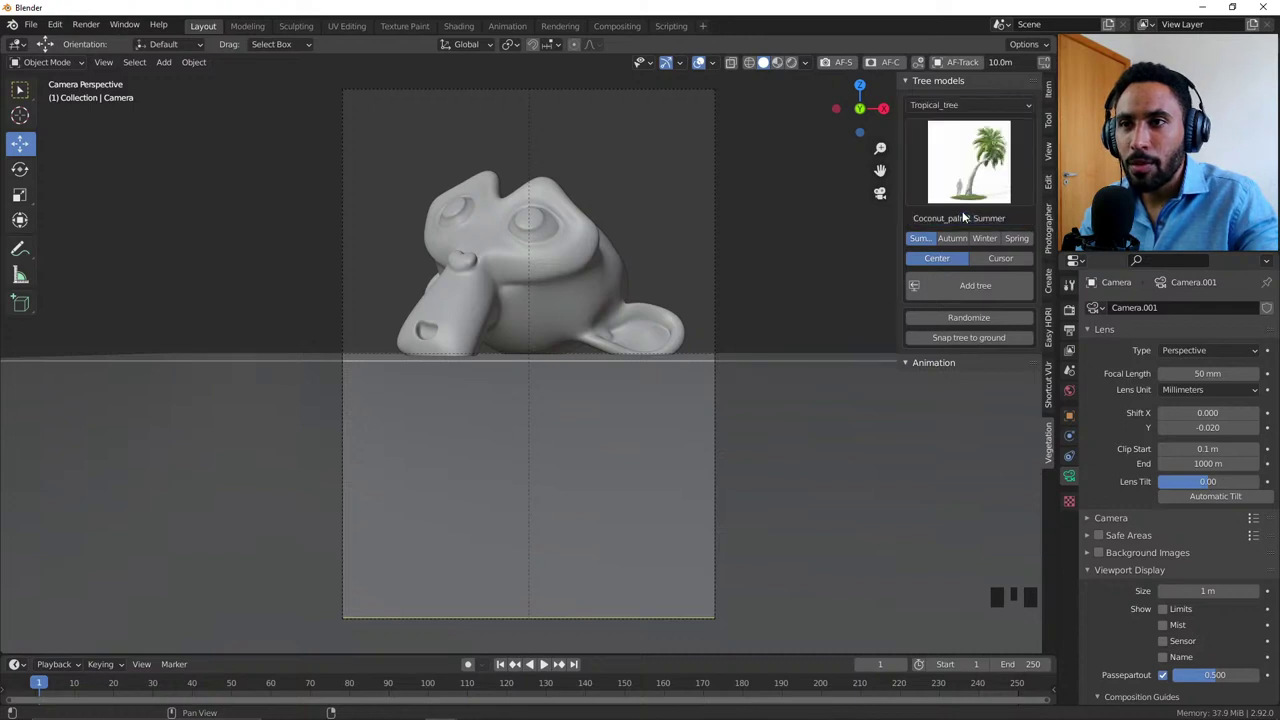
{"action": "left_click_drag", "start_coordinate": [984, 152], "coordinate": [1000, 291]}
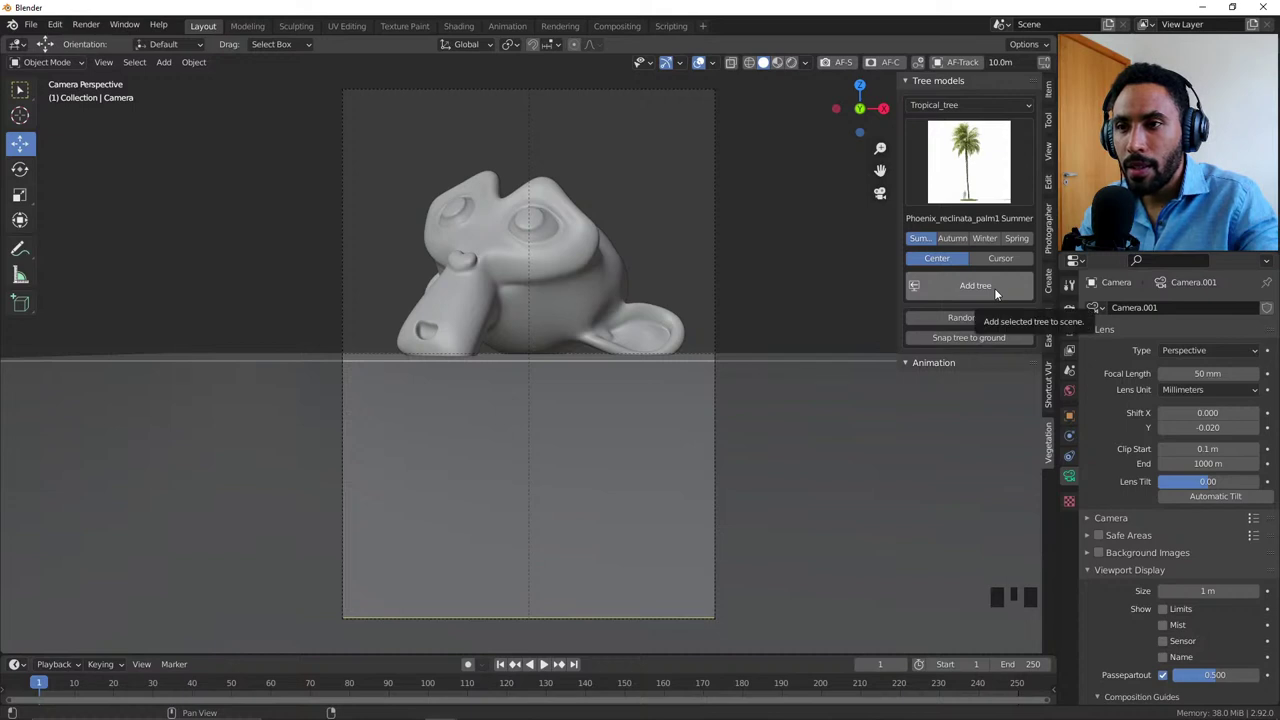
{"action": "left_click", "coordinate": [1015, 262]}
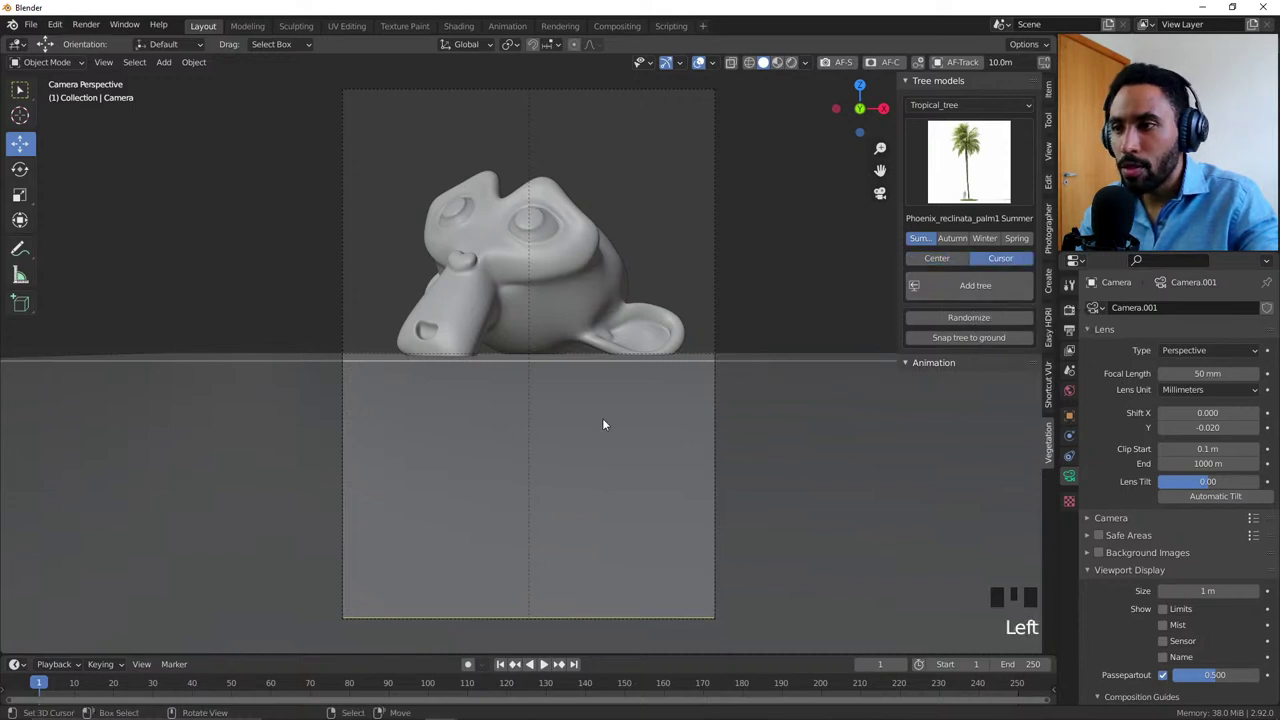
{"action": "left_click", "coordinate": [606, 377]}
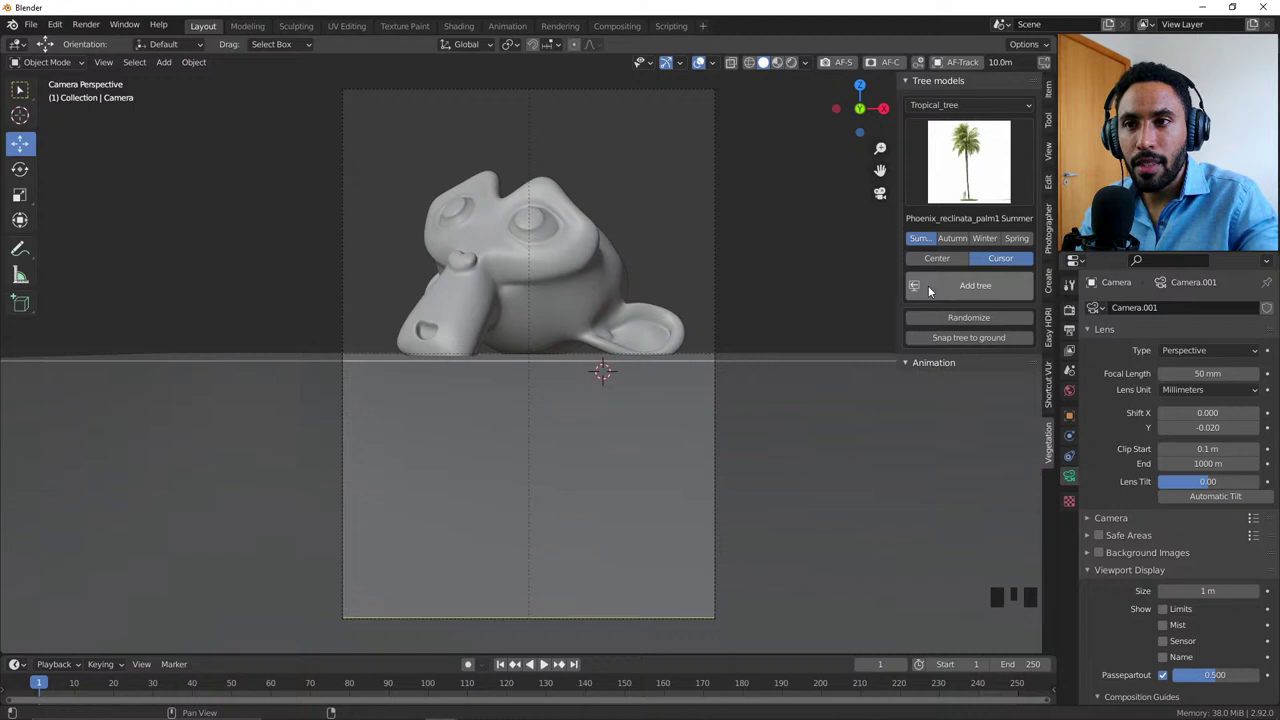
Step: Add a Phoenix palm at the 3D cursor and slide it across the ground in front of Suzanne
{"action": "left_click_drag", "start_coordinate": [969, 292], "coordinate": [728, 437]}
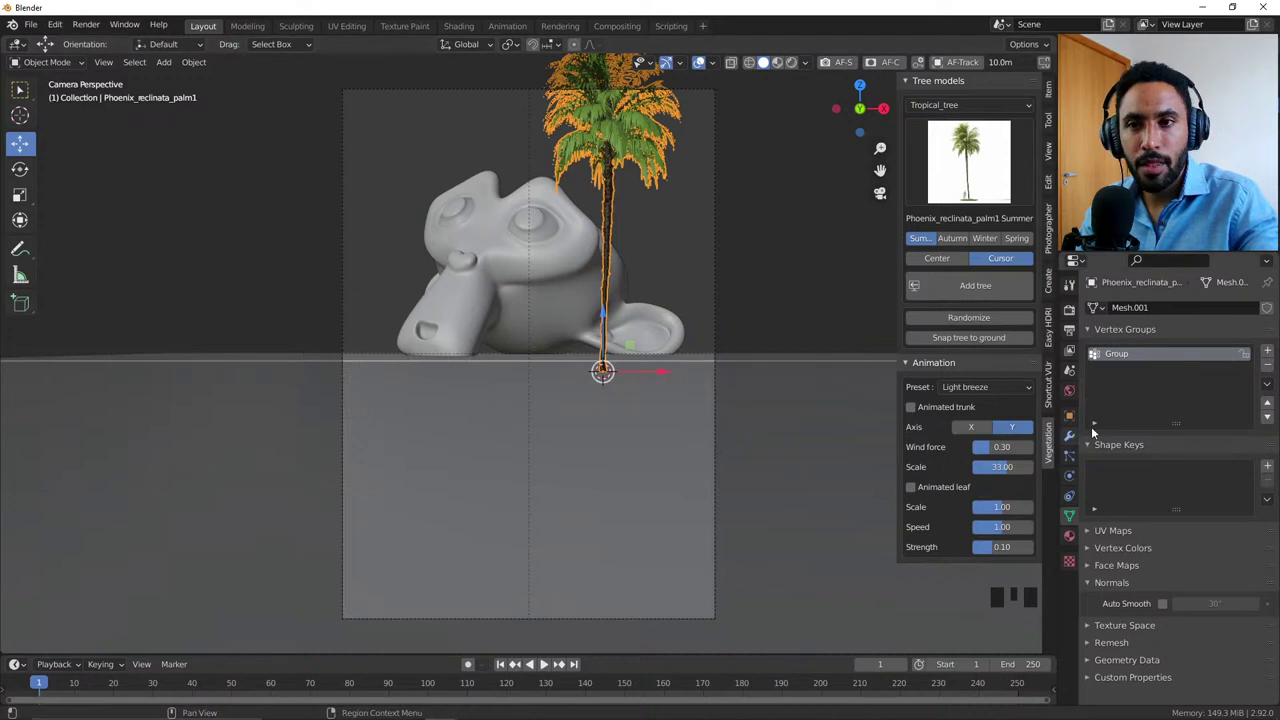
{"action": "left_click", "coordinate": [1070, 330]}
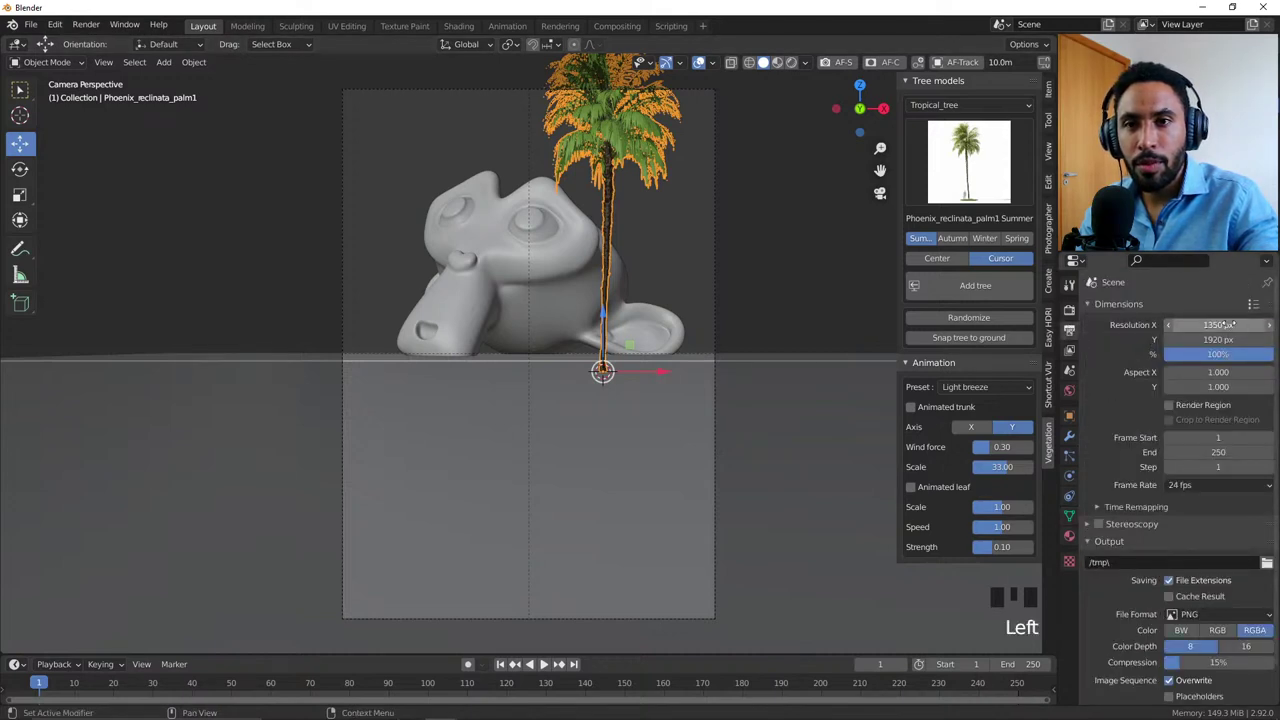
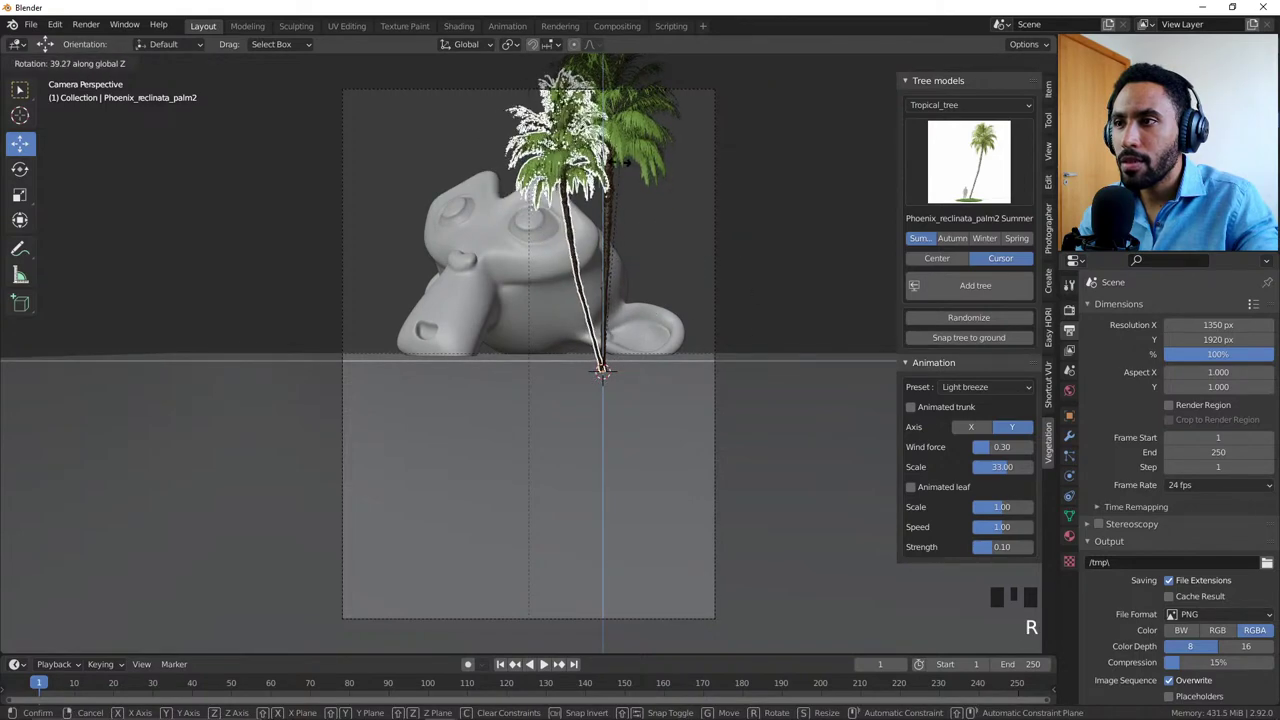
{"action": "key", "text": "g"}
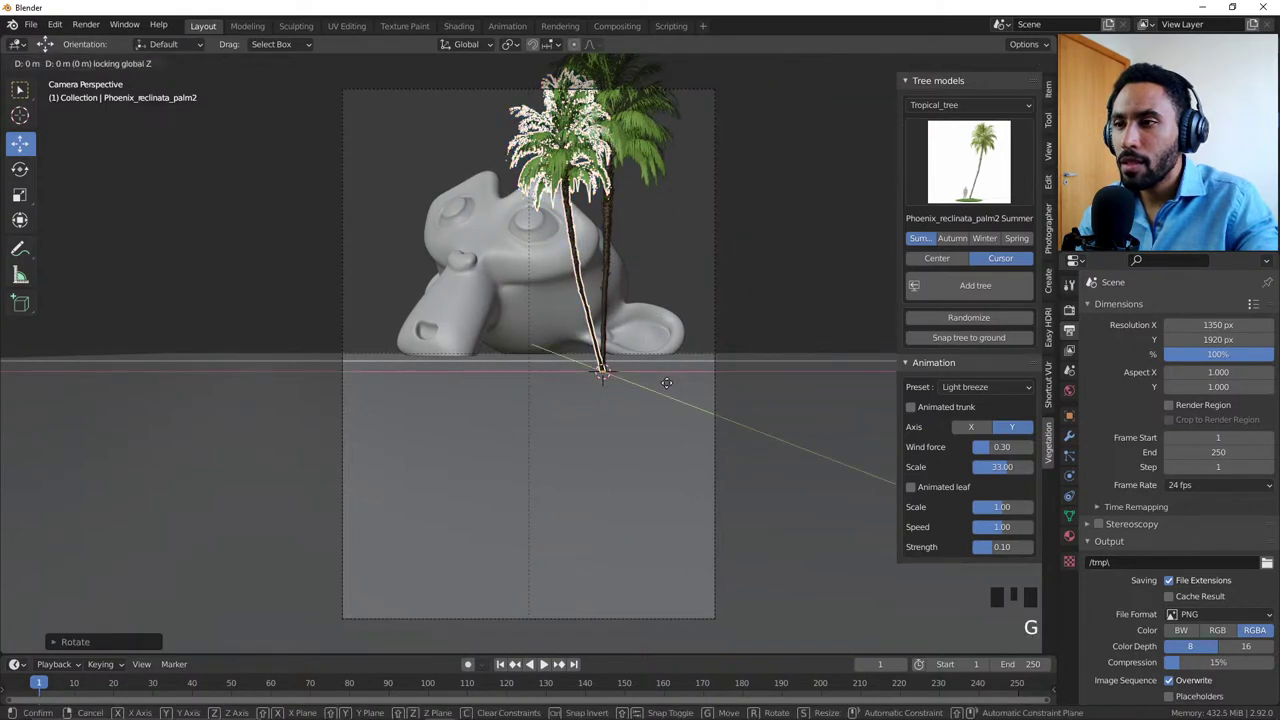
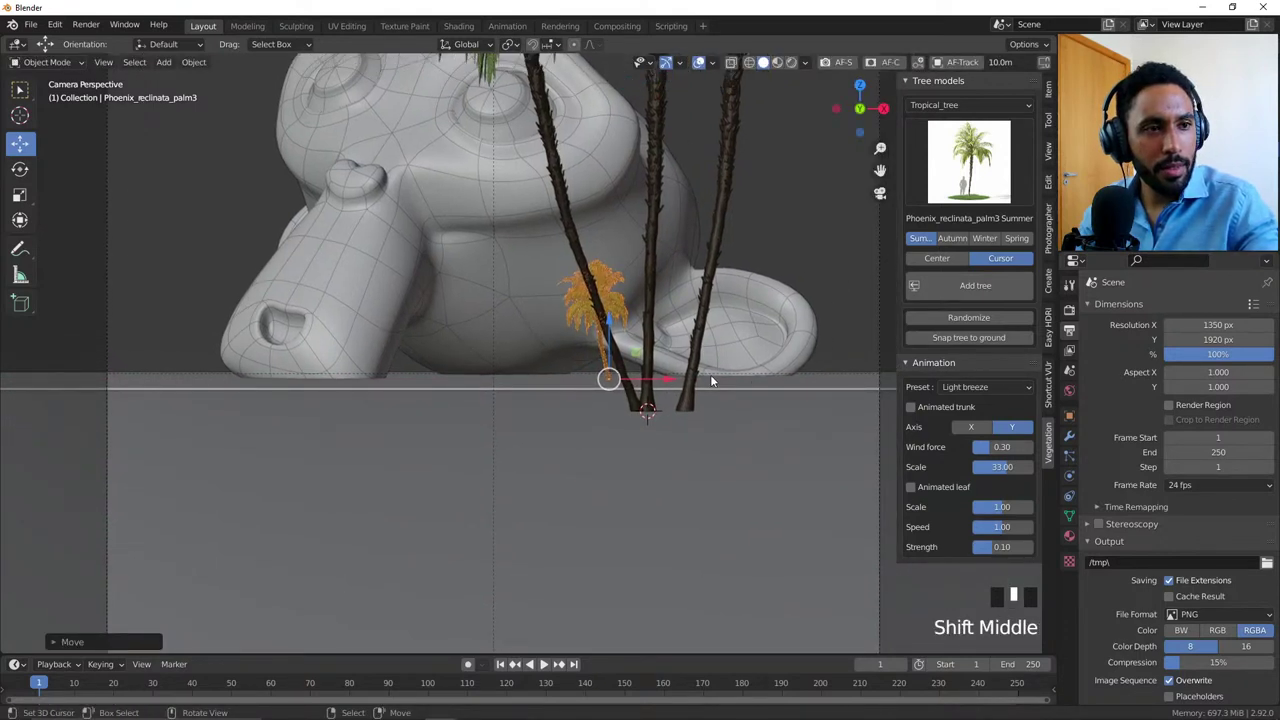
Step: From top view, select the tall palm trees and check them against the camera framing
{"action": "key", "text": "KP_7"}
{"action": "scroll", "scroll_direction": "down", "scroll_amount": 3}
{"action": "left_click_drag", "start_coordinate": [559, 373], "coordinate": [528, 221]}
{"action": "key", "text": "g"}
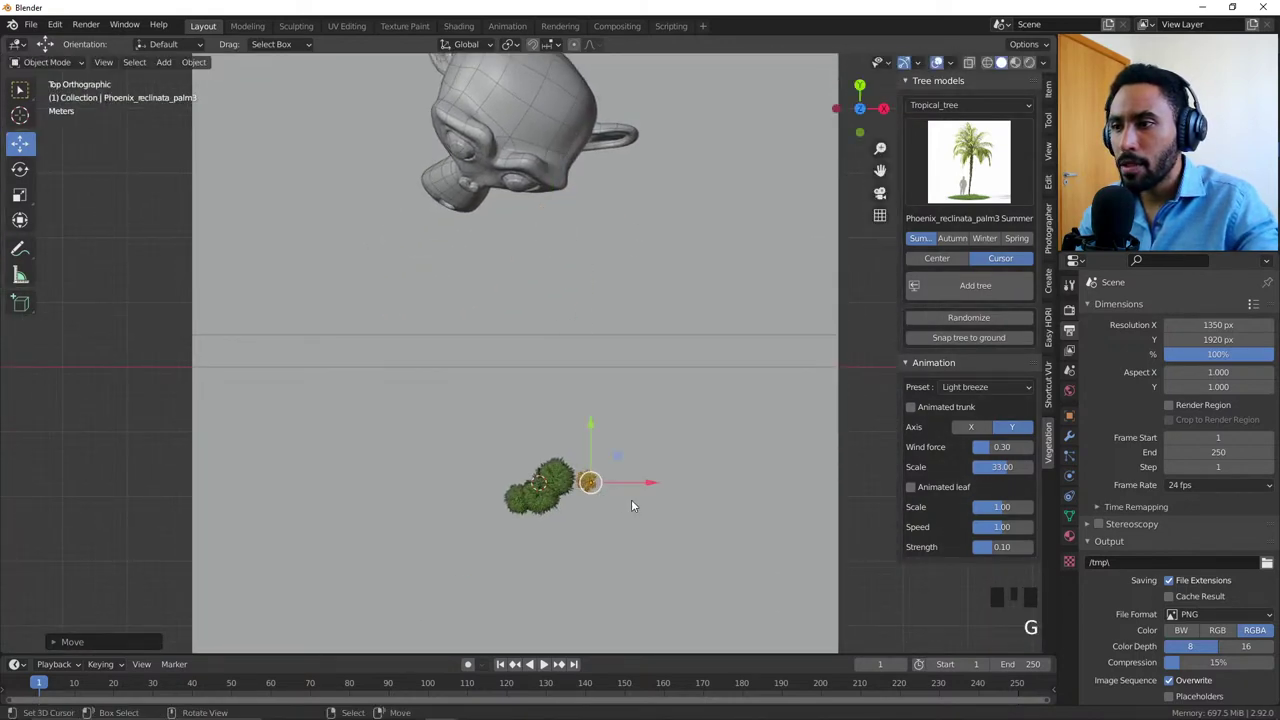
{"action": "key", "text": "alt+a"}
{"action": "key", "text": "b"}
{"action": "key", "text": "b"}
{"action": "scroll", "scroll_direction": "up", "scroll_amount": 3}
{"action": "key", "text": "g"}
{"action": "key", "text": "KP_0"}
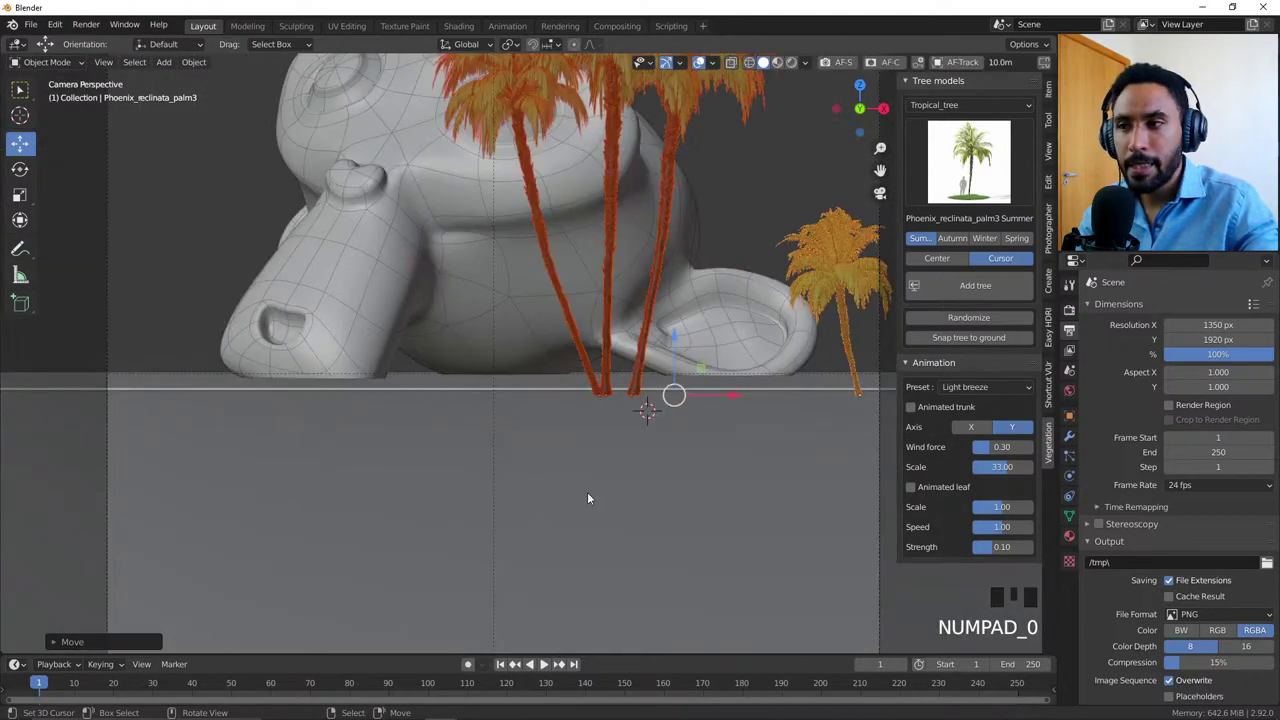
Step: Move the selected palms back along Y so the cluster sits behind Suzanne
{"action": "scroll", "scroll_direction": "down", "scroll_amount": 3}
{"action": "key", "text": "KP_7"}
{"action": "key", "text": "g"}
{"action": "key", "text": "KP_0"}
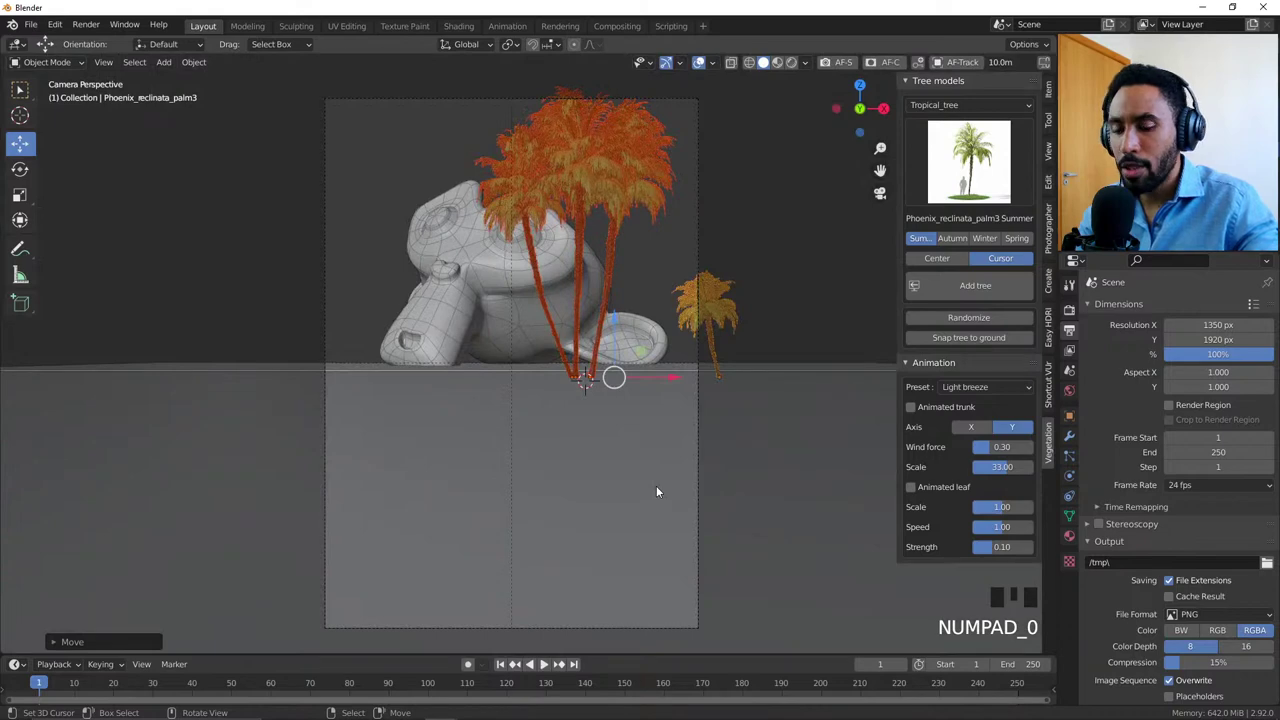
{"action": "key", "text": "KP_7"}
{"action": "key", "text": "g"}
{"action": "middle_click", "coordinate": [658, 533]}
{"action": "key", "text": "KP_7"}
{"action": "key", "text": "g"}
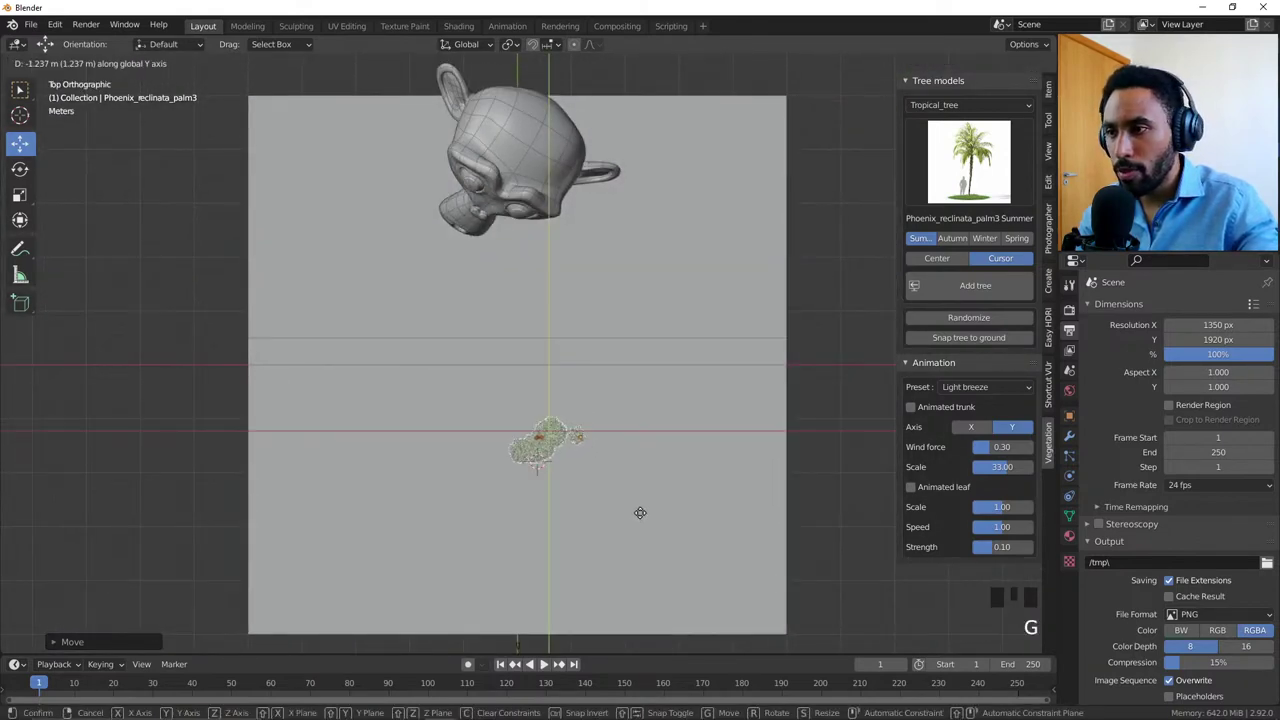
{"action": "key", "text": "KP_0"}
Step: Back in camera view, select the small palm and rotate it around its verticalical axis
{"action": "key", "text": "alt+a"}
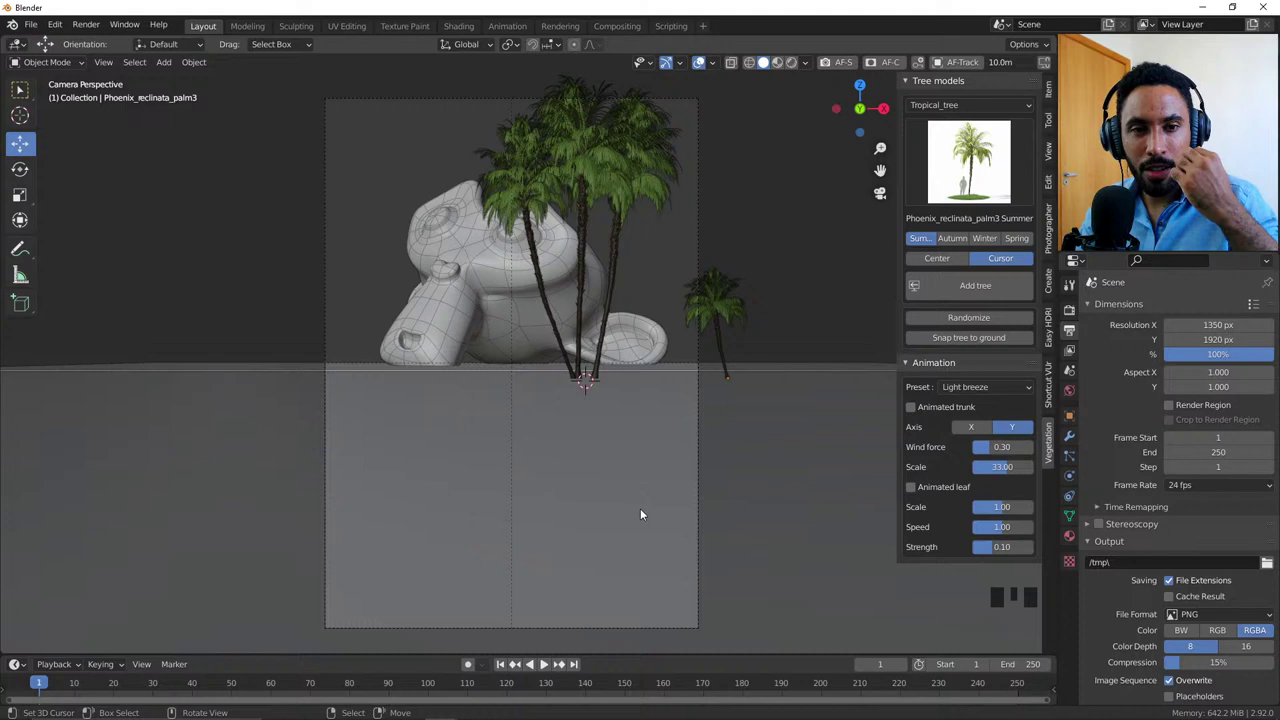
{"action": "right_click", "coordinate": [733, 310]}
{"action": "key", "text": "r"}
{"action": "key", "text": "r"}
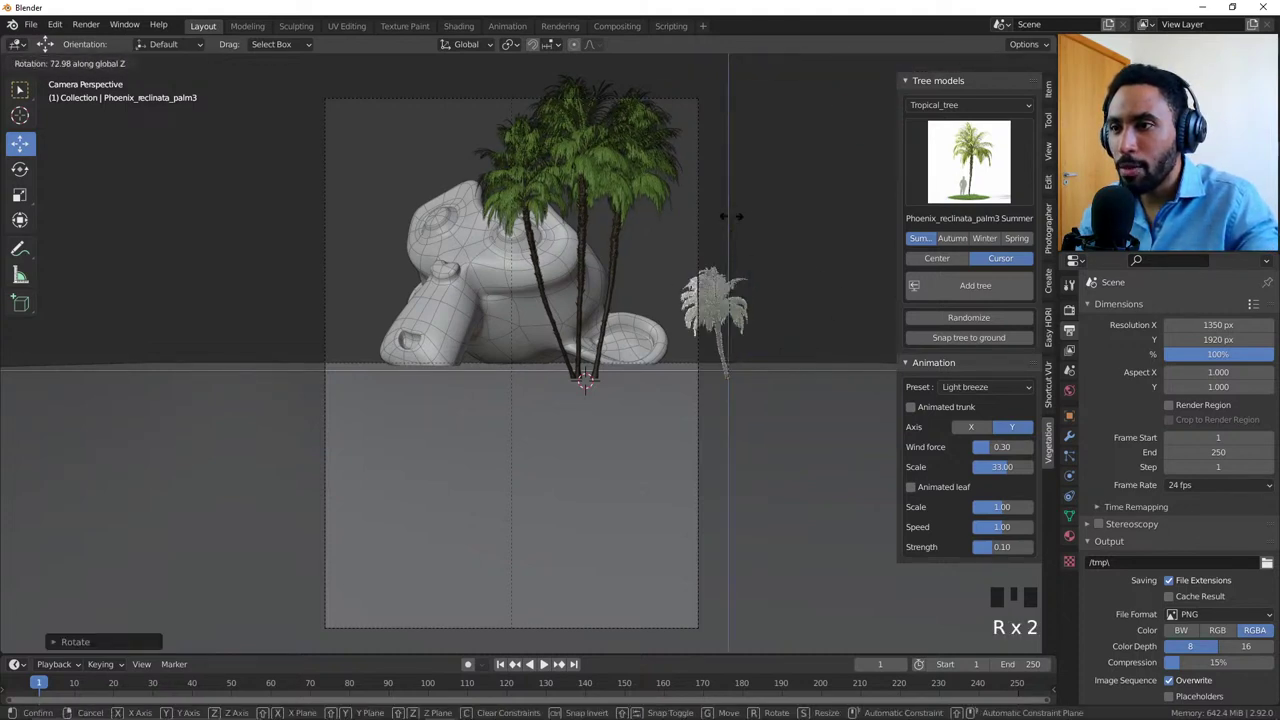
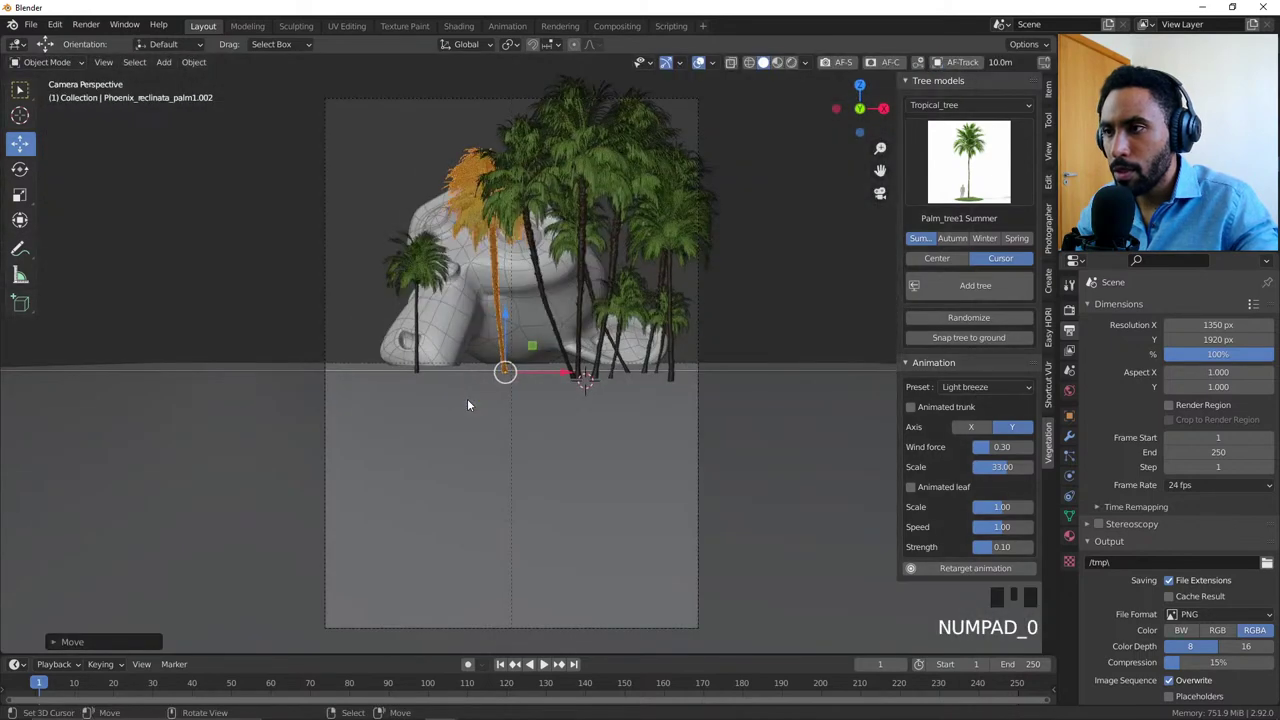
Step: Select the camera and bring up its Object Data Viewport Display settings
{"action": "right_click", "coordinate": [441, 271]}
{"action": "key", "text": "g"}
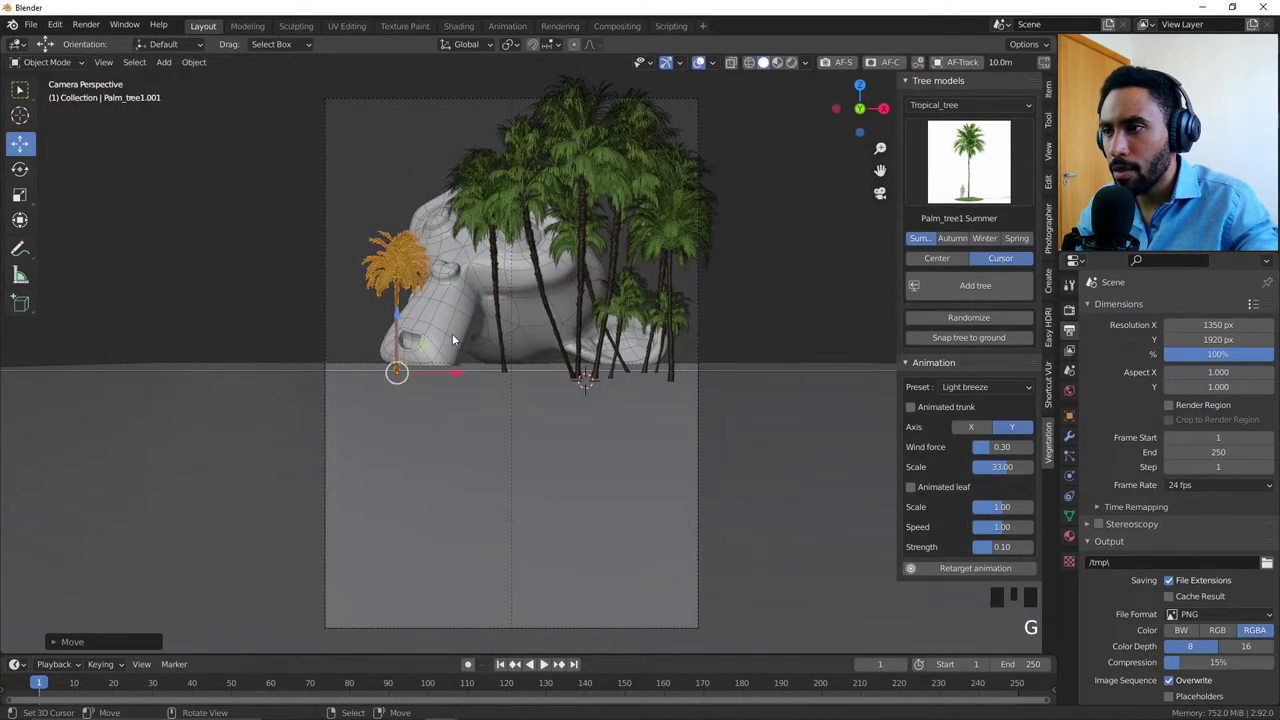
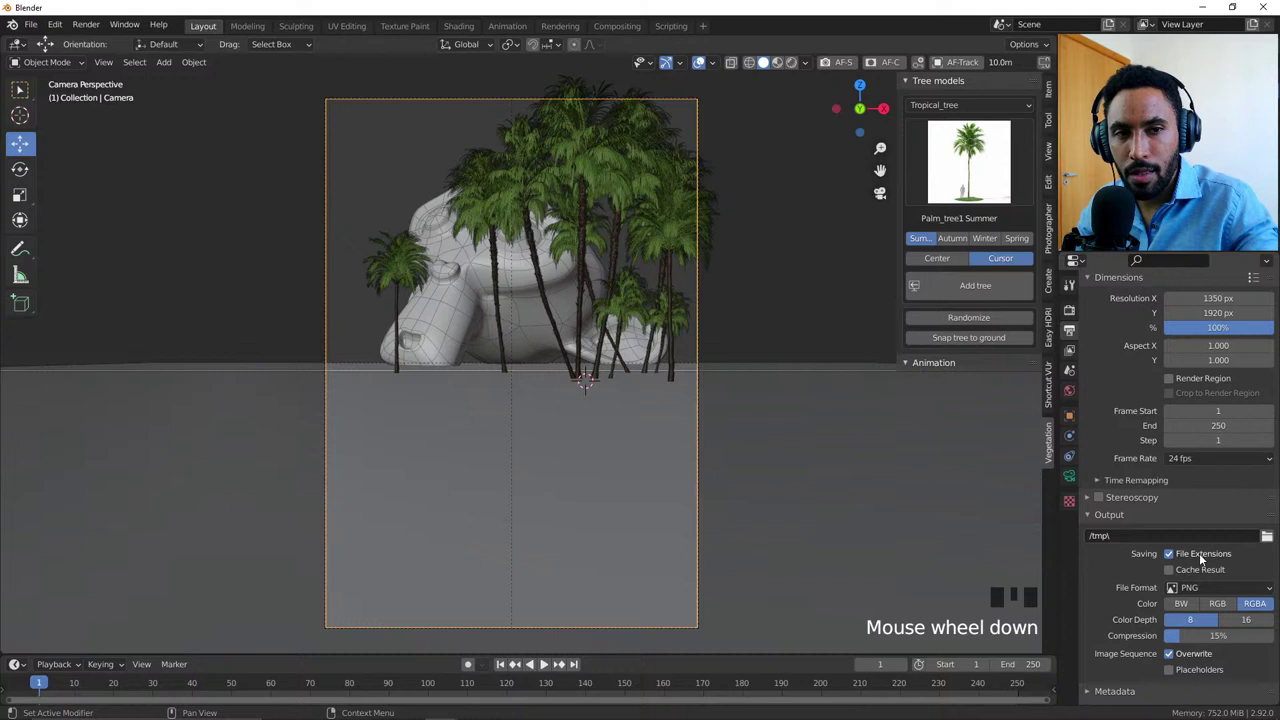
{"action": "scroll", "scroll_direction": "down", "scroll_amount": 3}
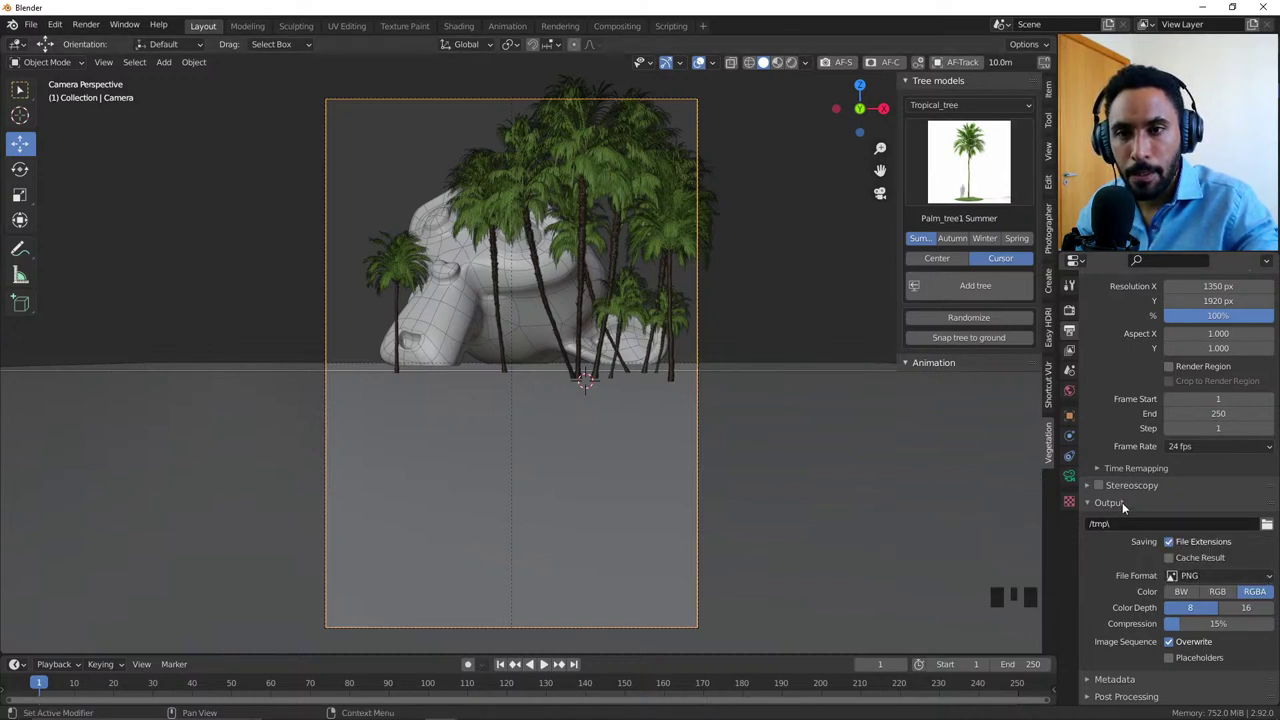
{"action": "scroll", "scroll_direction": "up", "scroll_amount": 3}
{"action": "scroll", "scroll_direction": "down", "scroll_amount": 3}
{"action": "left_click_drag", "start_coordinate": [1127, 505], "coordinate": [1071, 480]}
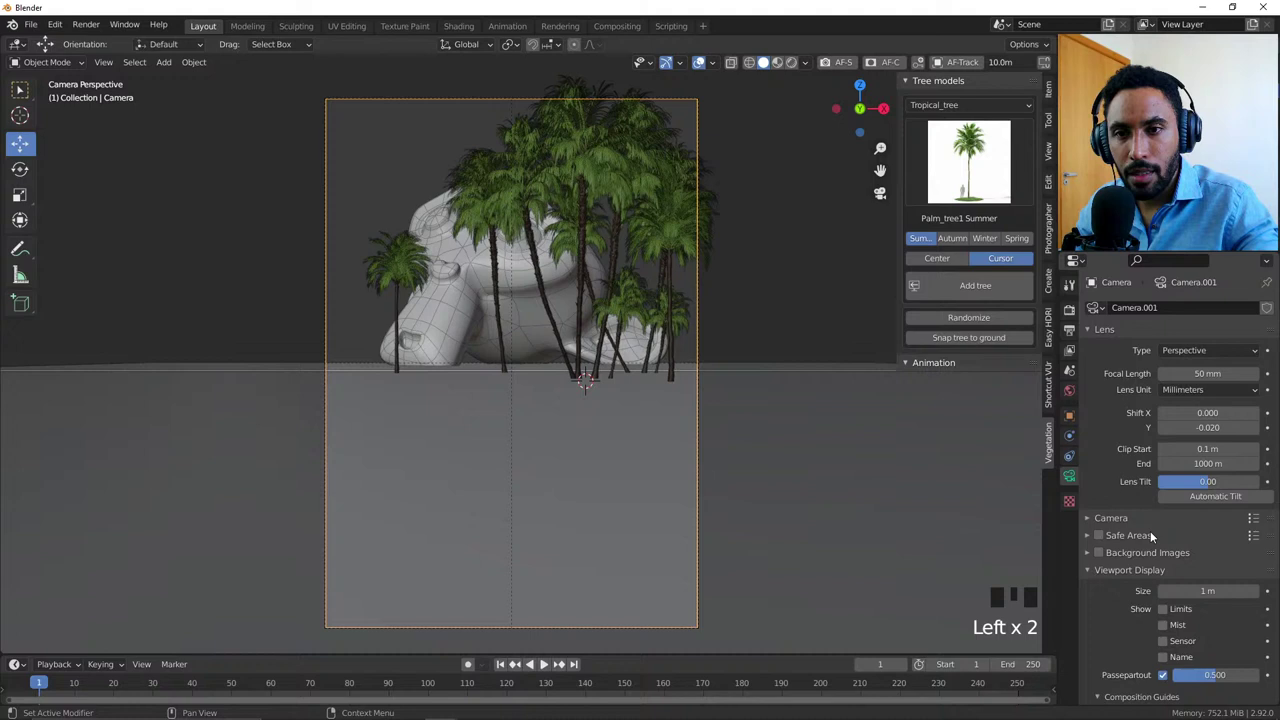
{"action": "scroll", "scroll_direction": "down", "scroll_amount": 3}
{"action": "scroll", "scroll_direction": "down", "scroll_amount": 3}
Step: Turn on the Thirds composition guides alongside the existing Center guide
{"action": "left_click", "coordinate": [1167, 533]}
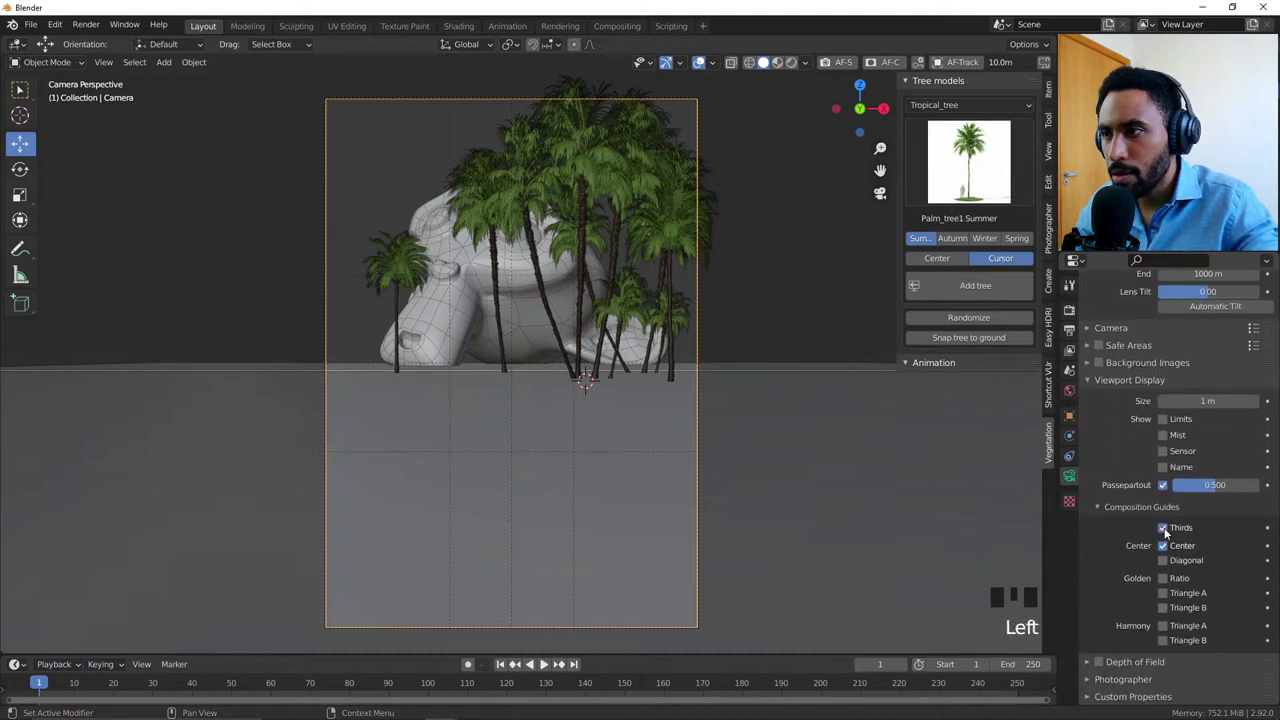
{"action": "left_click", "coordinate": [1167, 533]}
{"action": "left_click", "coordinate": [1168, 581]}
{"action": "left_click", "coordinate": [1168, 581]}
{"action": "left_click", "coordinate": [1170, 532]}
{"action": "right_click", "coordinate": [402, 262]}
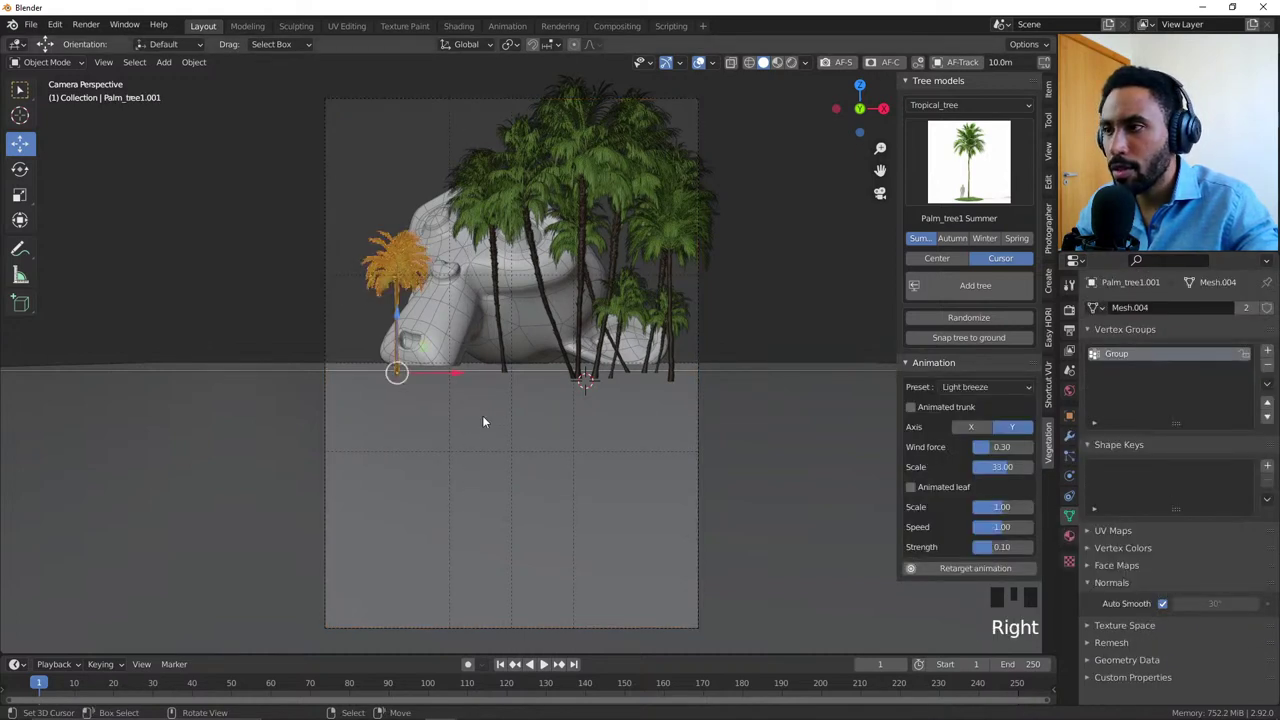
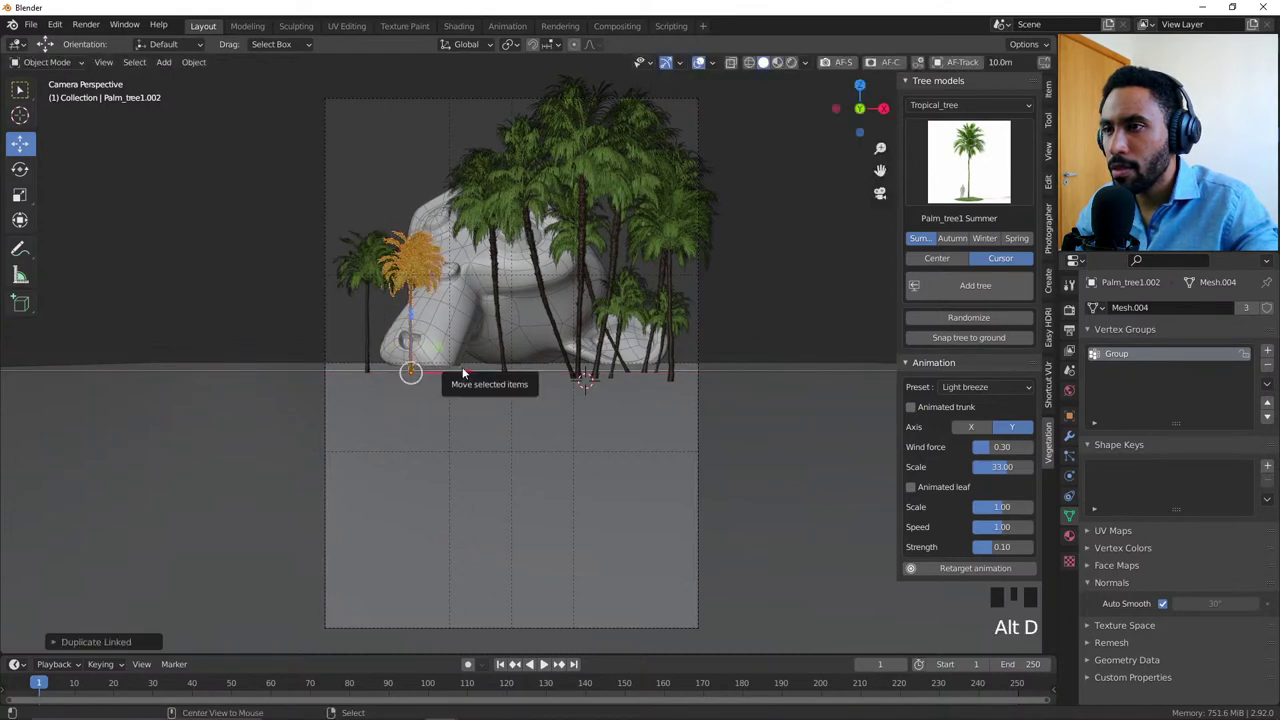
Step: Place a linked copy of the small palm further left and check it from a top wireframe view
{"action": "left_click_drag", "start_coordinate": [616, 373], "coordinate": [708, 426]}
{"action": "scroll", "scroll_direction": "down", "scroll_amount": 3}
{"action": "key", "text": "KP_7"}
{"action": "key", "text": "z"}
{"action": "scroll", "scroll_direction": "down", "scroll_amount": 3}
{"action": "key", "text": "alt+a"}
{"action": "key", "text": "b"}
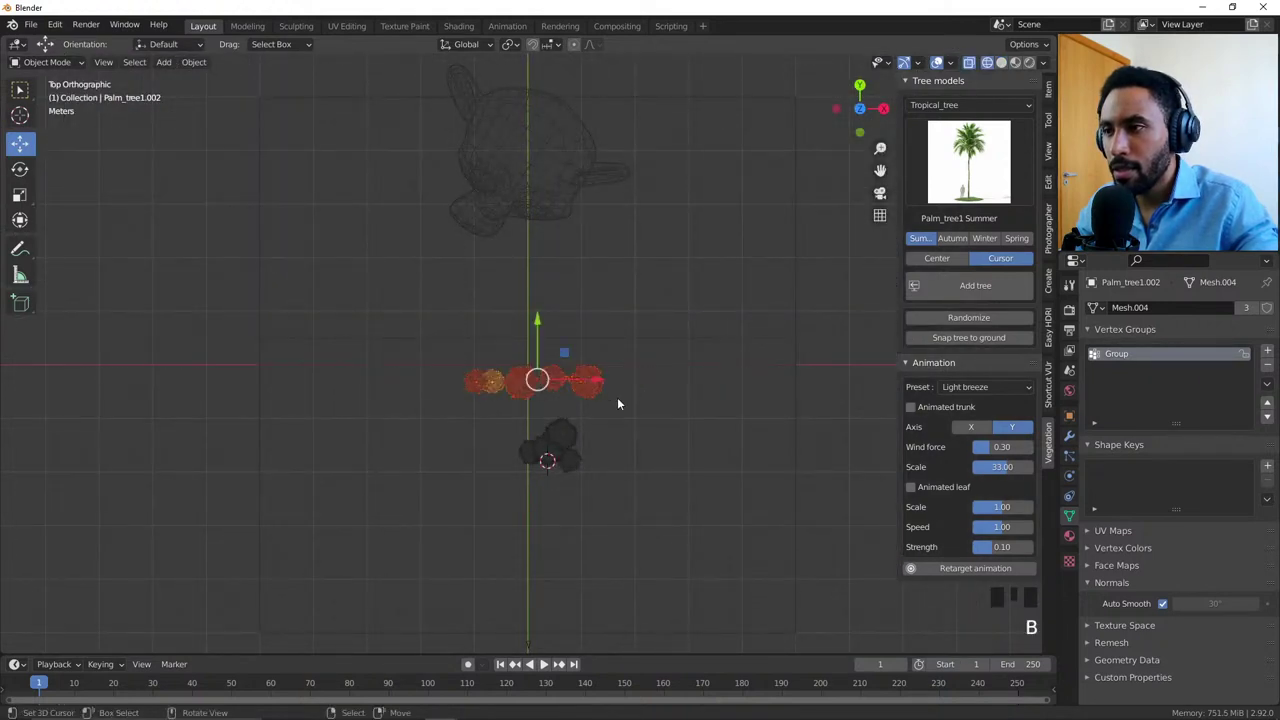
Step: Delete the unwanted row of palm copies and recheck the layout through the camera
{"action": "key", "text": "alt+d"}
{"action": "key", "text": "x"}
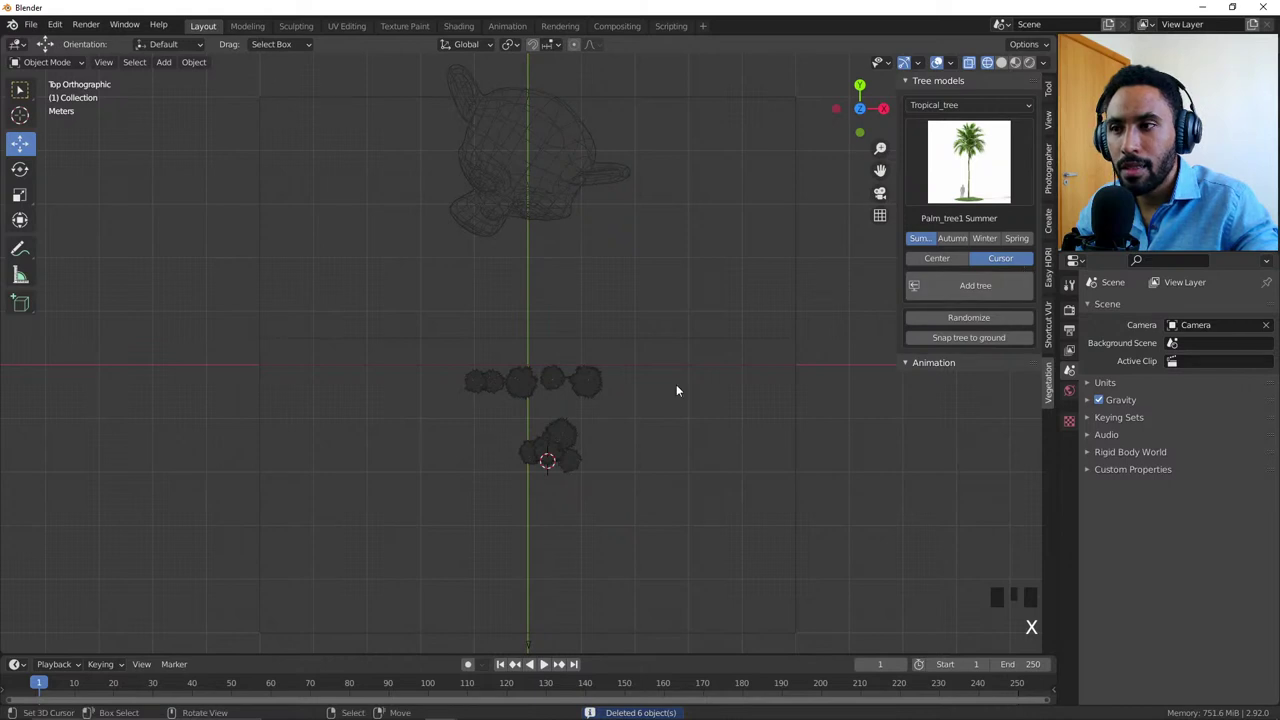
{"action": "key", "text": "b"}
{"action": "left_click_drag", "start_coordinate": [960, 319], "coordinate": [659, 434]}
{"action": "key", "text": "KP_0"}
{"action": "key", "text": "alt+a"}
{"action": "key", "text": "z"}
Step: Undo the over-deletion and position the copied palms among the others on the left
{"action": "scroll", "scroll_direction": "up", "scroll_amount": 3}
{"action": "key", "text": "ctrl+z"}
{"action": "key", "text": "ctrl+z"}
{"action": "scroll", "scroll_direction": "up", "scroll_amount": 3}
{"action": "scroll", "scroll_direction": "down", "scroll_amount": 3}
{"action": "key", "text": "ctrl+z"}
{"action": "scroll", "scroll_direction": "up", "scroll_amount": 3}
{"action": "left_click_drag", "start_coordinate": [980, 324], "coordinate": [647, 320]}
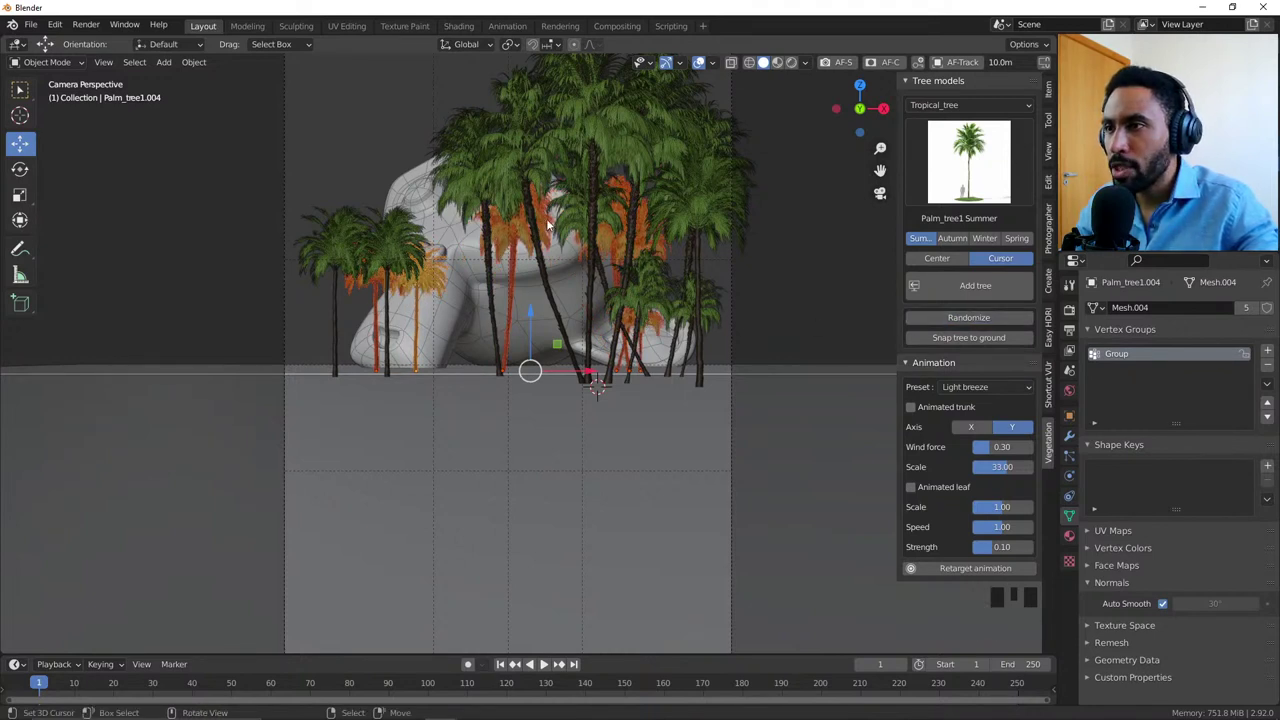
Step: Move palms around Suzanne in camera view and pick the small palm for the far left
{"action": "key", "text": "x"}
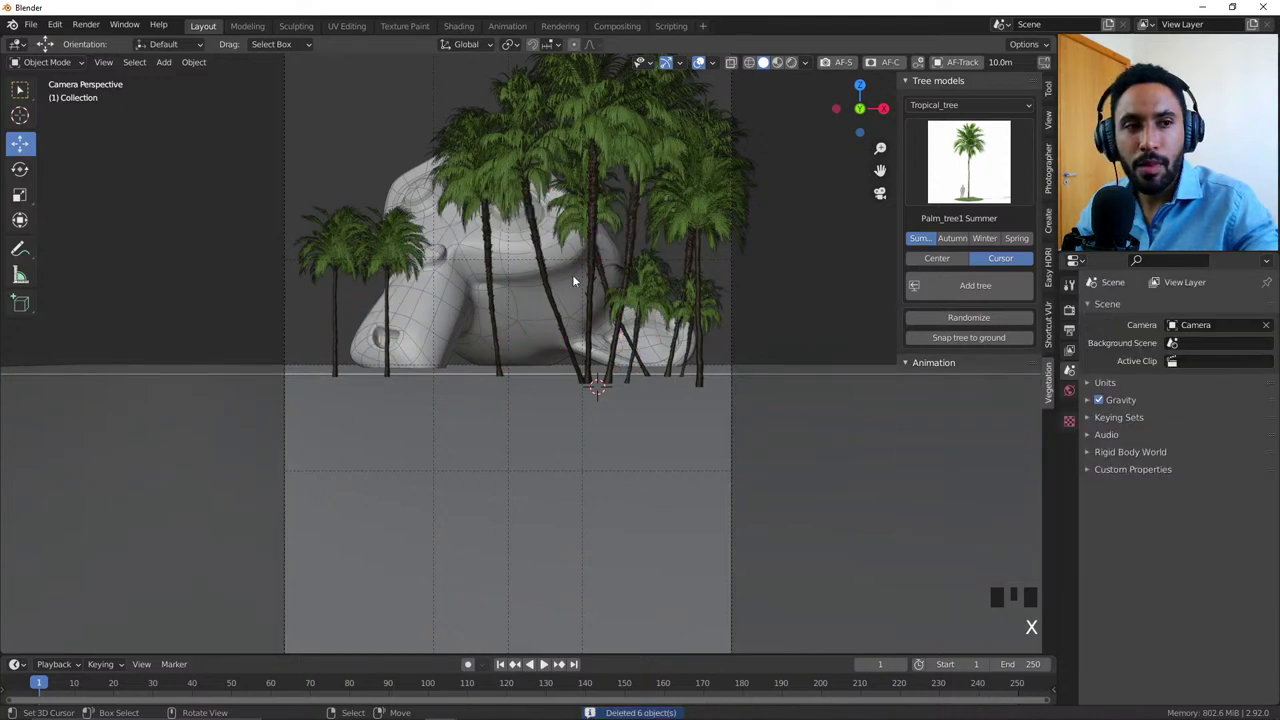
{"action": "key", "text": "Right"}
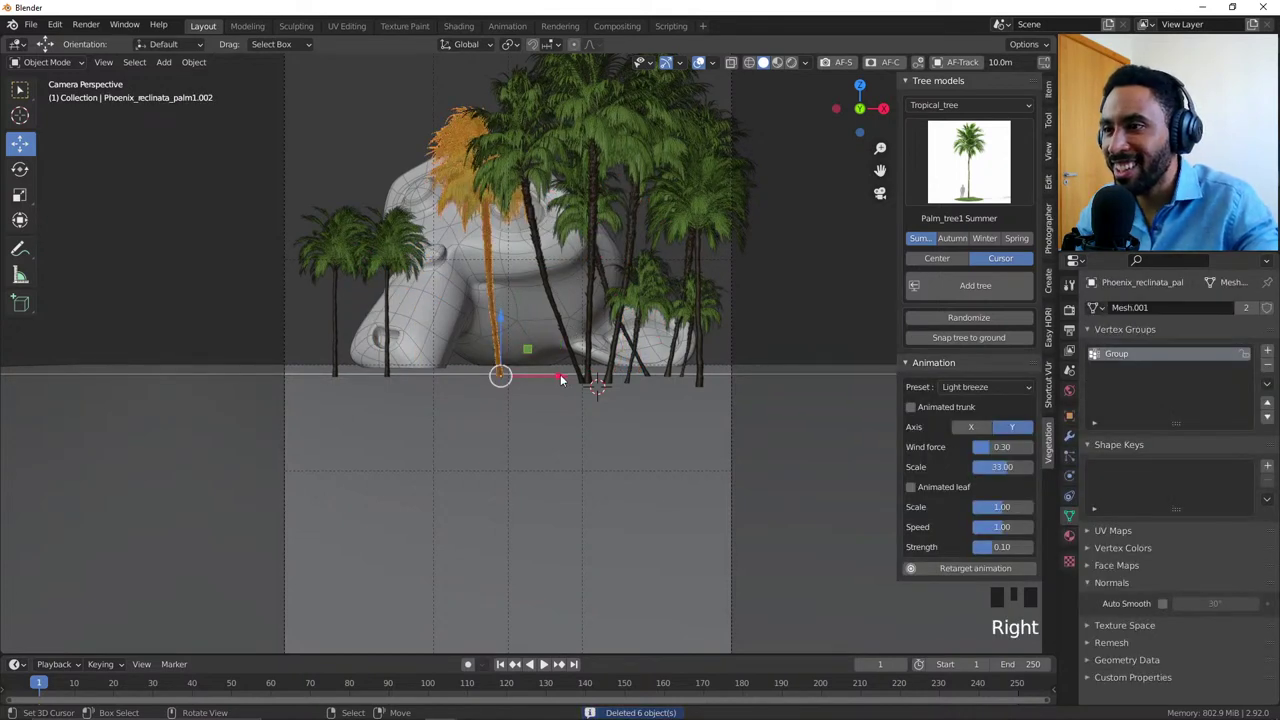
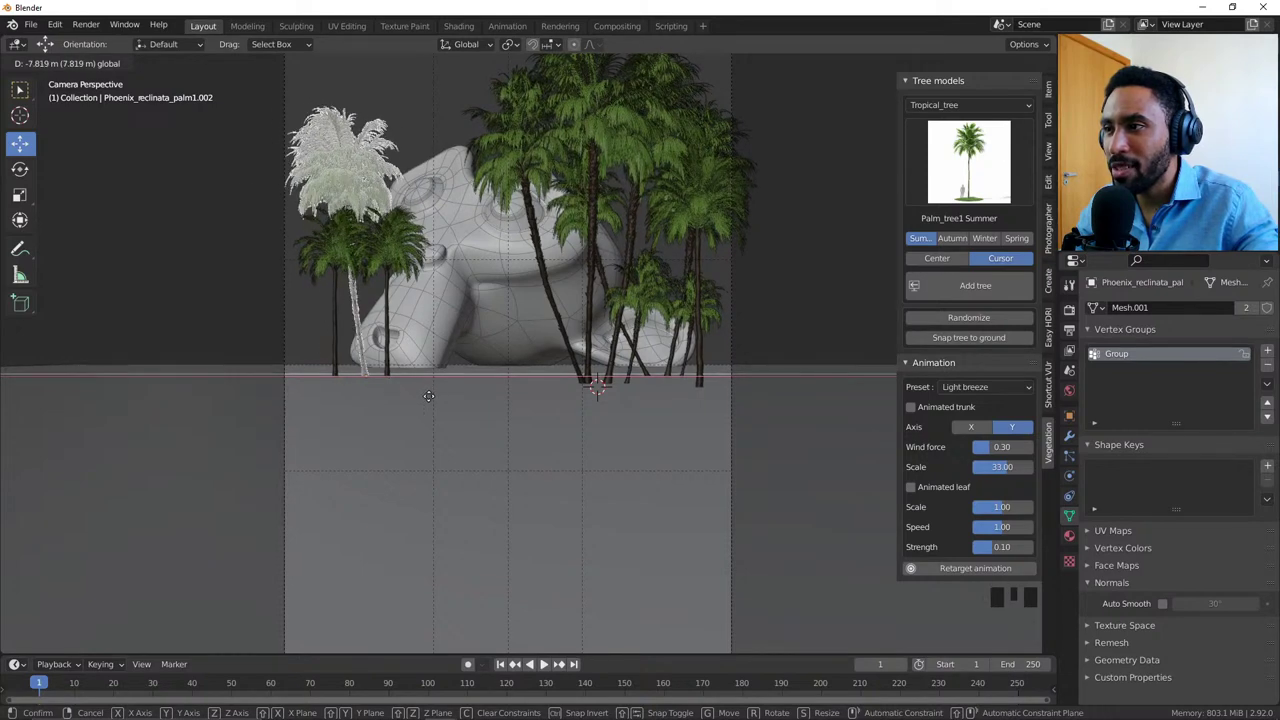
{"action": "key", "text": "KP_7"}
{"action": "key", "text": "g"}
{"action": "key", "text": "KP_0"}
{"action": "left_click_drag", "start_coordinate": [402, 387], "coordinate": [498, 386]}
{"action": "scroll", "scroll_direction": "down", "scroll_amount": 3}
{"action": "scroll", "scroll_direction": "up", "scroll_amount": 3}
{"action": "key", "text": "alt+a"}
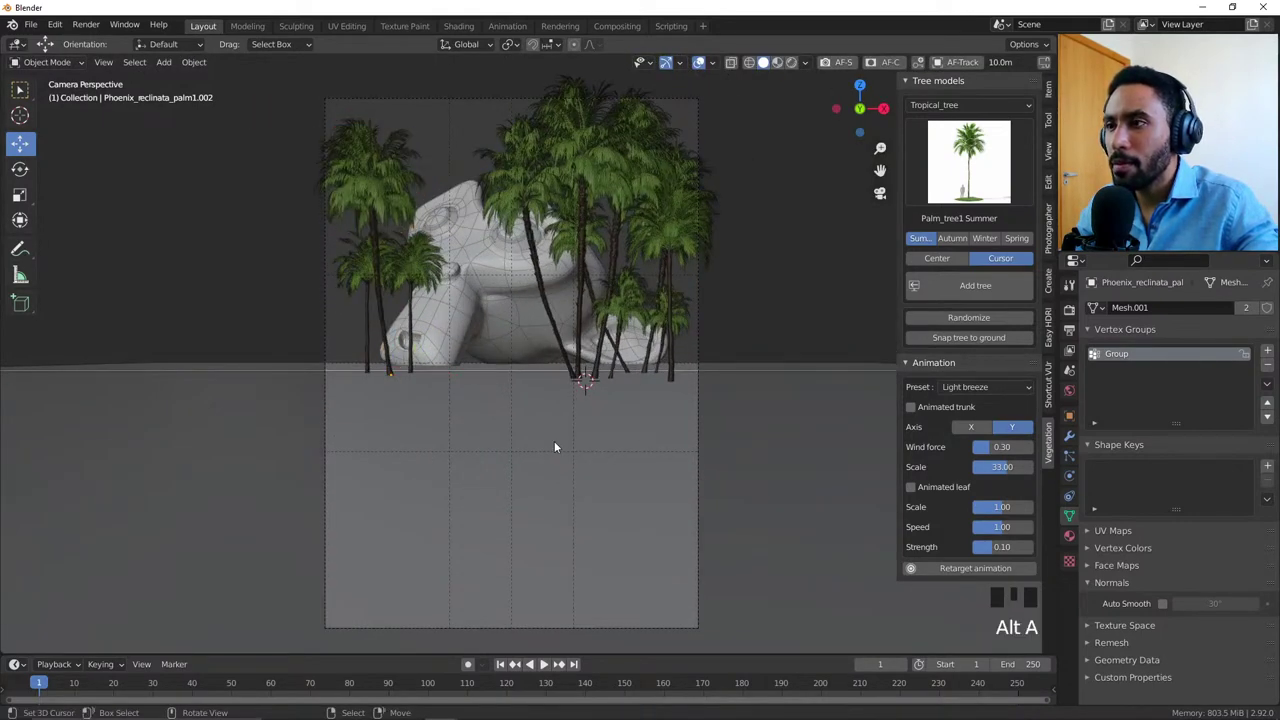
{"action": "left_click_drag", "start_coordinate": [395, 266], "coordinate": [354, 266]}
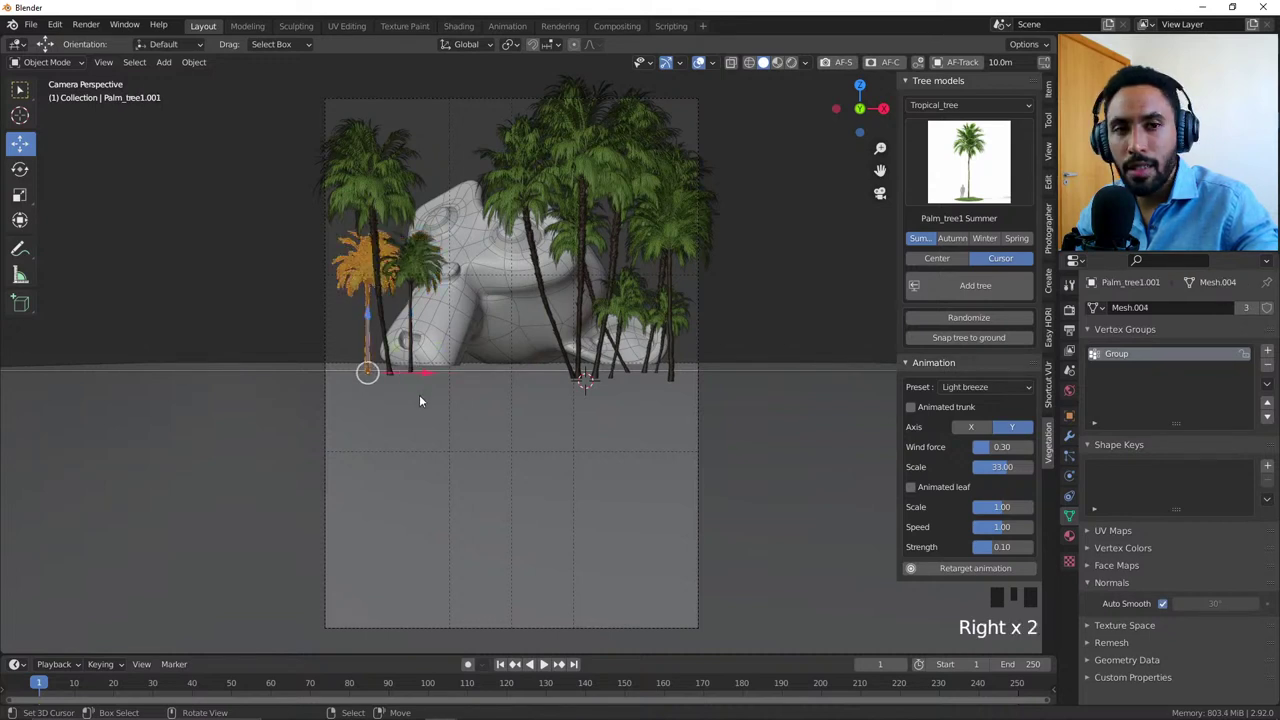
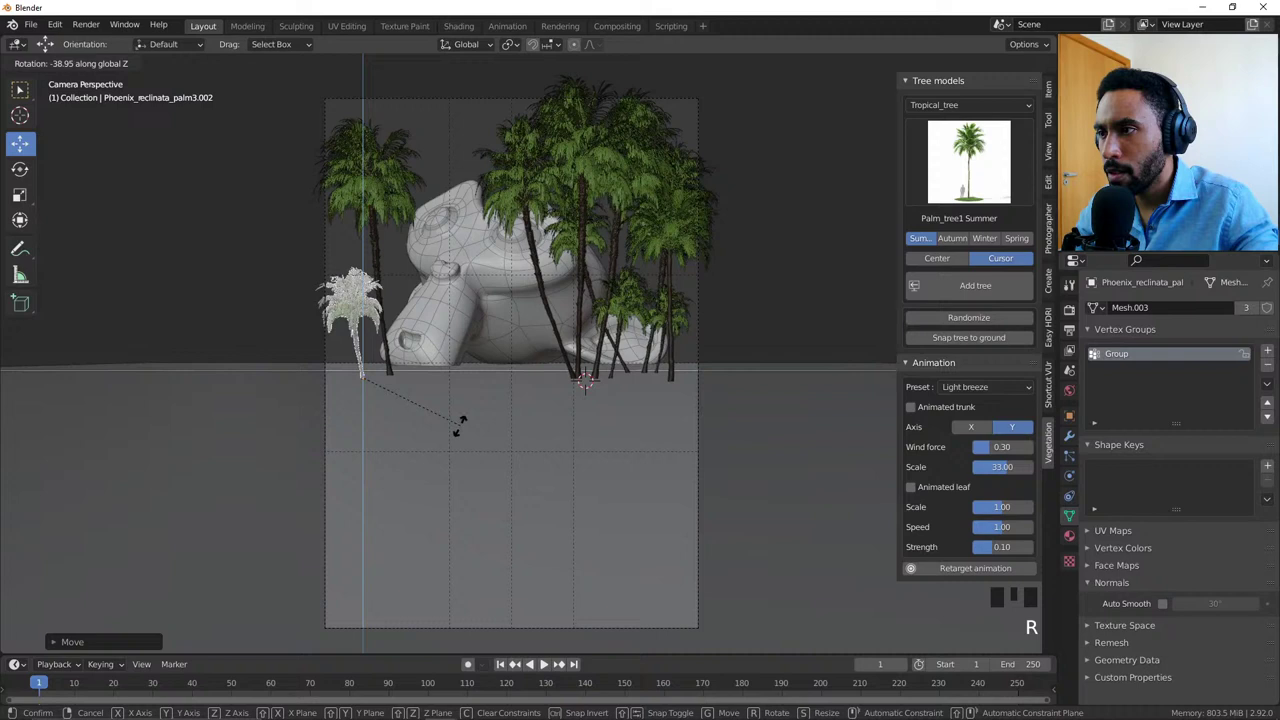
Step: Settle the small palm's new angle and shift a palm sideways in the cluster
{"action": "key", "text": "alt+a"}
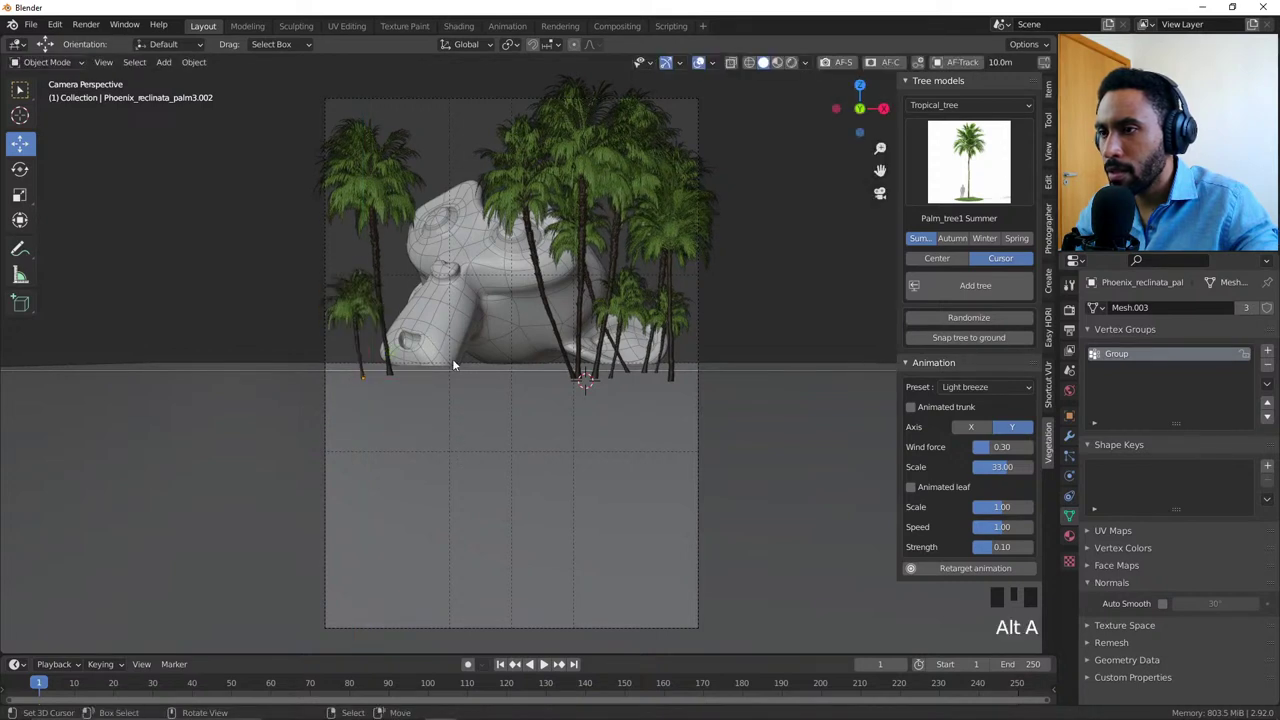
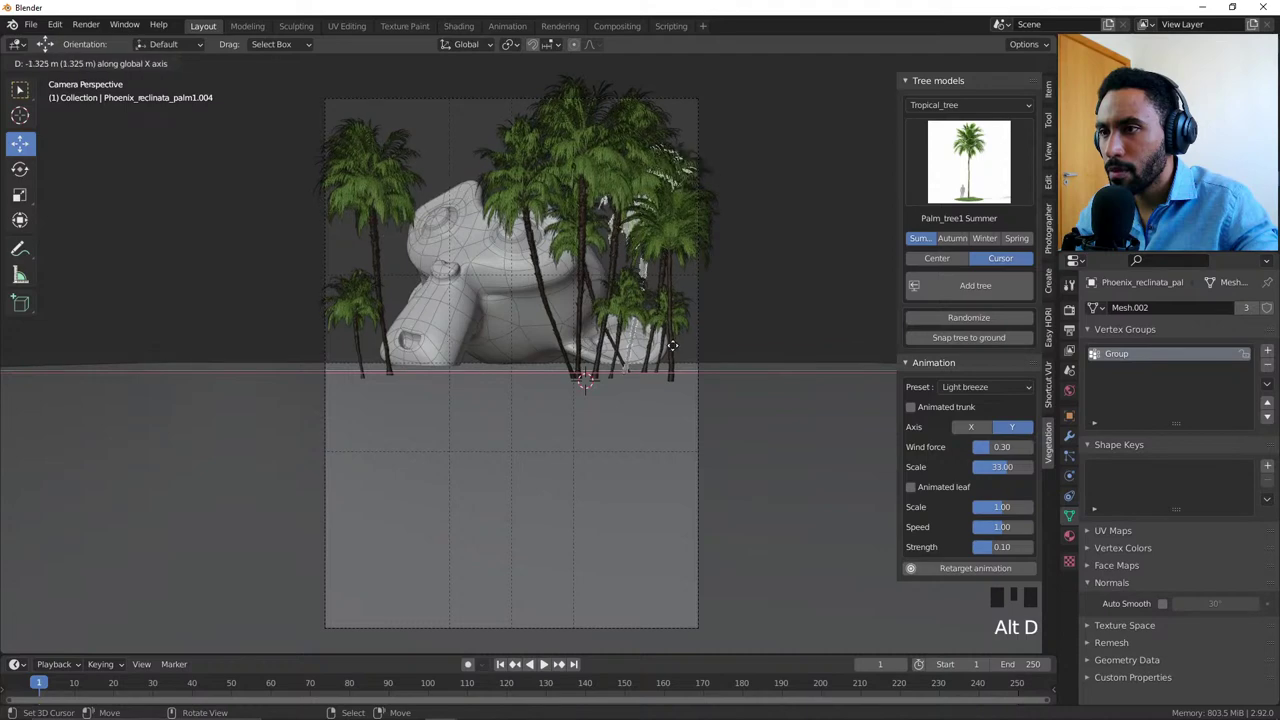
{"action": "key", "text": "r"}
{"action": "key", "text": "alt+a"}
Step: Orbit the view to look down on the palm cluster
{"action": "left_click_drag", "start_coordinate": [654, 350], "coordinate": [776, 416]}
{"action": "scroll", "scroll_direction": "down", "scroll_amount": 3}
{"action": "left_click_drag", "start_coordinate": [648, 346], "coordinate": [562, 317]}
{"action": "scroll", "scroll_direction": "up", "scroll_amount": 3}
{"action": "left_click_drag", "start_coordinate": [516, 342], "coordinate": [469, 380]}
{"action": "scroll", "scroll_direction": "up", "scroll_amount": 3}
{"action": "scroll", "scroll_direction": "down", "scroll_amount": 3}
{"action": "scroll", "scroll_direction": "down", "scroll_amount": 3}
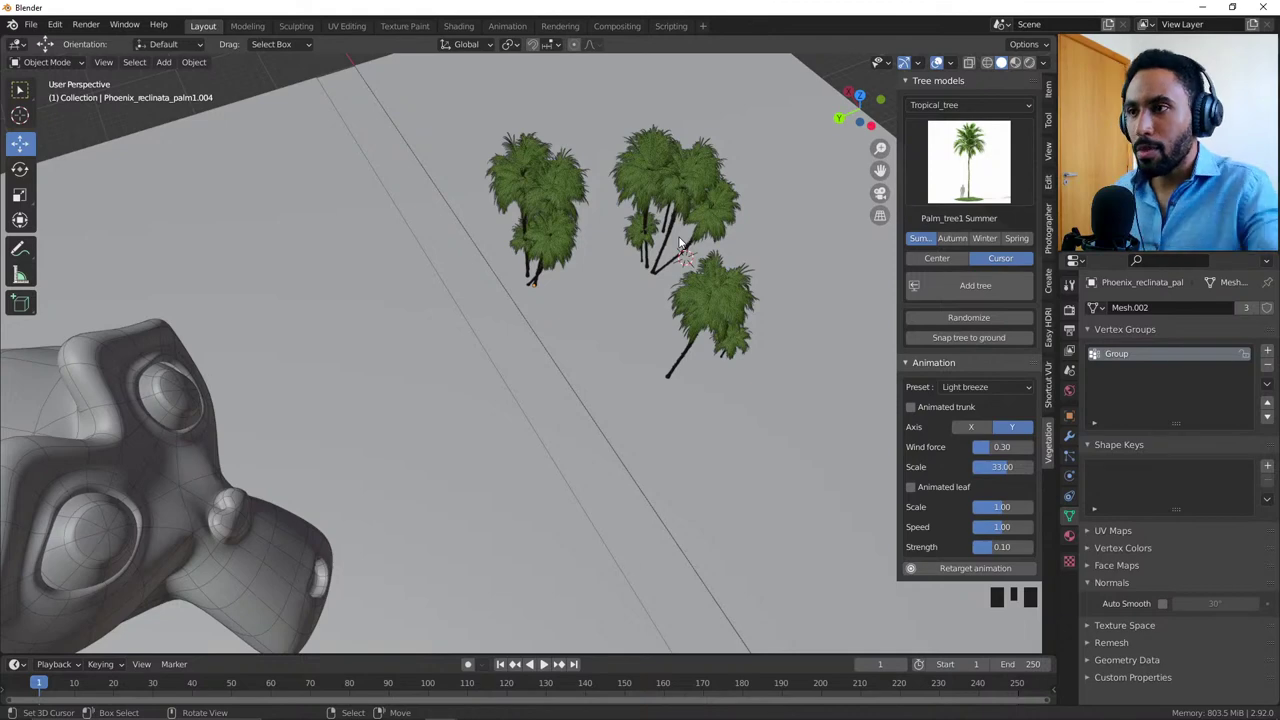
Step: Box-select four surplus palms from the top wireframe view, delete them and return to camera view
{"action": "key", "text": "KP_7"}
{"action": "key", "text": "z"}
{"action": "left_click_drag", "start_coordinate": [661, 394], "coordinate": [538, 300]}
{"action": "key", "text": "b"}
{"action": "key", "text": "KP_0"}
Step: Remove one palm from the central cluster and nudge a neighbour into place
{"action": "key", "text": "z"}
{"action": "key", "text": "x"}
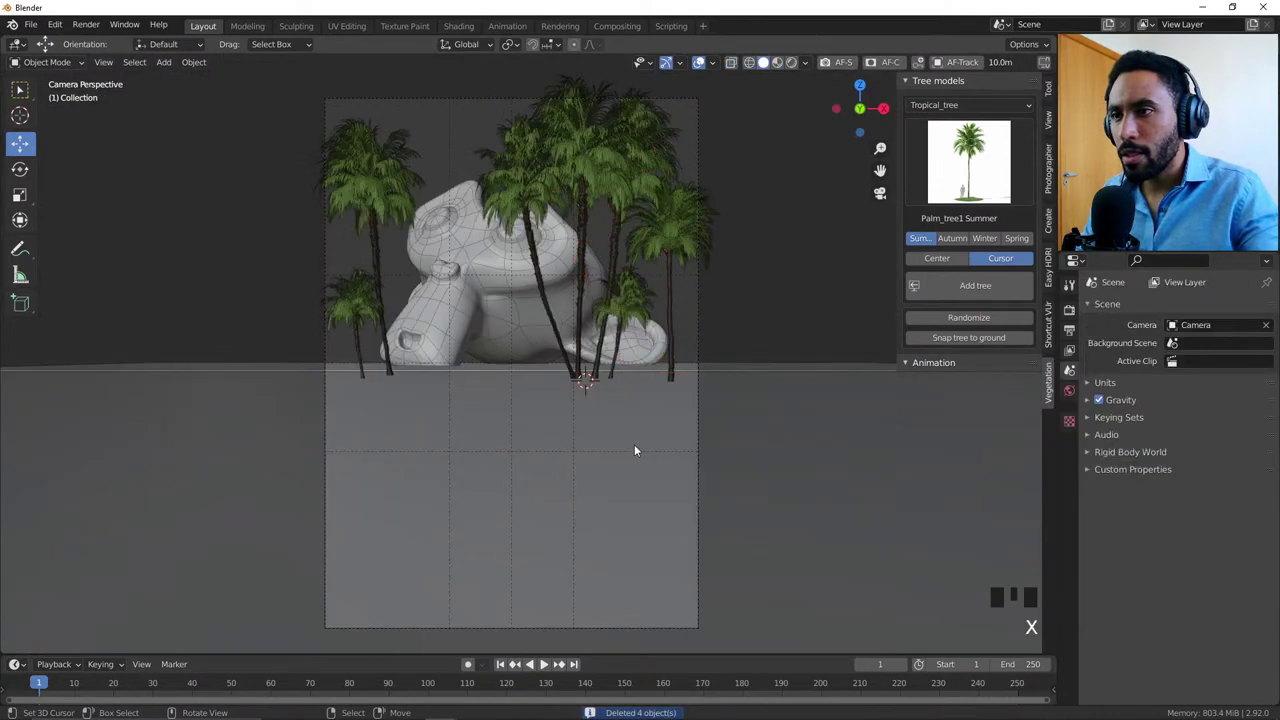
{"action": "right_click", "coordinate": [677, 336]}
{"action": "key", "text": "x"}
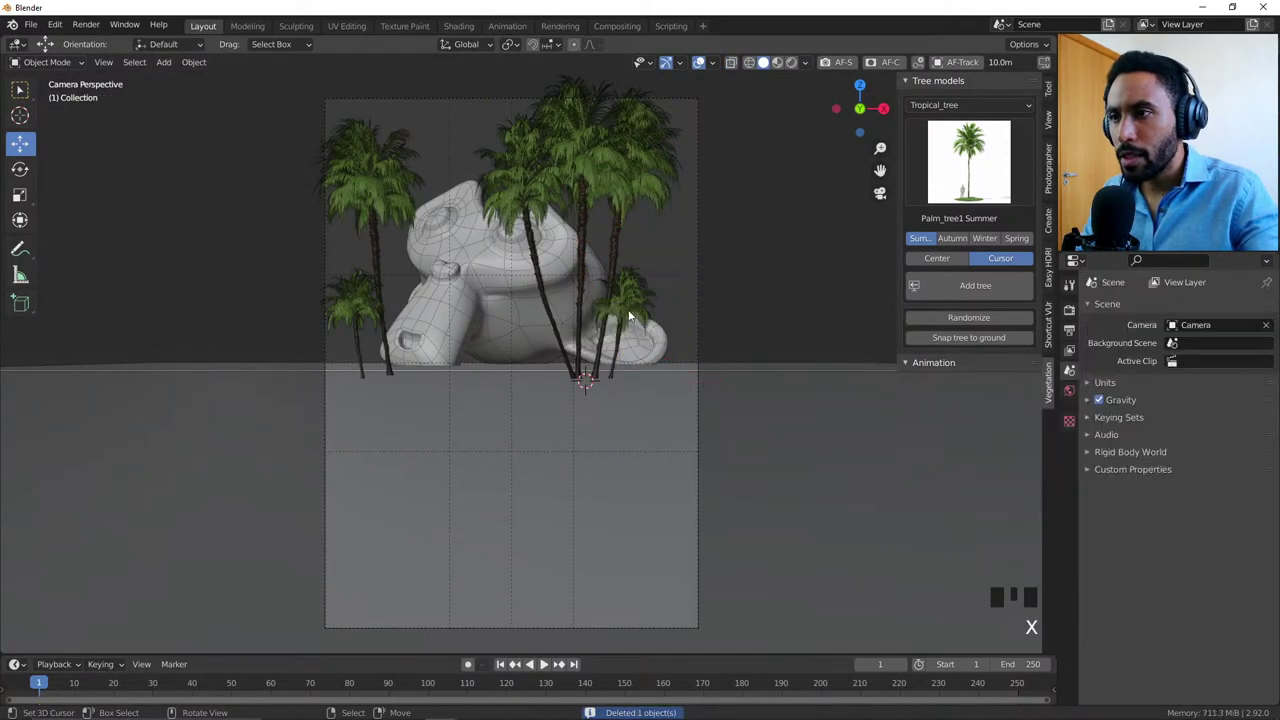
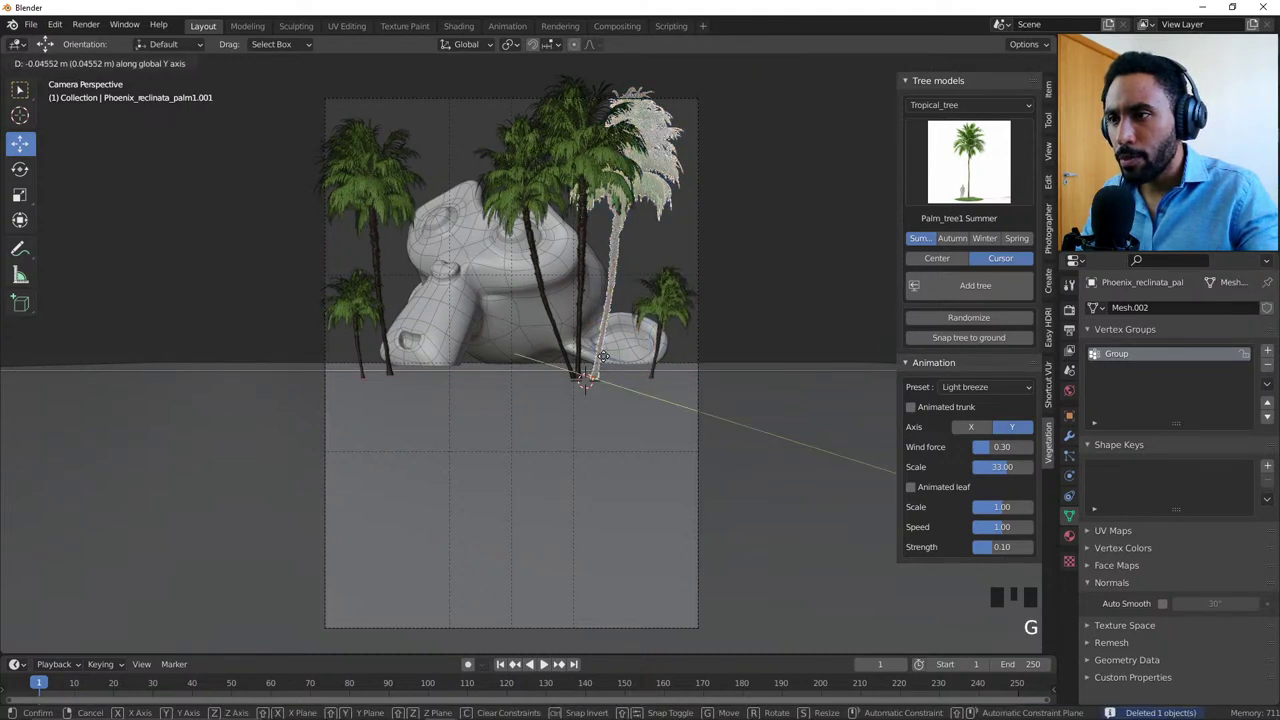
{"action": "key", "text": "g"}
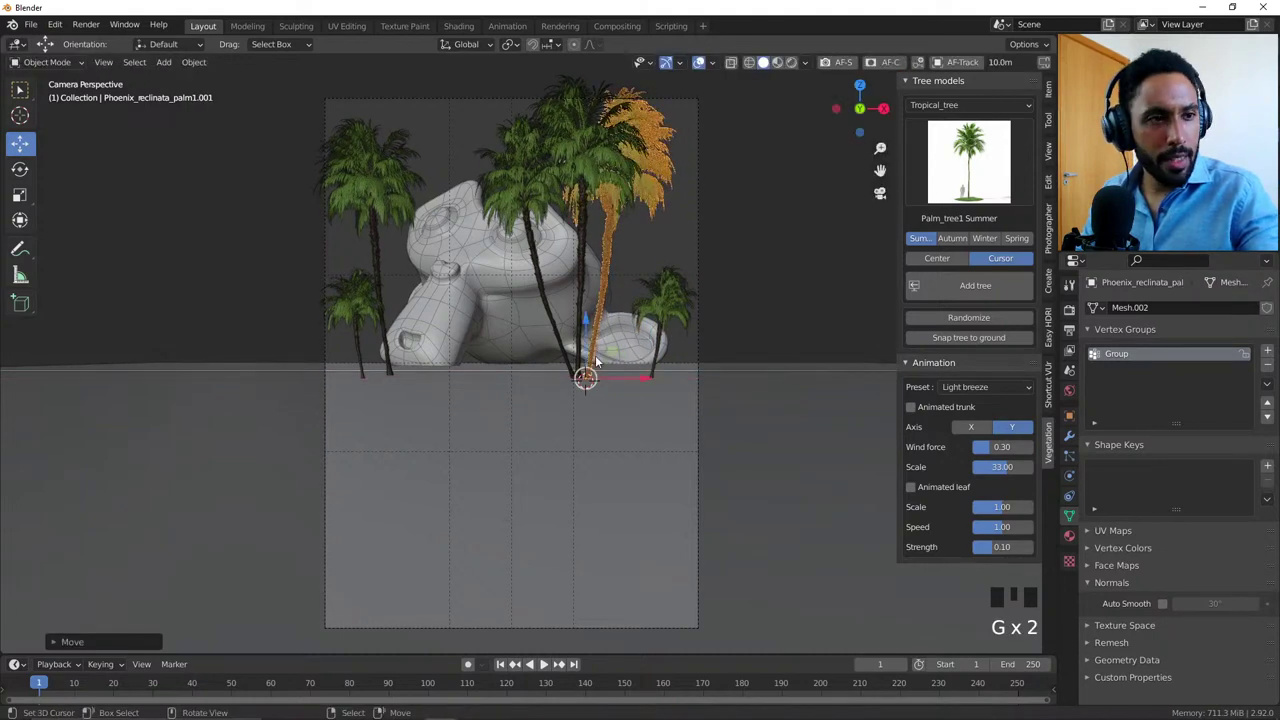
Step: Slide a palm along X, then add a linked copy of another and rotate it about its vertical axis
{"action": "right_click", "coordinate": [581, 351]}
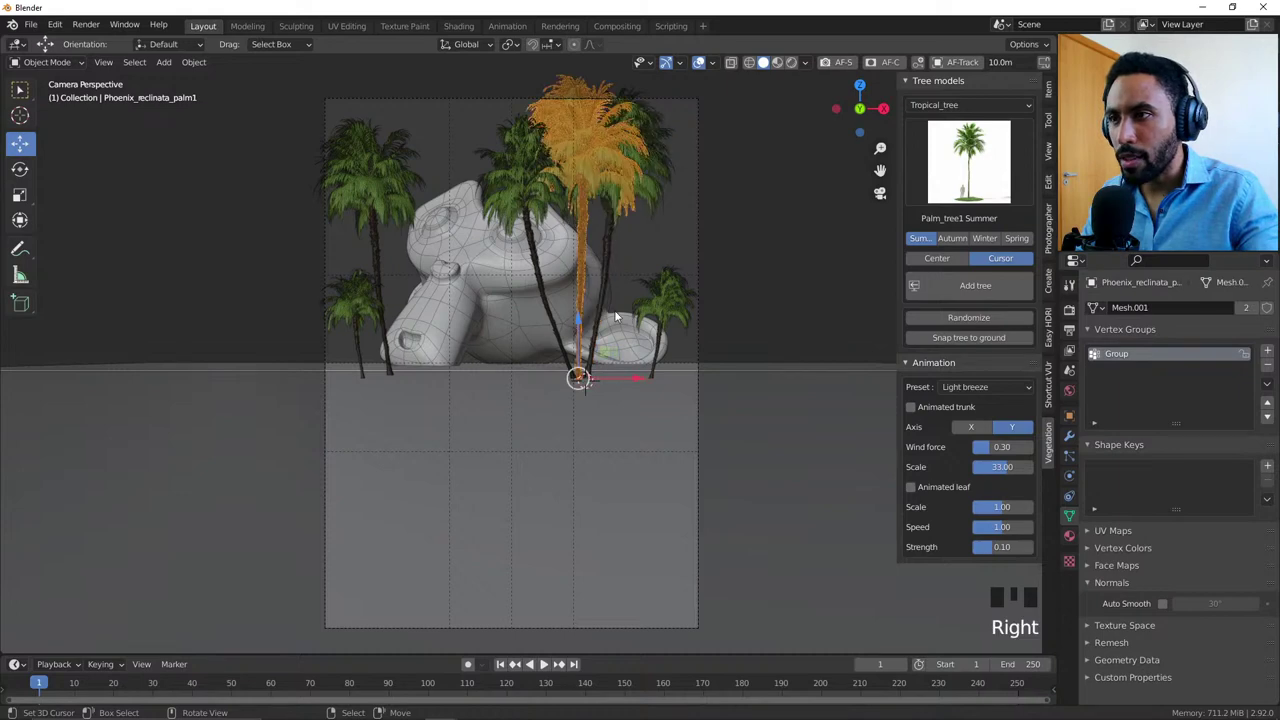
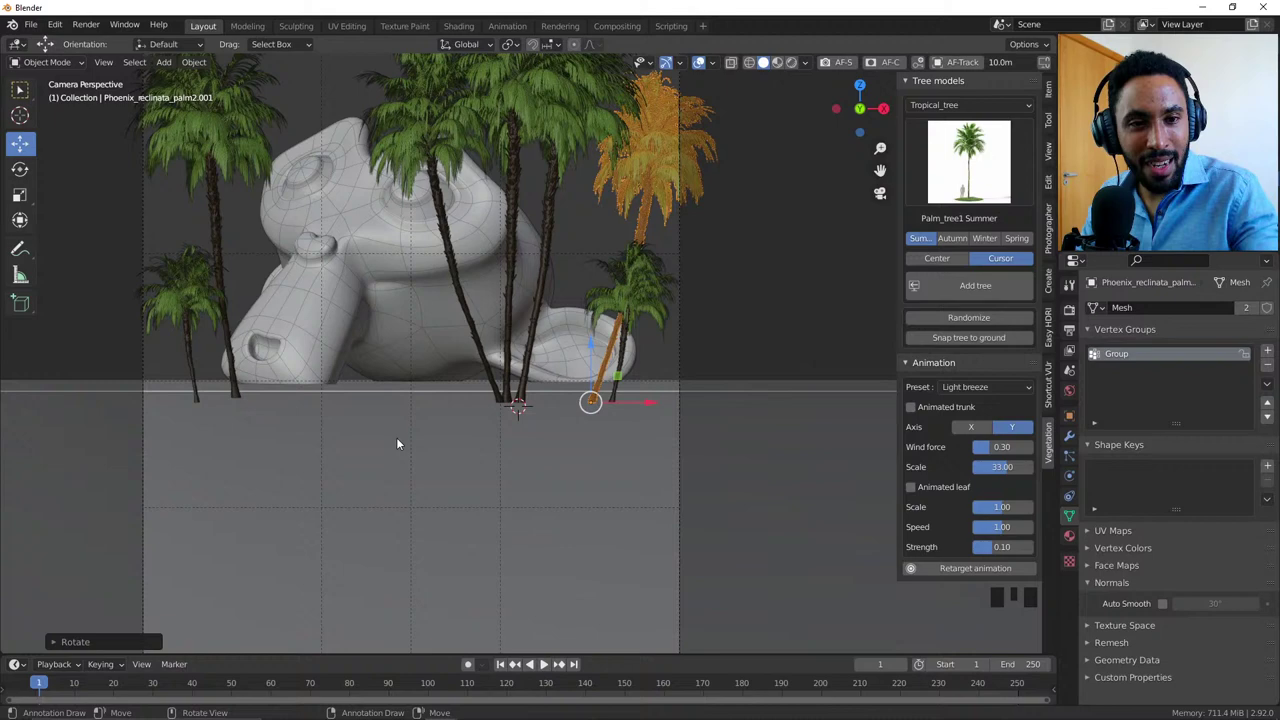
{"action": "key", "text": "g"}
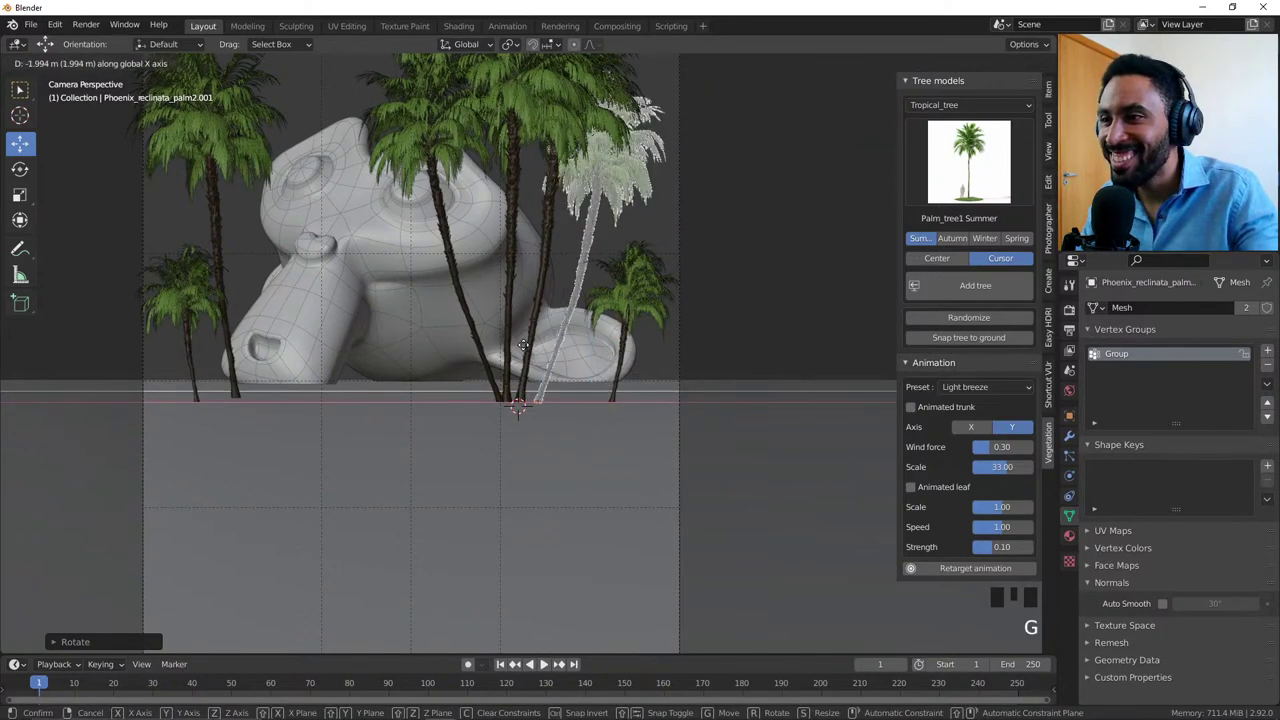
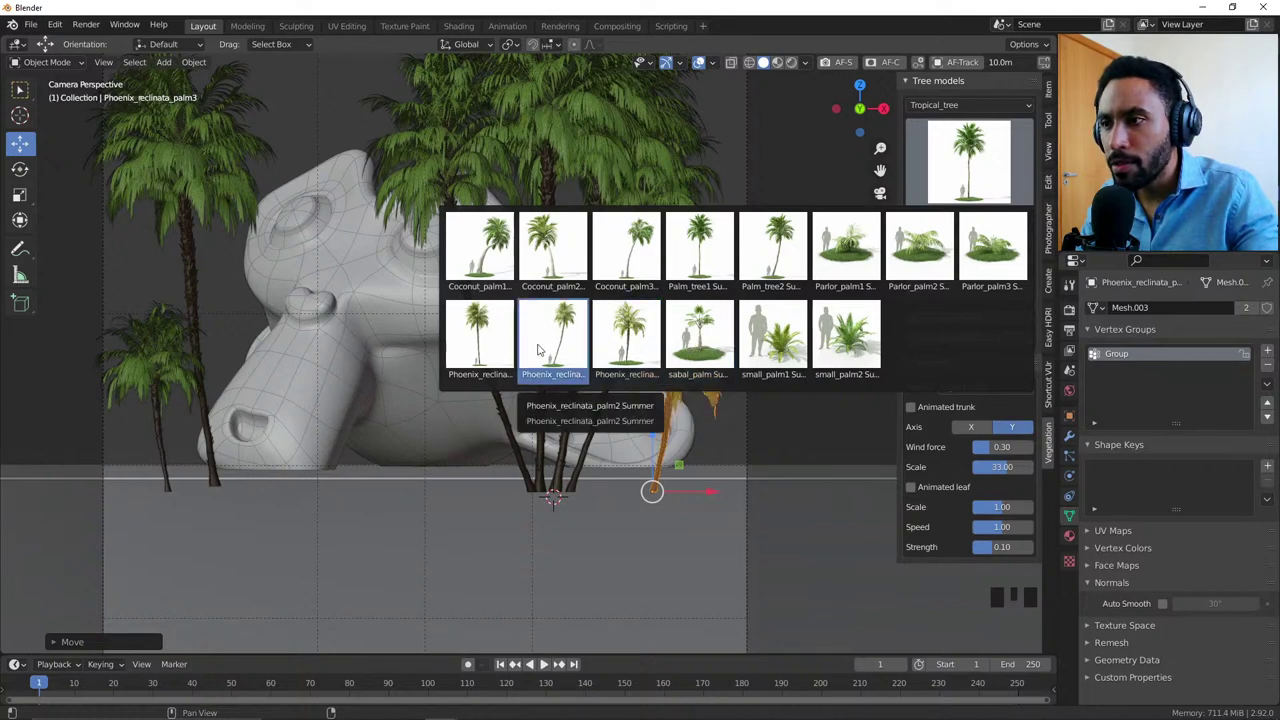
{"action": "right_click", "coordinate": [550, 164]}
{"action": "key", "text": "alt+d"}
{"action": "key", "text": "r"}
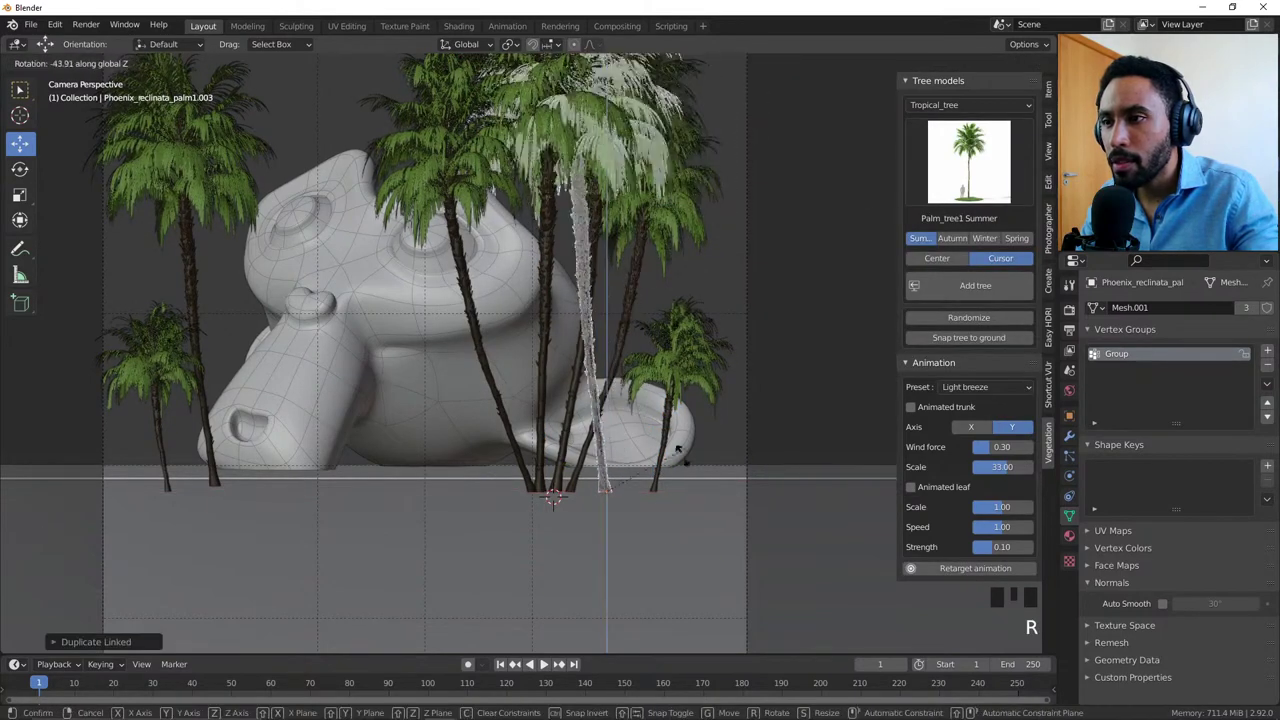
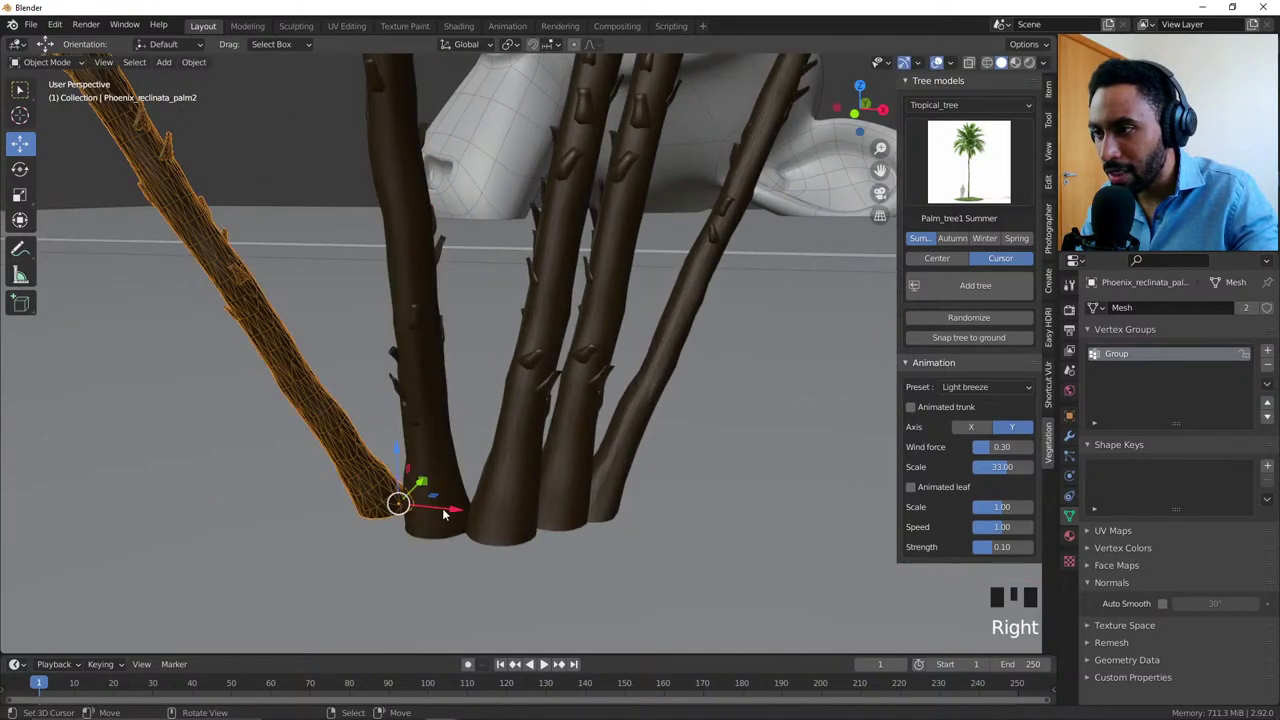
Step: Move the angled palm trunk's base toward the other trunks and check it in camera view
{"action": "left_click", "coordinate": [449, 512]}
{"action": "scroll", "scroll_direction": "down", "scroll_amount": 3}
{"action": "key", "text": "alt+a"}
{"action": "key", "text": "KP_0"}
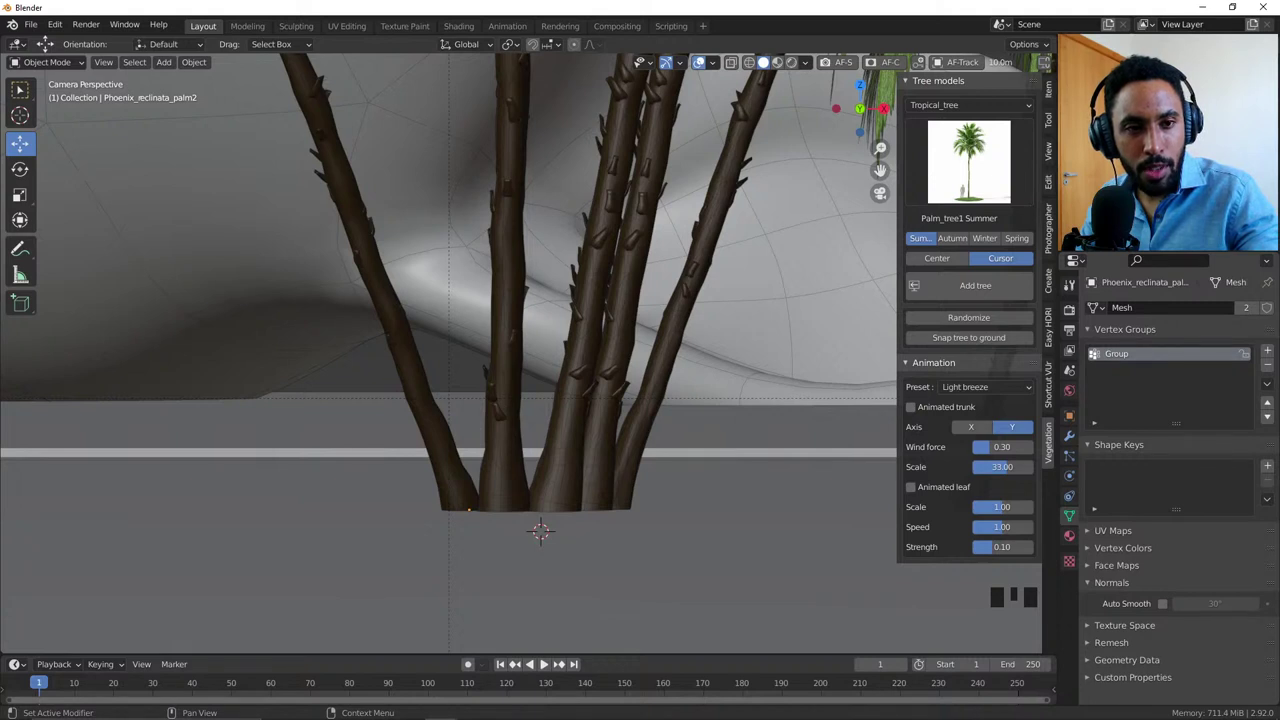
Step: Bring up the World properties with the sky settings
{"action": "left_click", "coordinate": [1069, 393]}
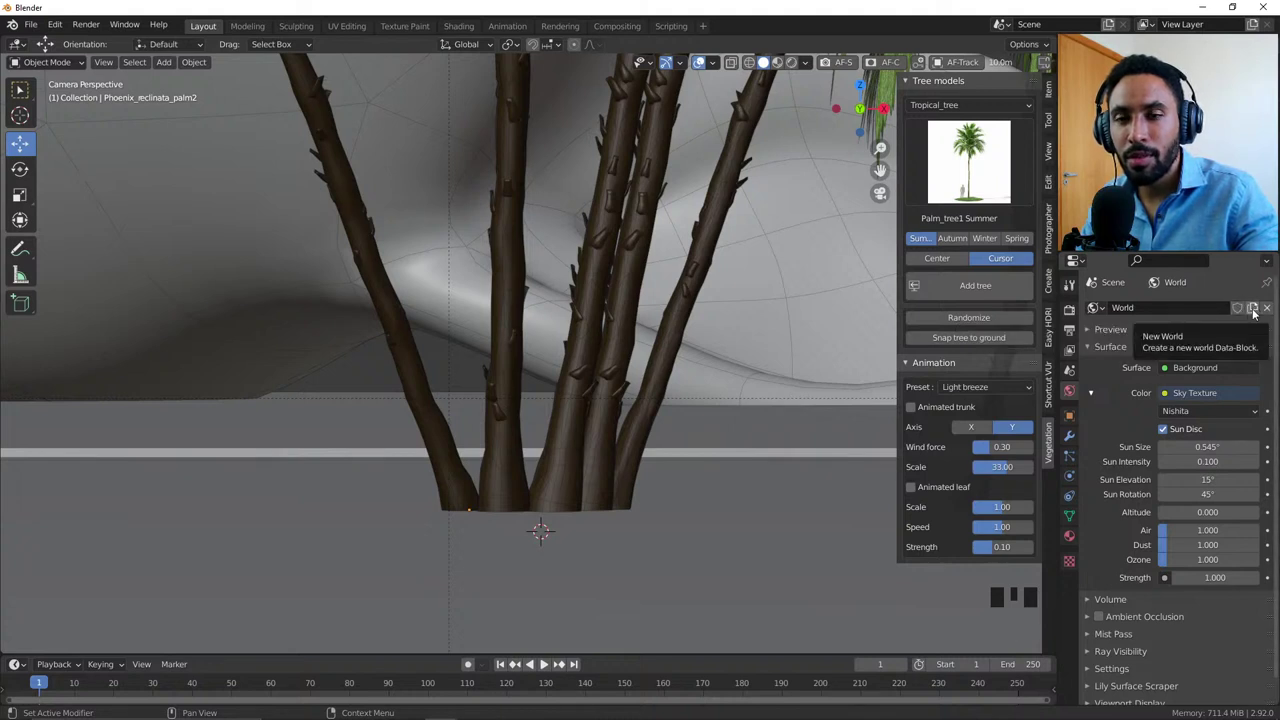
{"action": "left_click_drag", "start_coordinate": [1112, 310], "coordinate": [504, 409]}
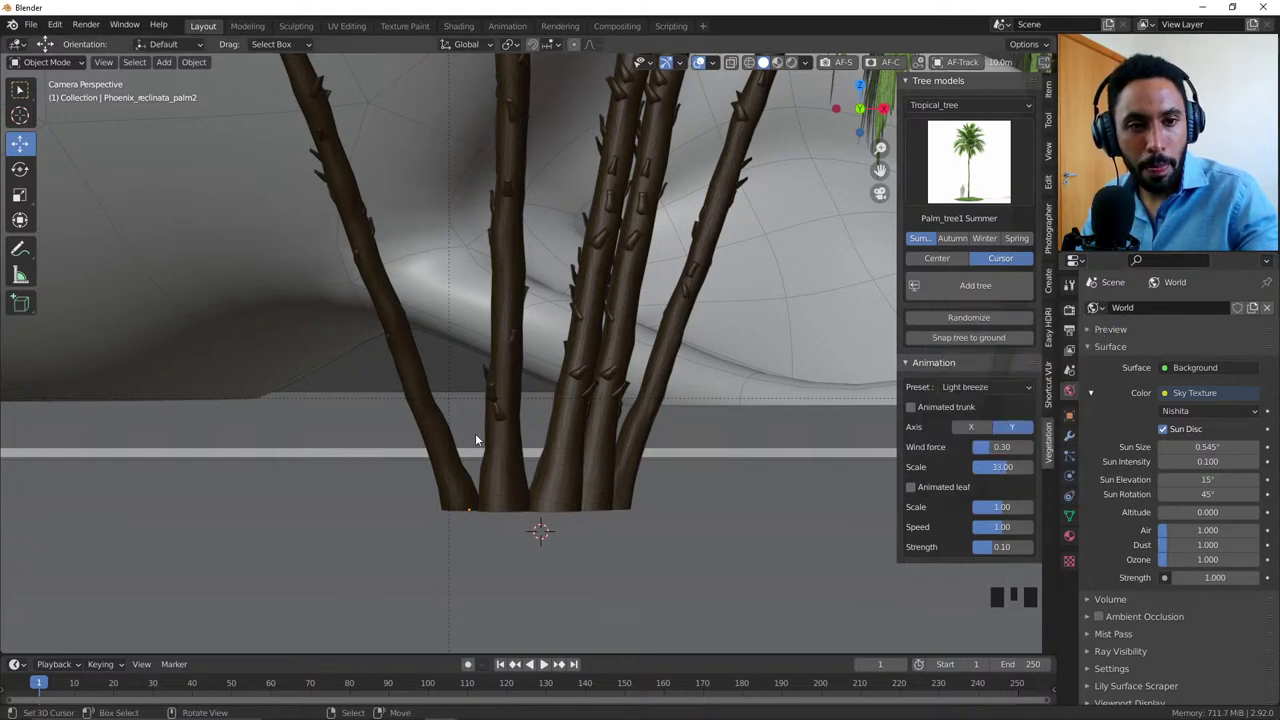
{"action": "scroll", "scroll_direction": "down", "scroll_amount": 3}
{"action": "scroll", "scroll_direction": "up", "scroll_amount": 3}
Step: Gather the remaining central trunk into the shared ground point and return to the camera framing
{"action": "right_click", "coordinate": [494, 398]}
{"action": "scroll", "scroll_direction": "up", "scroll_amount": 3}
{"action": "left_click_drag", "start_coordinate": [547, 468], "coordinate": [563, 465]}
{"action": "scroll", "scroll_direction": "down", "scroll_amount": 3}
{"action": "key", "text": "alt+a"}
{"action": "scroll", "scroll_direction": "up", "scroll_amount": 3}
{"action": "scroll", "scroll_direction": "down", "scroll_amount": 3}
{"action": "key", "text": "Home"}
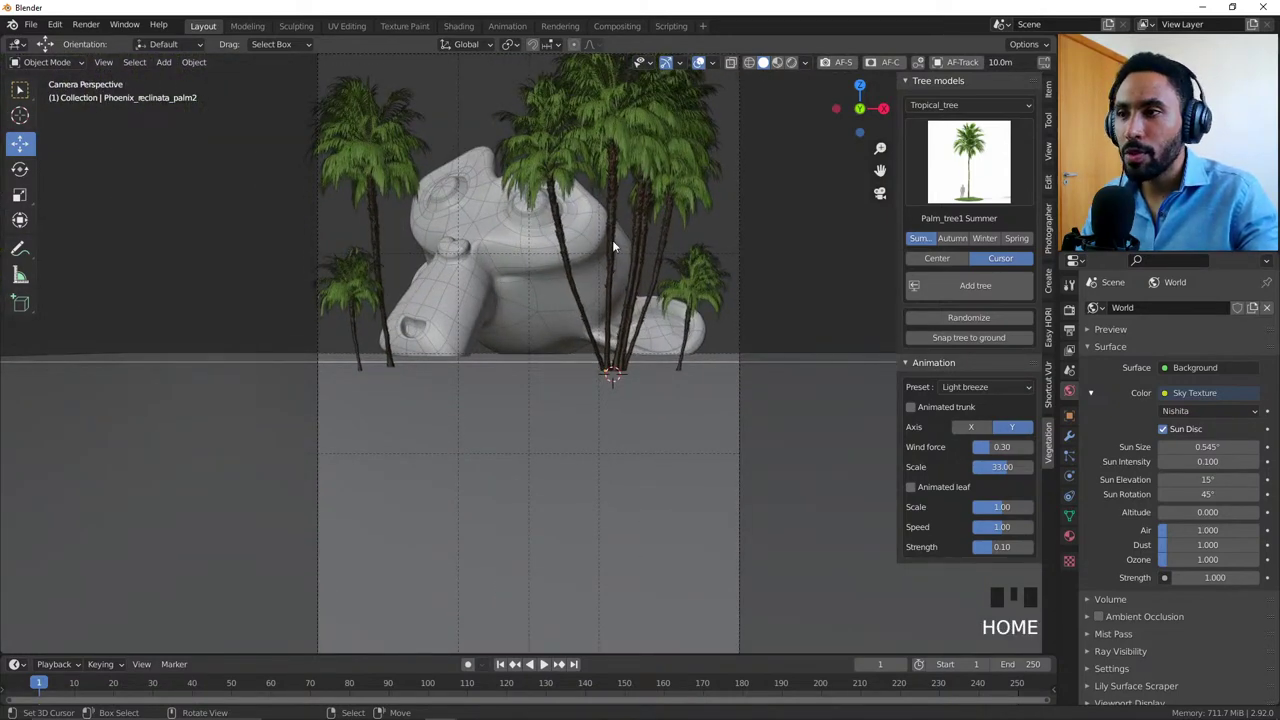
Step: Delete one surplus palm from the central cluster
{"action": "right_click", "coordinate": [643, 240]}
{"action": "right_click", "coordinate": [648, 216]}
{"action": "key", "text": "x"}
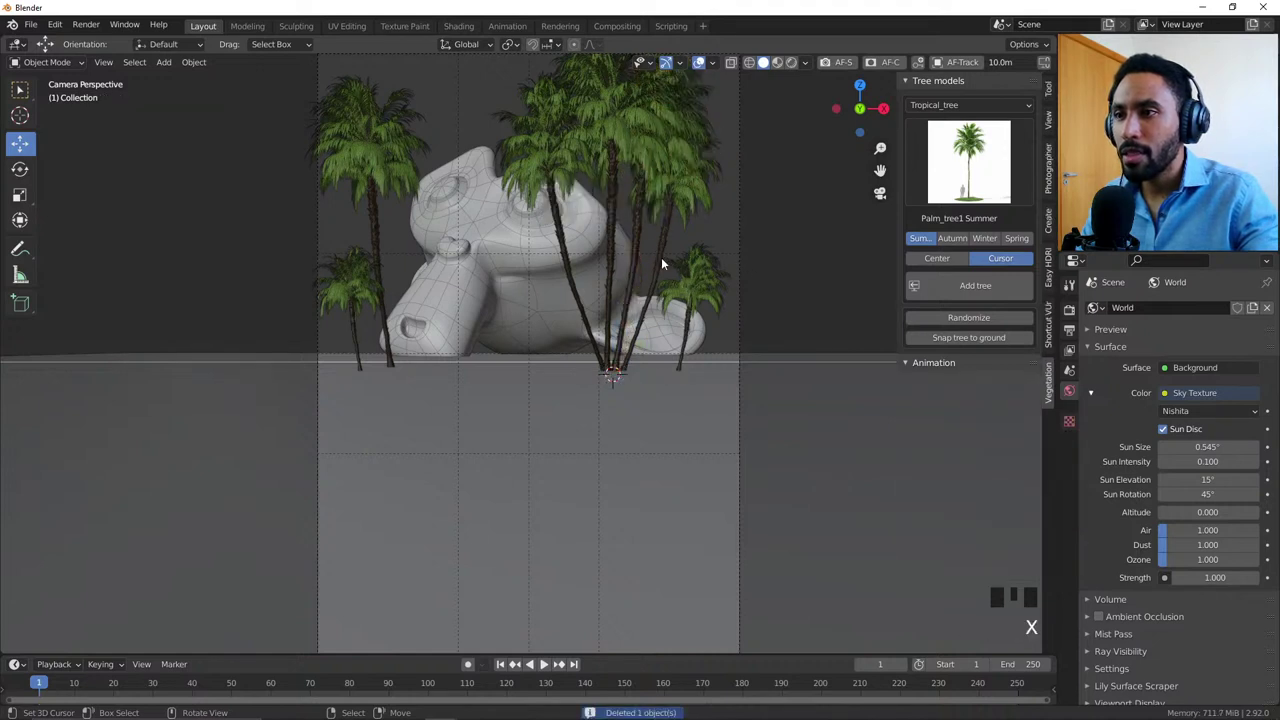
{"action": "left_click_drag", "start_coordinate": [696, 298], "coordinate": [760, 307]}
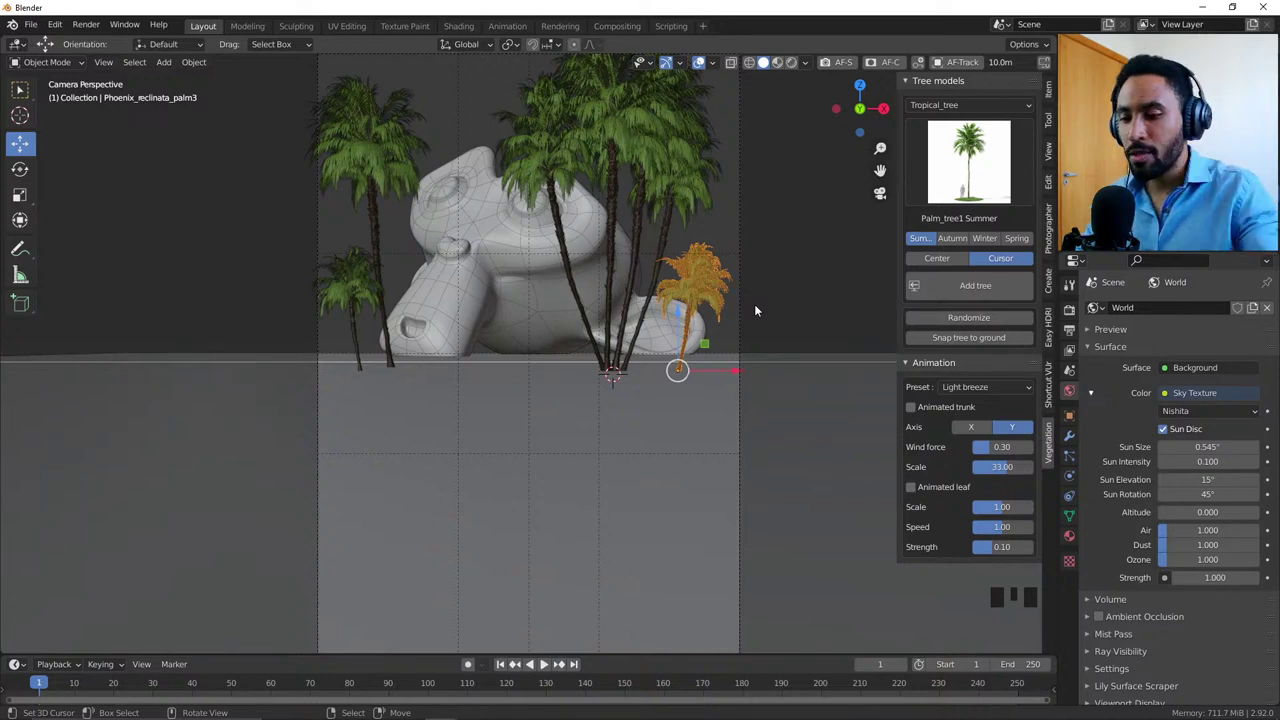
Step: Select a palm, move it into the cluster from the top view and confirm in camera view
{"action": "left_click_drag", "start_coordinate": [376, 155], "coordinate": [455, 368]}
{"action": "left_click_drag", "start_coordinate": [455, 368], "coordinate": [351, 298]}
{"action": "right_click", "coordinate": [351, 298]}
{"action": "left_click_drag", "start_coordinate": [422, 374], "coordinate": [406, 367]}
{"action": "right_click", "coordinate": [406, 367]}
{"action": "key", "text": "KP_7"}
{"action": "key", "text": "KP_Decimal"}
{"action": "scroll", "scroll_direction": "down", "scroll_amount": 3}
{"action": "key", "text": "g"}
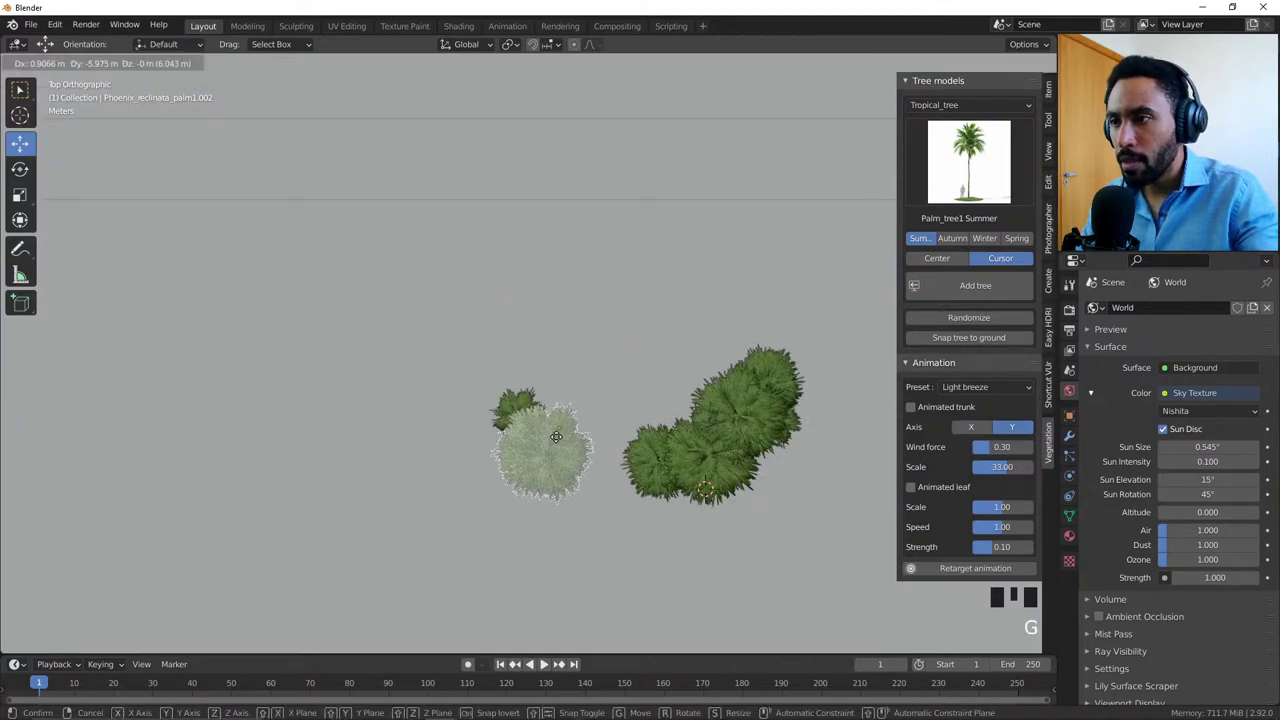
{"action": "key", "text": "KP_0"}
{"action": "key", "text": "alt+a"}
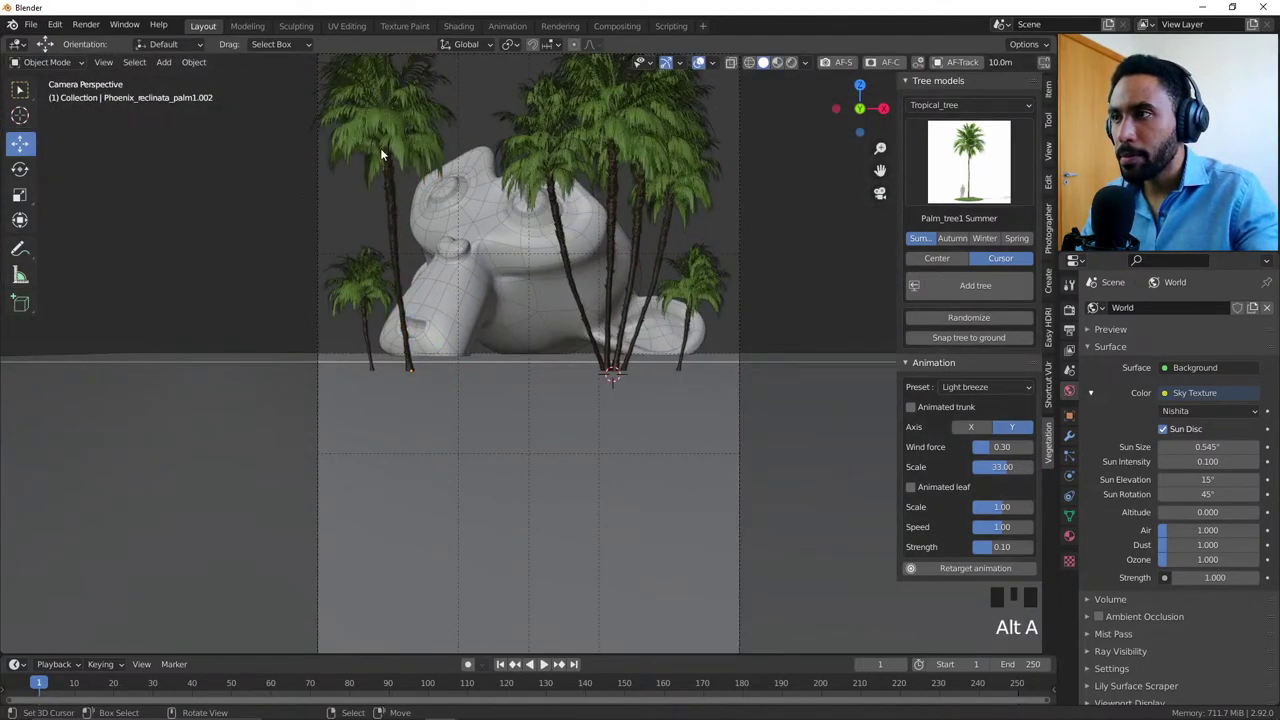
Step: Move the left pair of palms closer to the central cluster
{"action": "right_click", "coordinate": [372, 296]}
{"action": "scroll", "scroll_direction": "down", "scroll_amount": 3}
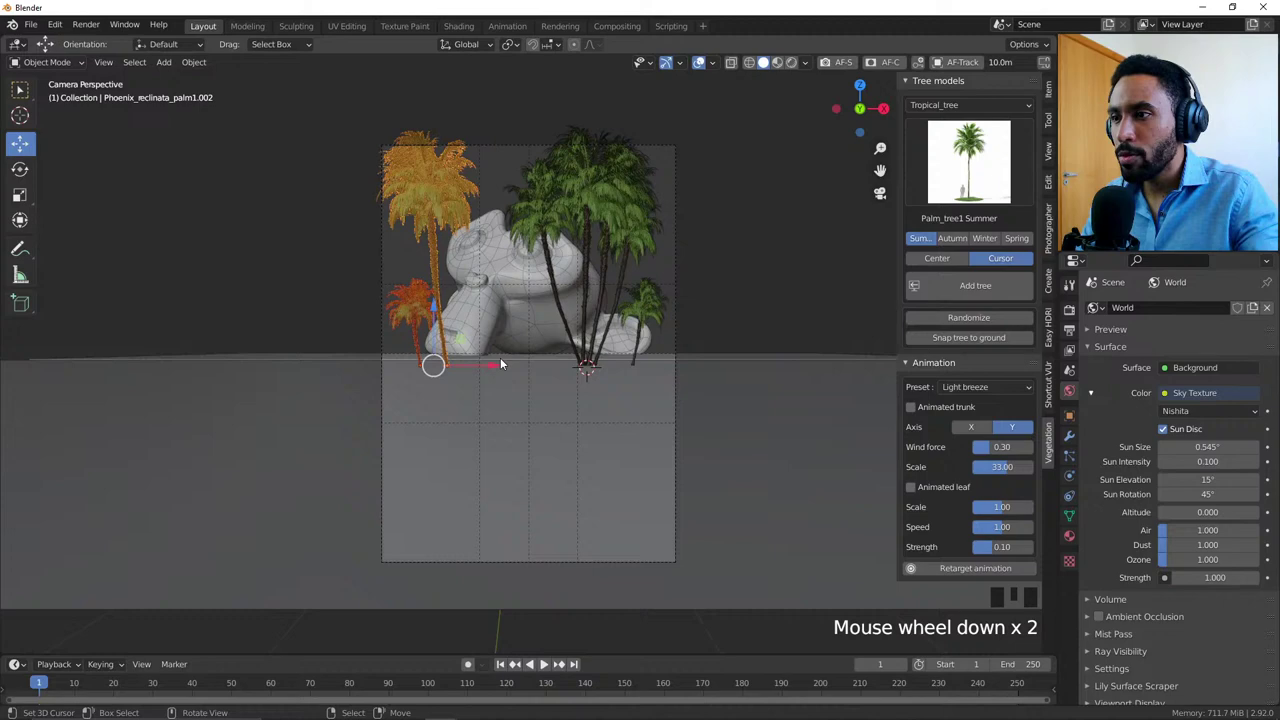
{"action": "left_click_drag", "start_coordinate": [500, 371], "coordinate": [505, 373]}
{"action": "scroll", "scroll_direction": "up", "scroll_amount": 3}
{"action": "key", "text": "Home"}
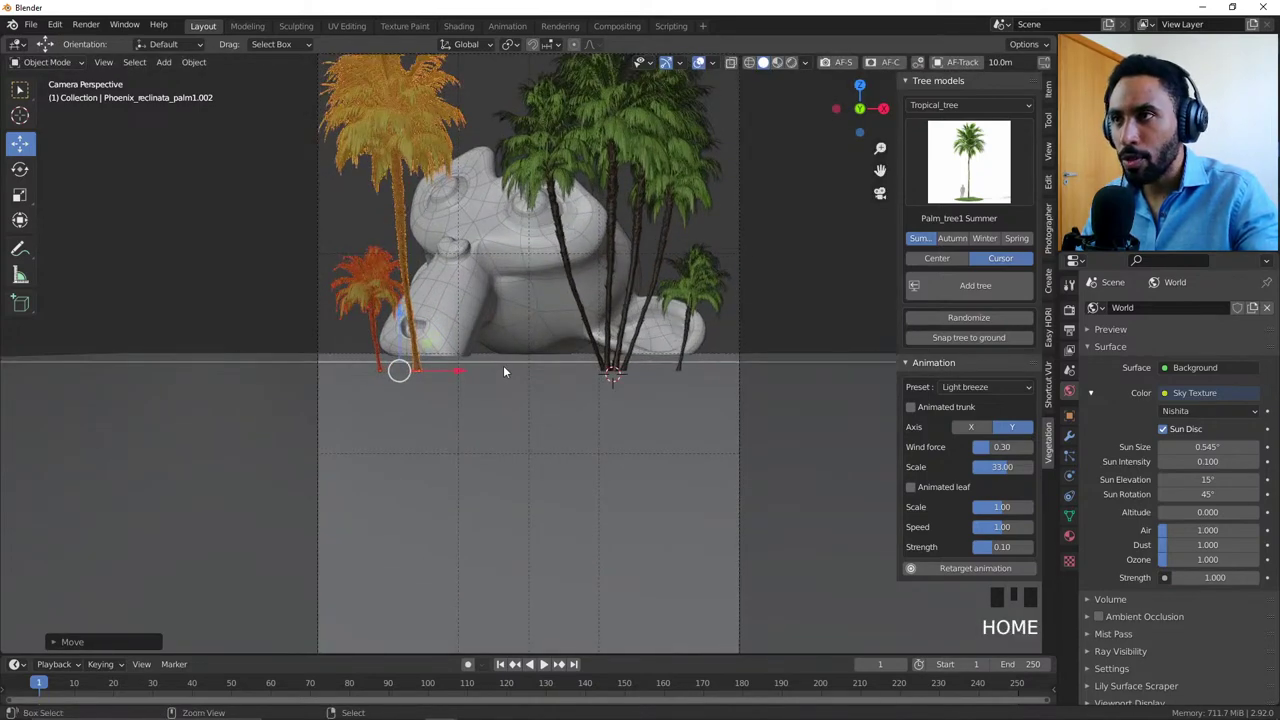
{"action": "left_click_drag", "start_coordinate": [518, 382], "coordinate": [529, 379]}
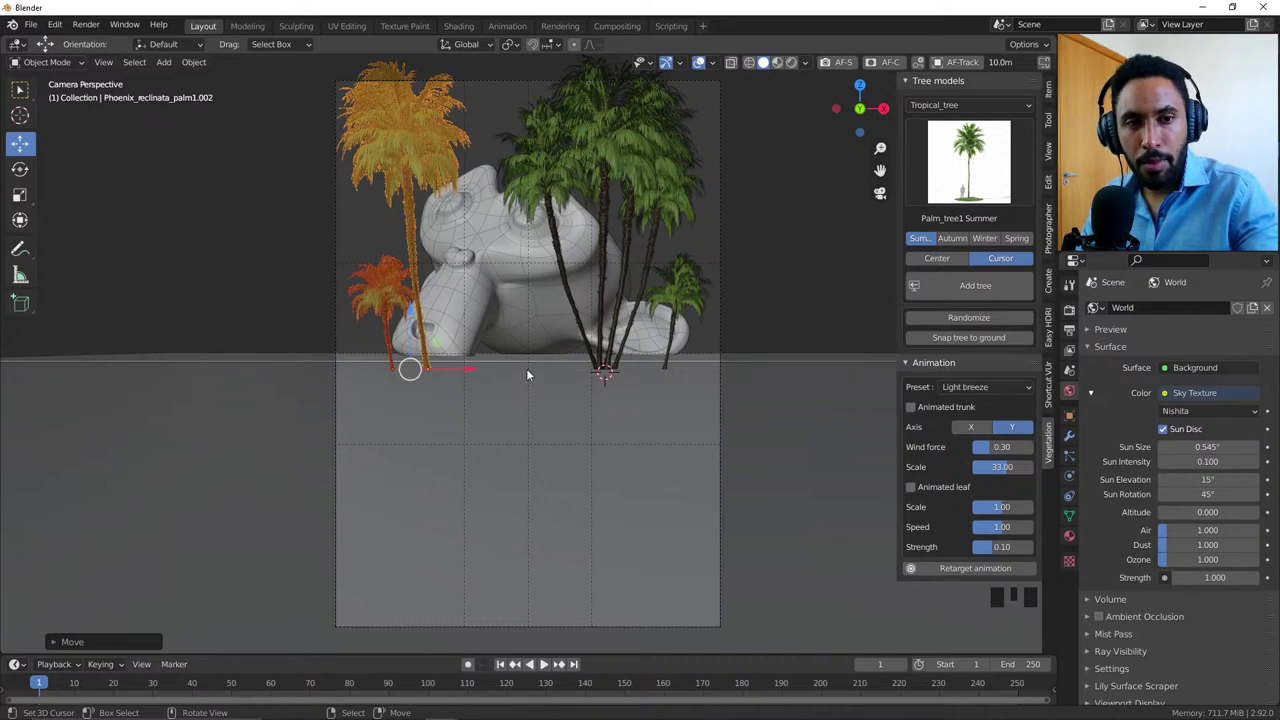
{"action": "key", "text": "alt+a"}
{"action": "left_click_drag", "start_coordinate": [398, 309], "coordinate": [501, 337]}
{"action": "key", "text": "alt+a"}
Step: Duplicate a central palm and rotate the copy around its vertical axis for variety
{"action": "right_click", "coordinate": [566, 175]}
{"action": "right_click", "coordinate": [610, 200]}
{"action": "key", "text": "r"}
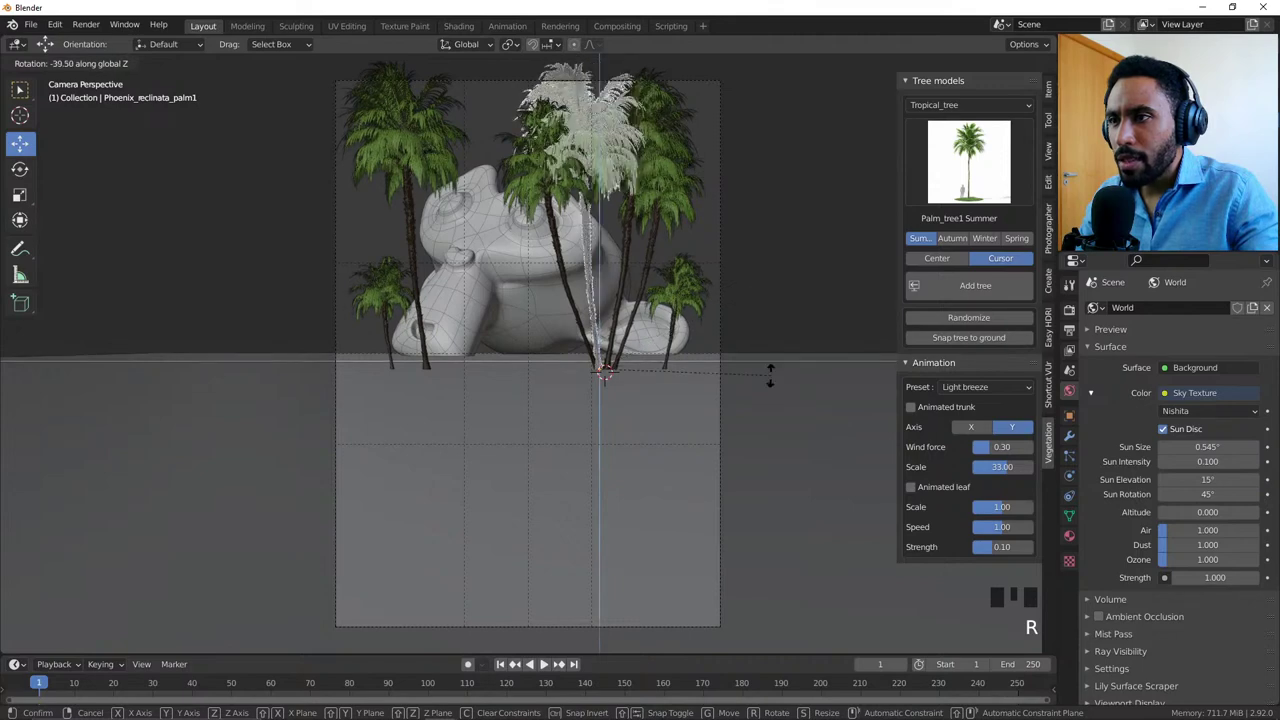
{"action": "key", "text": "alt+a"}
{"action": "right_click", "coordinate": [606, 163]}
{"action": "key", "text": "KP_7"}
{"action": "left_click_drag", "start_coordinate": [666, 451], "coordinate": [760, 432]}
{"action": "left_click_drag", "start_coordinate": [760, 432], "coordinate": [831, 350]}
{"action": "key", "text": "r"}
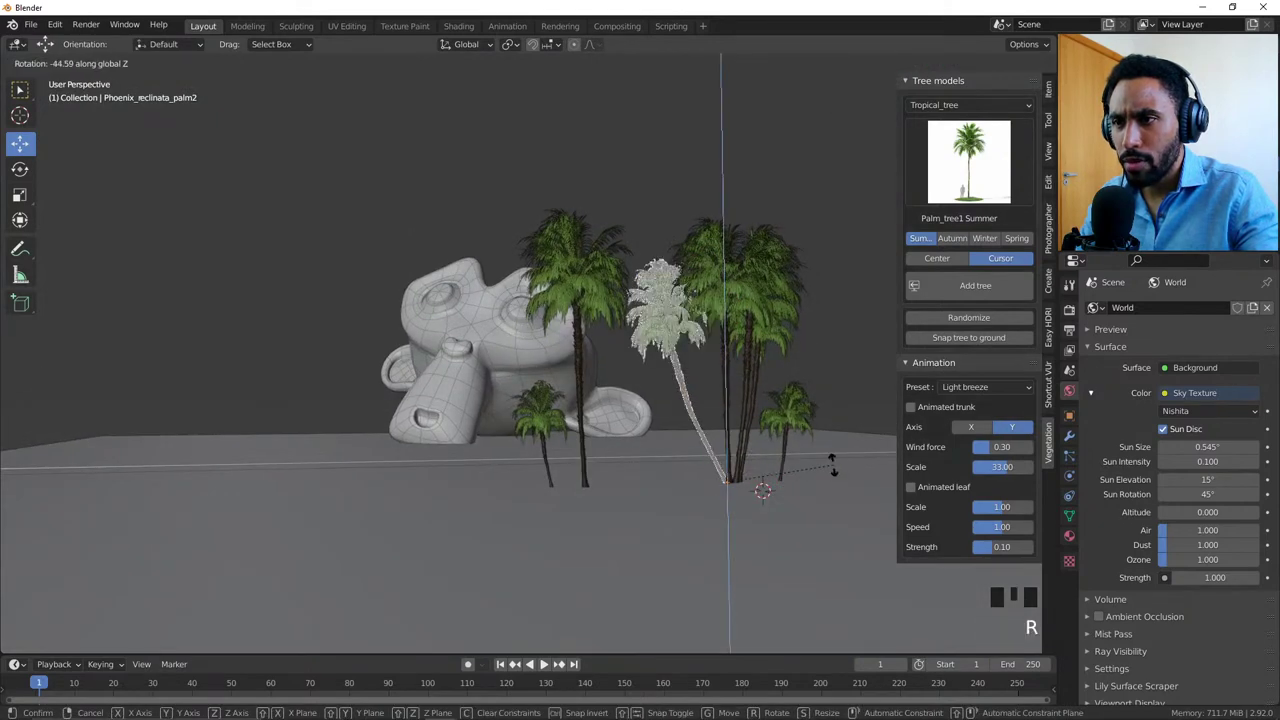
{"action": "key", "text": "KP_0"}
Step: Move and rotate another palm to fill the cluster behind Suzanne
{"action": "key", "text": "alt+a"}
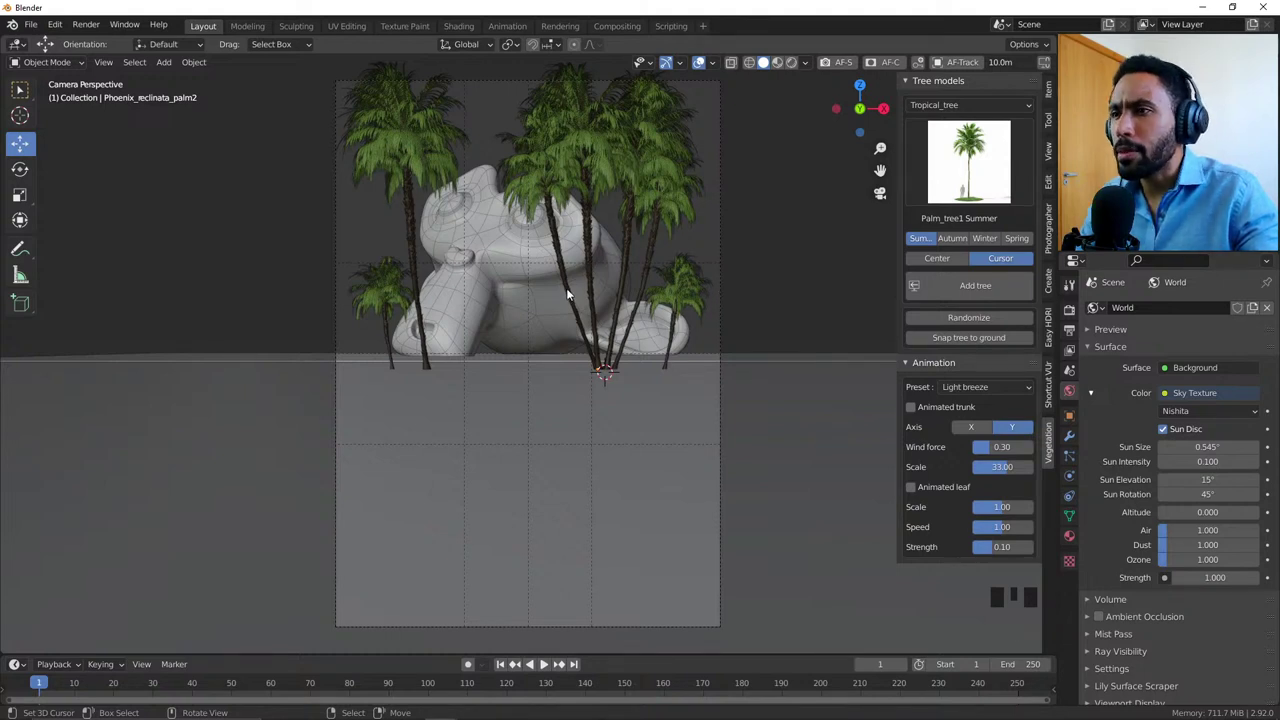
{"action": "right_click", "coordinate": [570, 294]}
{"action": "key", "text": "g"}
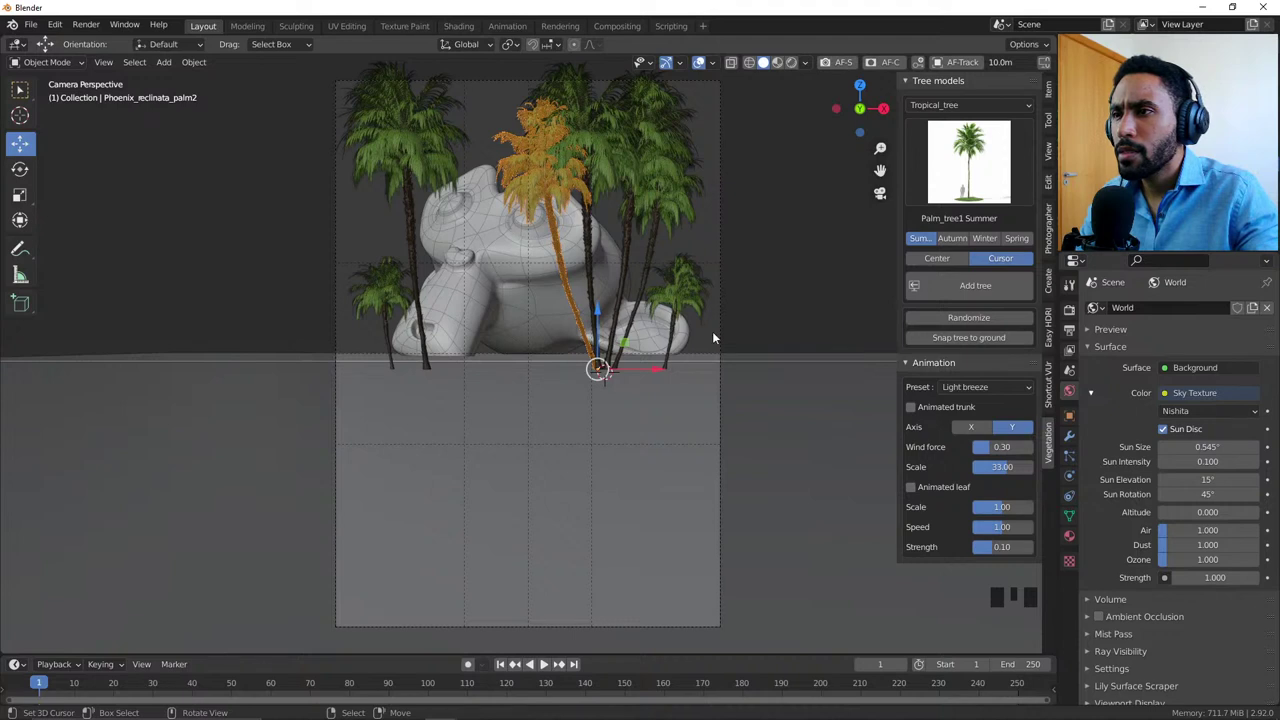
{"action": "key", "text": "r"}
{"action": "key", "text": "g"}
{"action": "key", "text": "alt+a"}
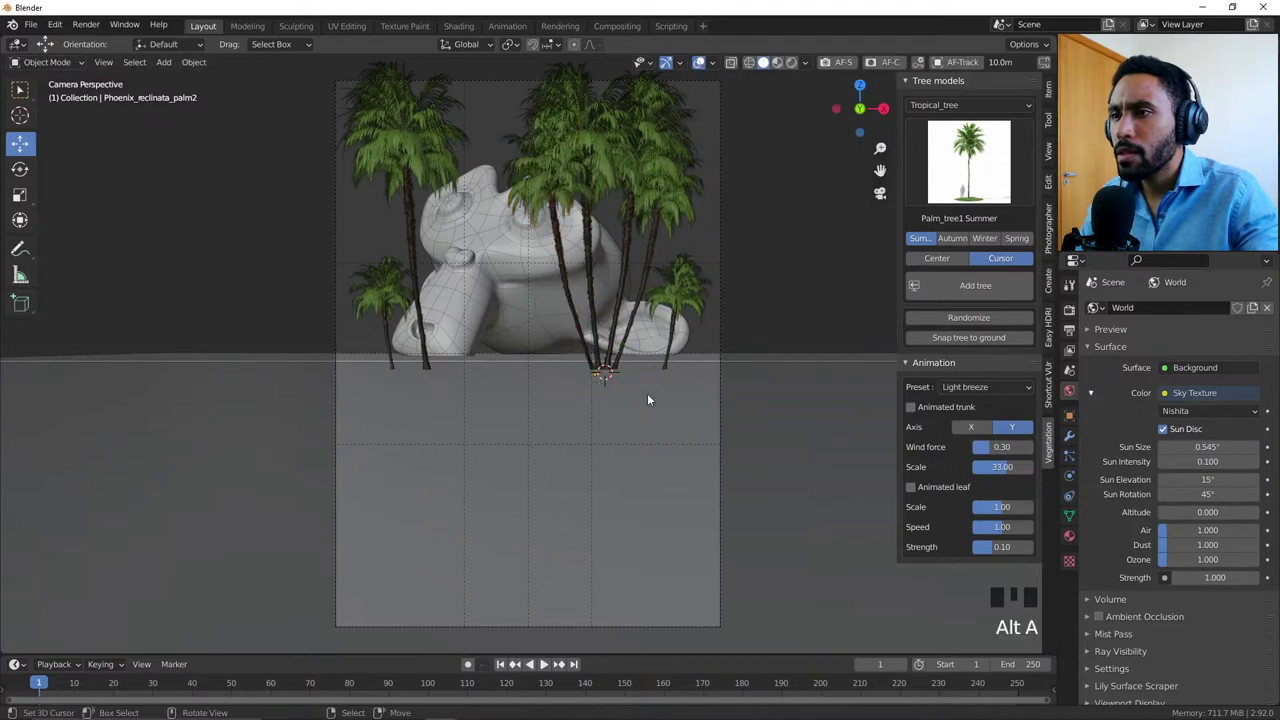
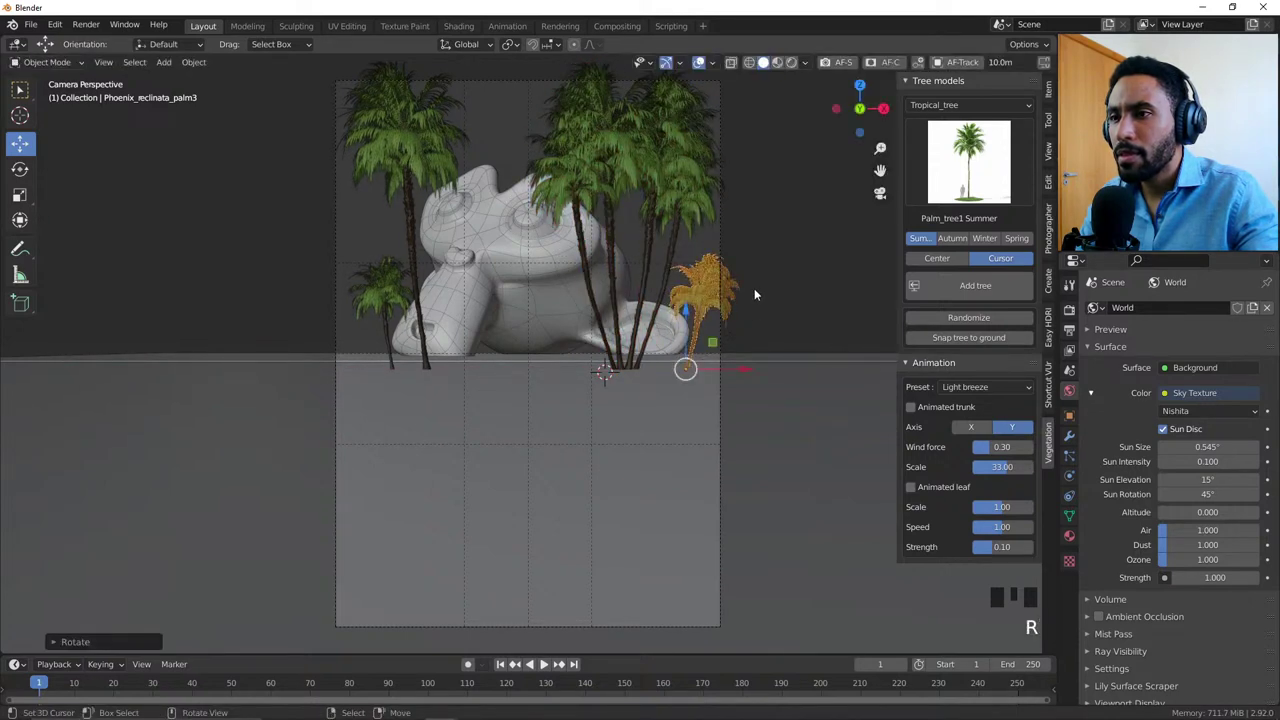
Step: Clear the small palm's rotation and place it at the right edge of the camera frame
{"action": "key", "text": "alt+r"}
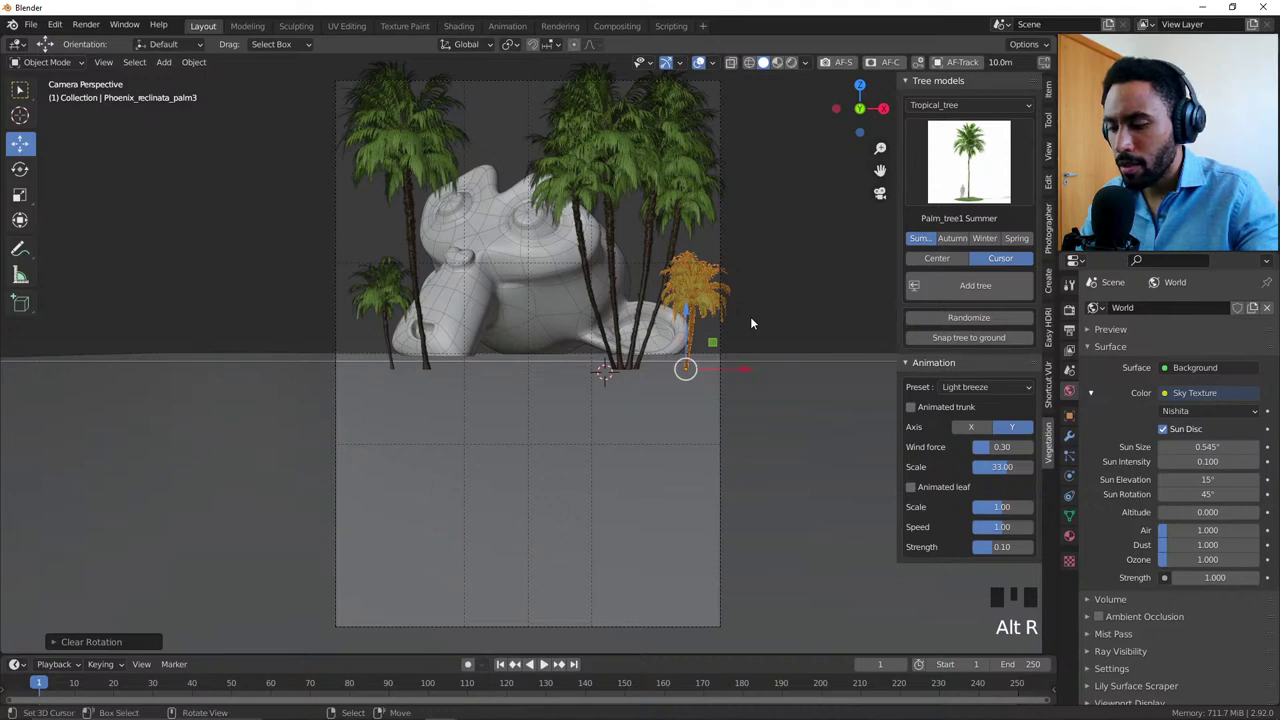
{"action": "key", "text": "alt+a"}
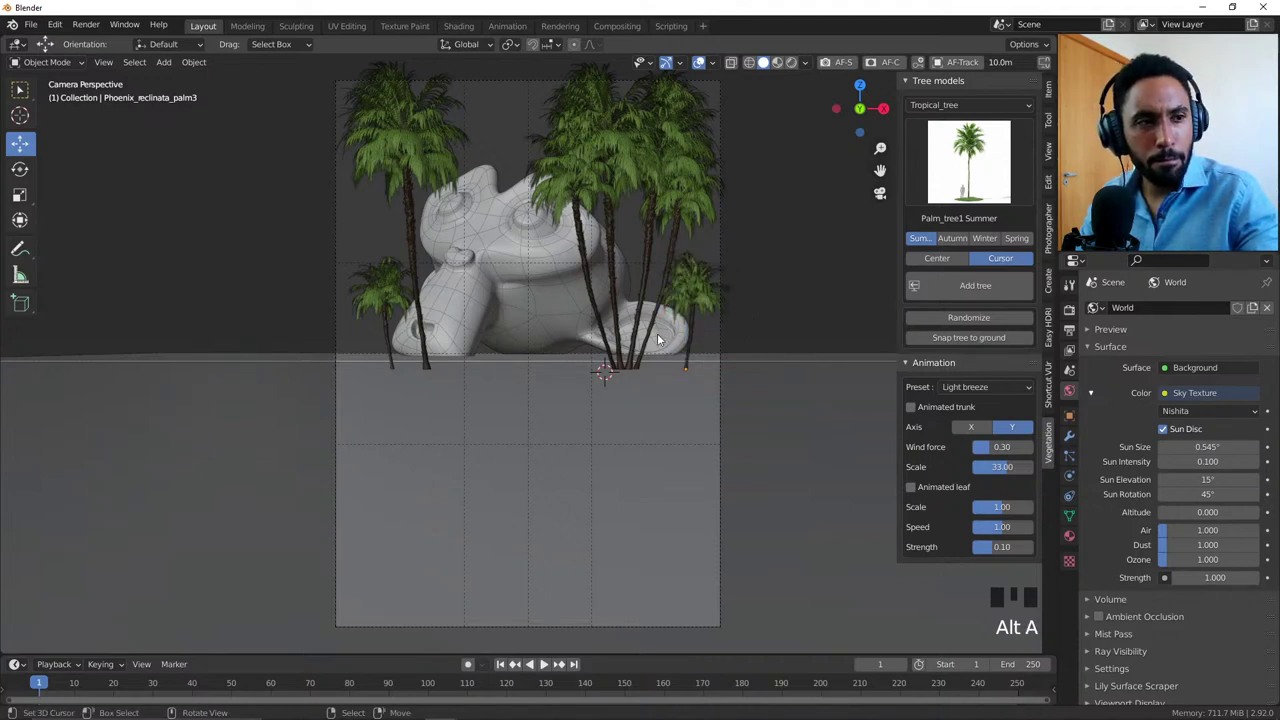
{"action": "left_click_drag", "start_coordinate": [611, 287], "coordinate": [680, 373]}
{"action": "scroll", "scroll_direction": "down", "scroll_amount": 3}
{"action": "left_click_drag", "start_coordinate": [534, 301], "coordinate": [491, 291]}
{"action": "key", "text": "KP_0"}
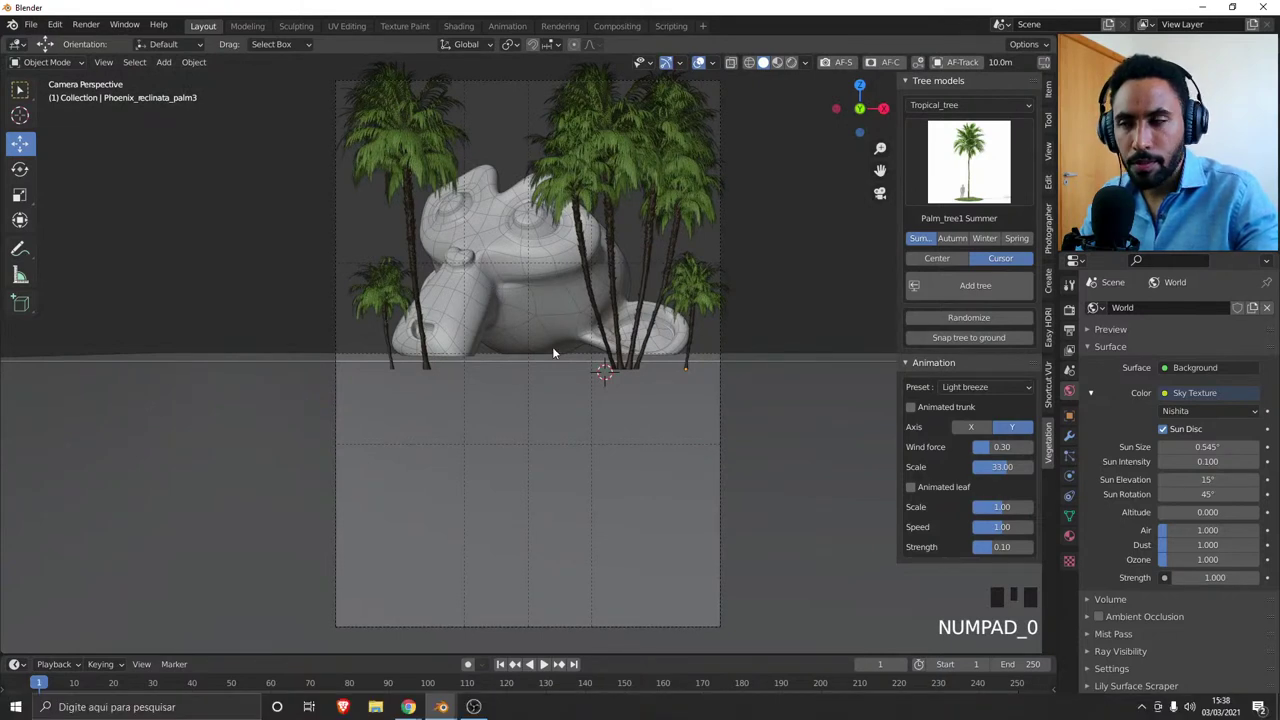
Step: Switch the viewport to Rendered shading and bring up the Easy HDRI sidebar panel
{"action": "key", "text": "z"}
{"action": "key", "text": "alt+a"}
{"action": "key", "text": "z"}
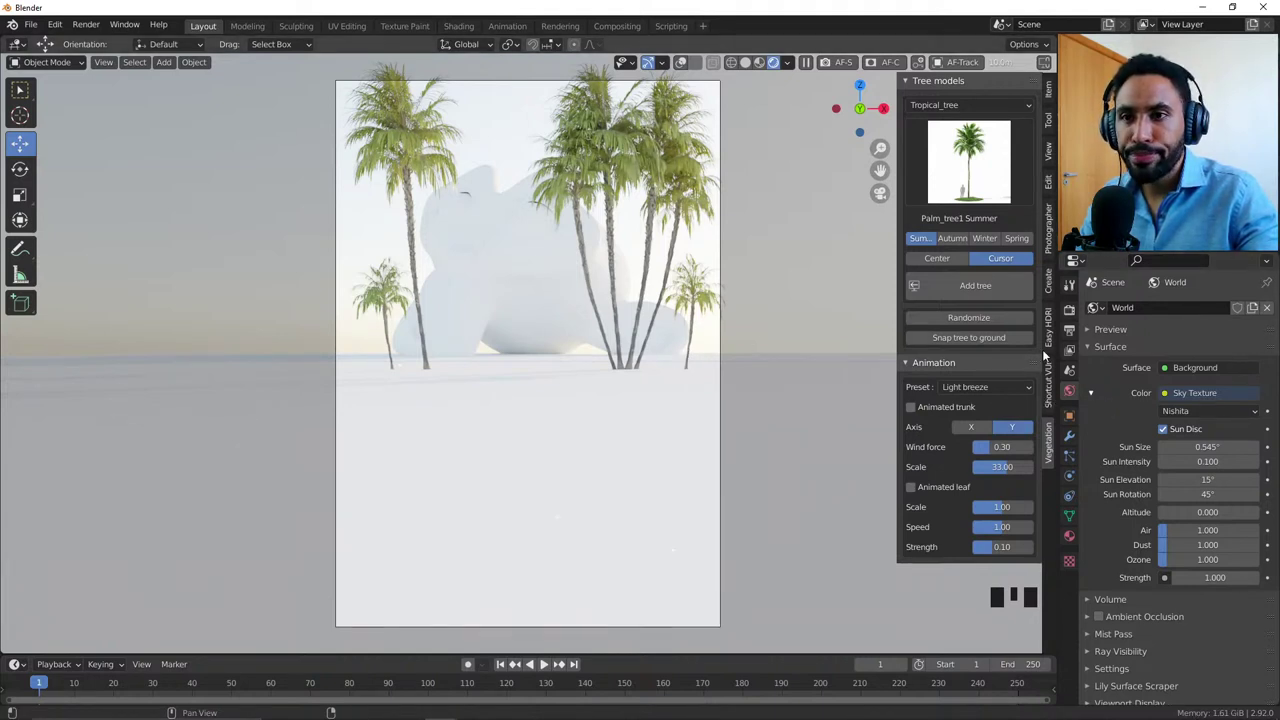
{"action": "left_click", "coordinate": [1046, 347]}
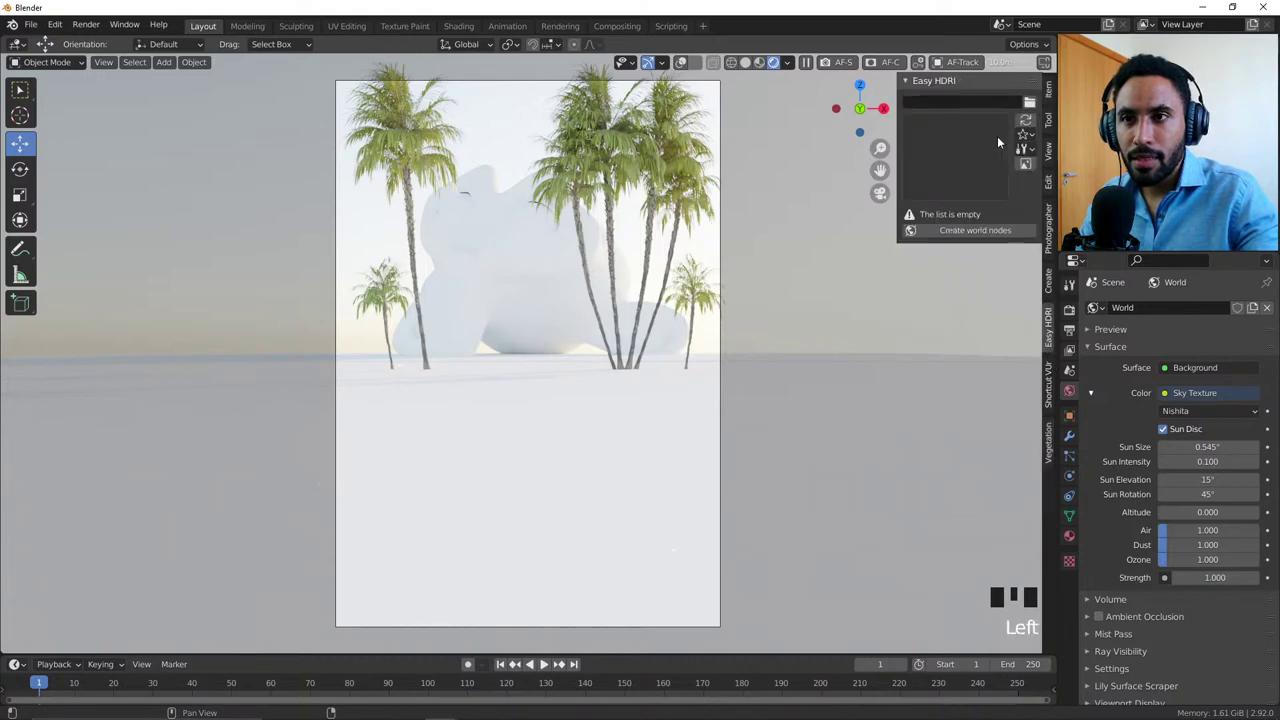
Step: Create world nodes in Easy HDRI and cycle environment images to cape_hill_2k.hdr
{"action": "left_click", "coordinate": [974, 242]}
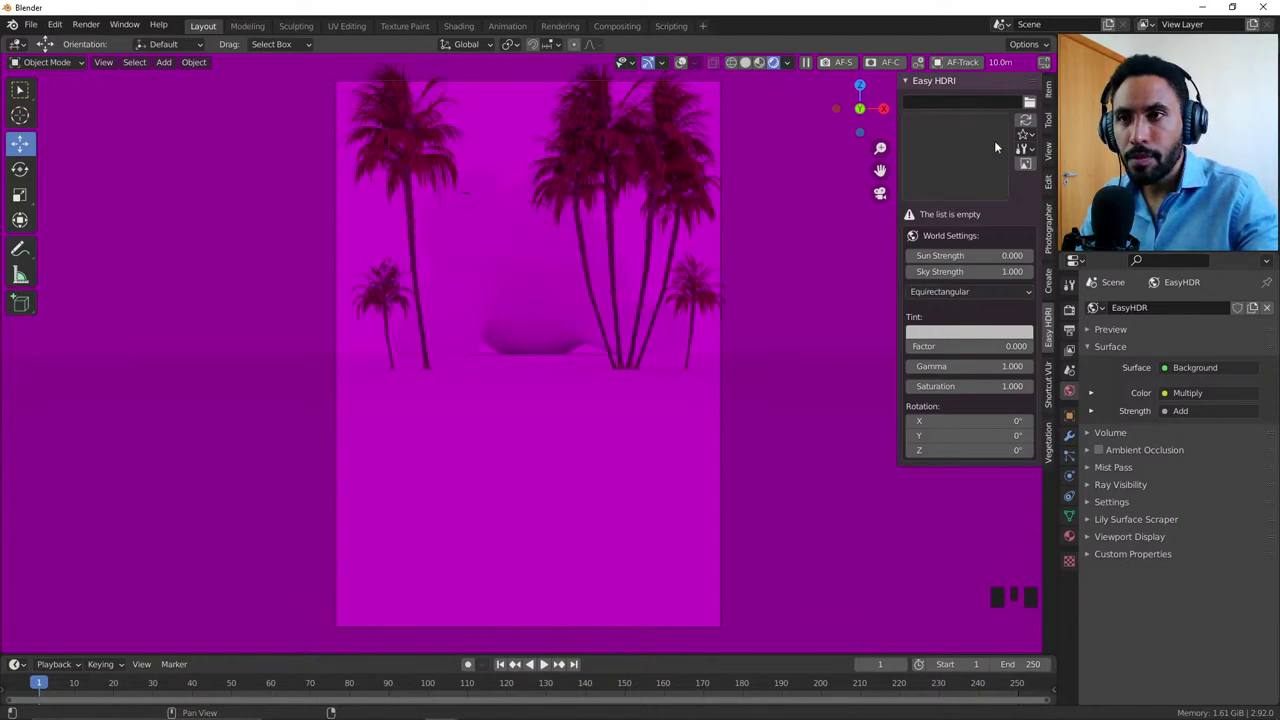
{"action": "left_click_drag", "start_coordinate": [1037, 106], "coordinate": [716, 122]}
{"action": "left_click_drag", "start_coordinate": [640, 145], "coordinate": [156, 290]}
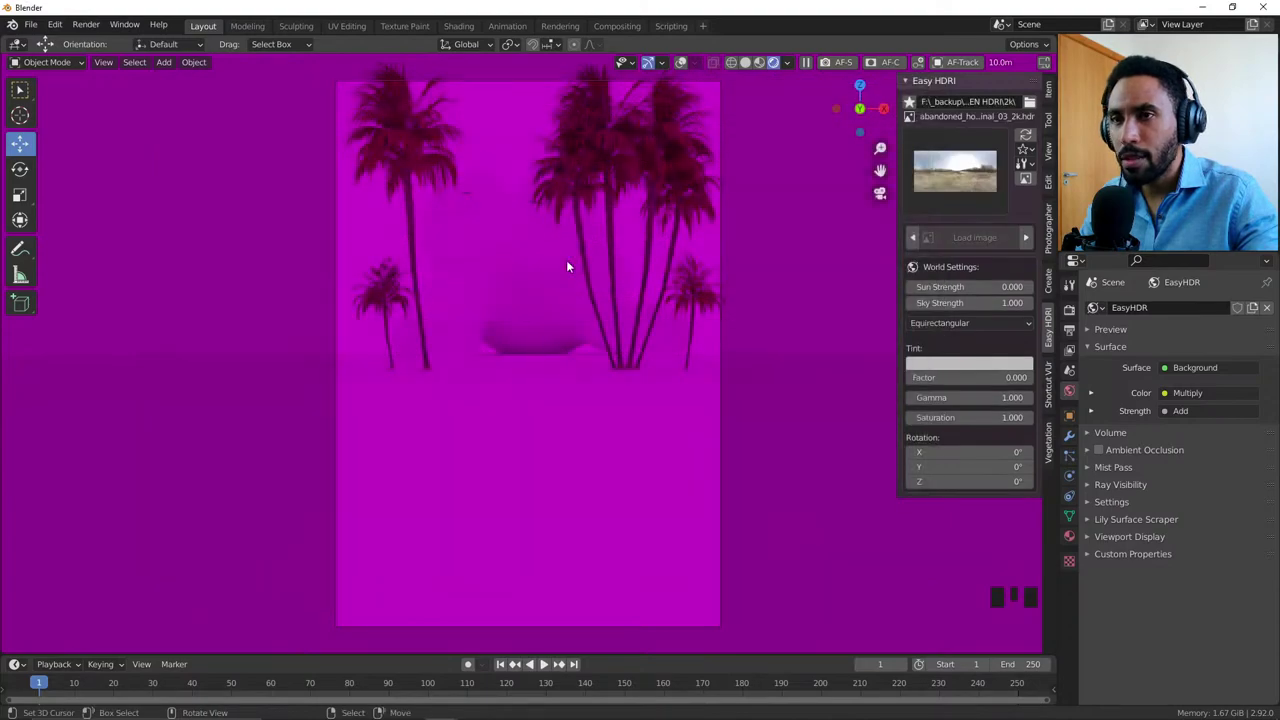
{"action": "left_click", "coordinate": [1023, 243]}
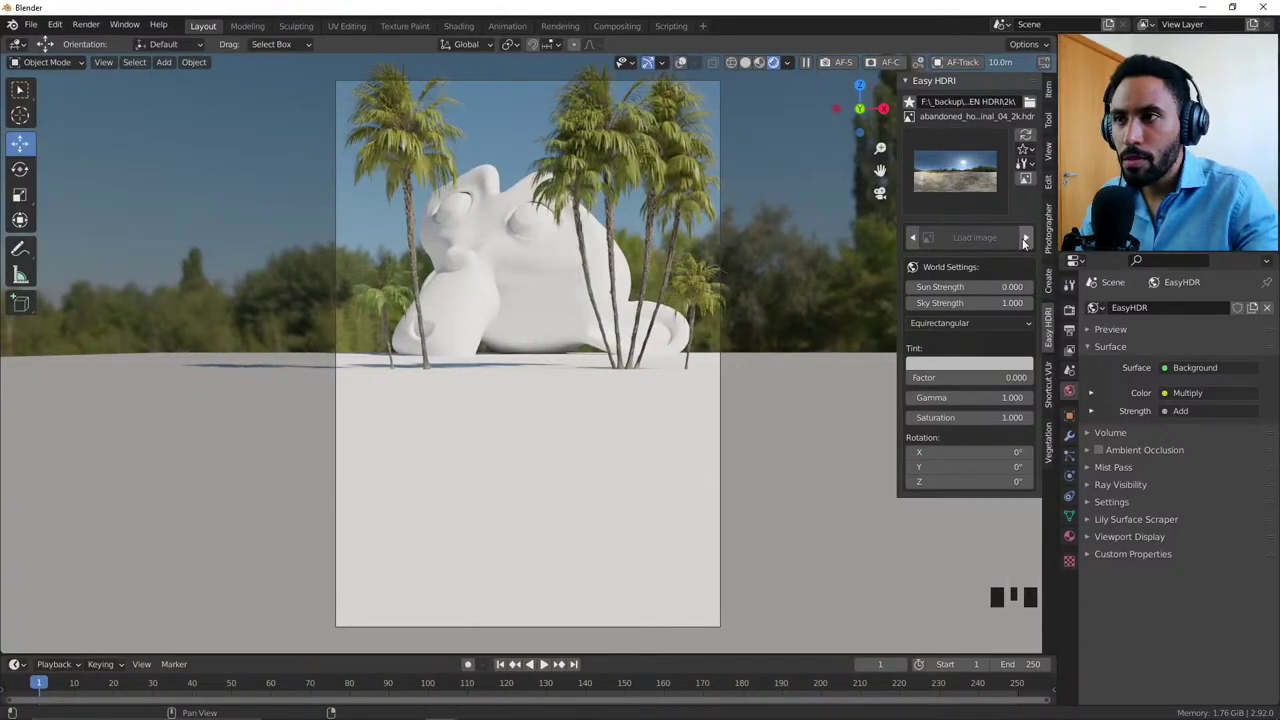
{"action": "left_click", "coordinate": [1025, 244]}
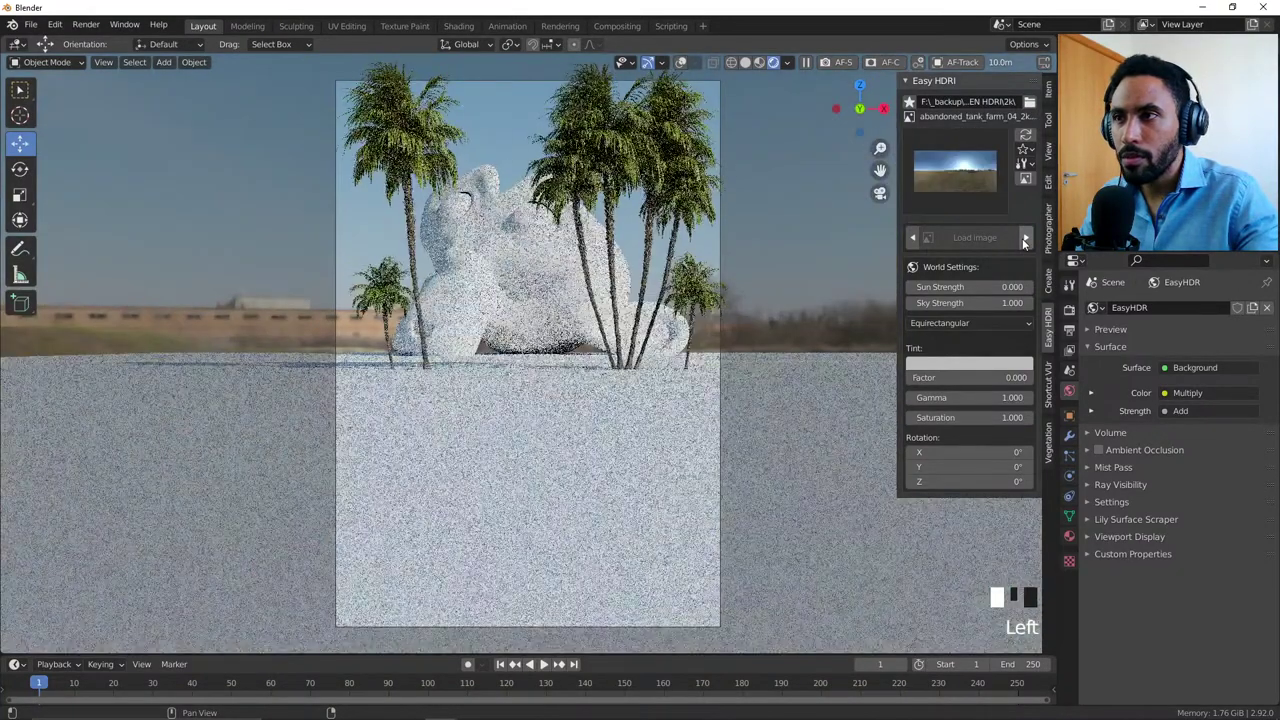
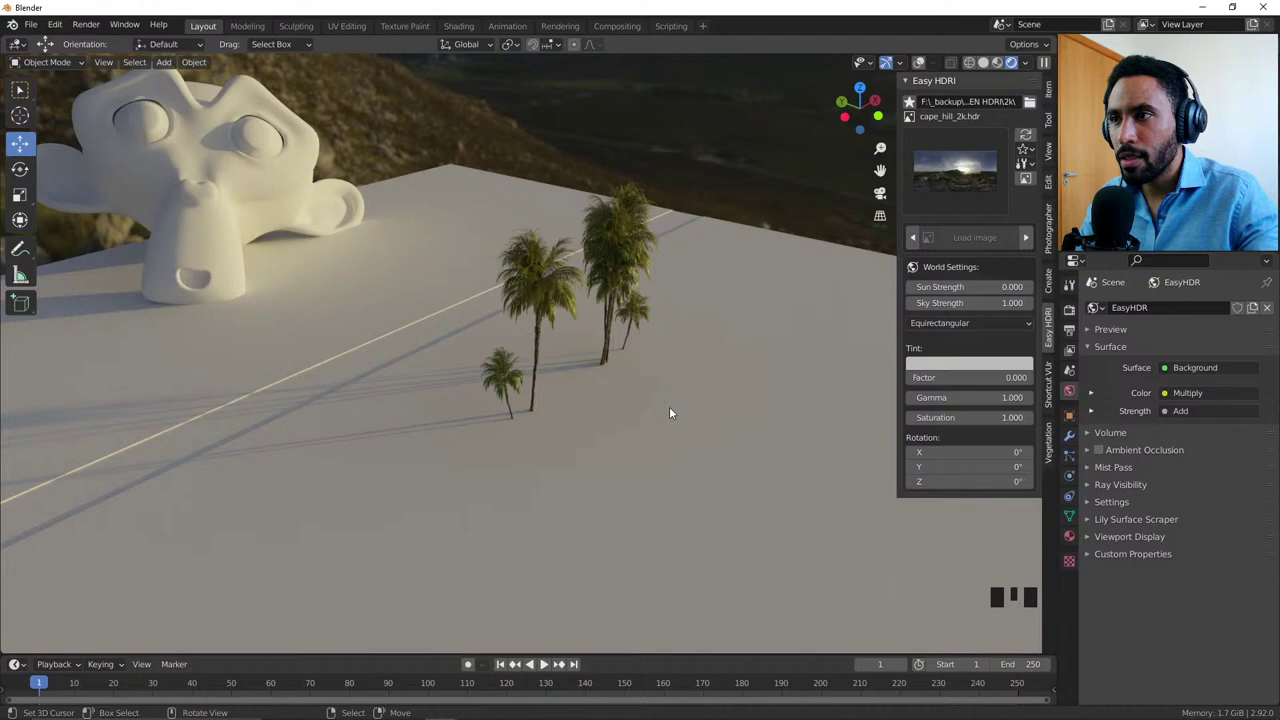
Step: Check the scene through the camera, then orbit around it freely
{"action": "key", "text": "KP_0"}
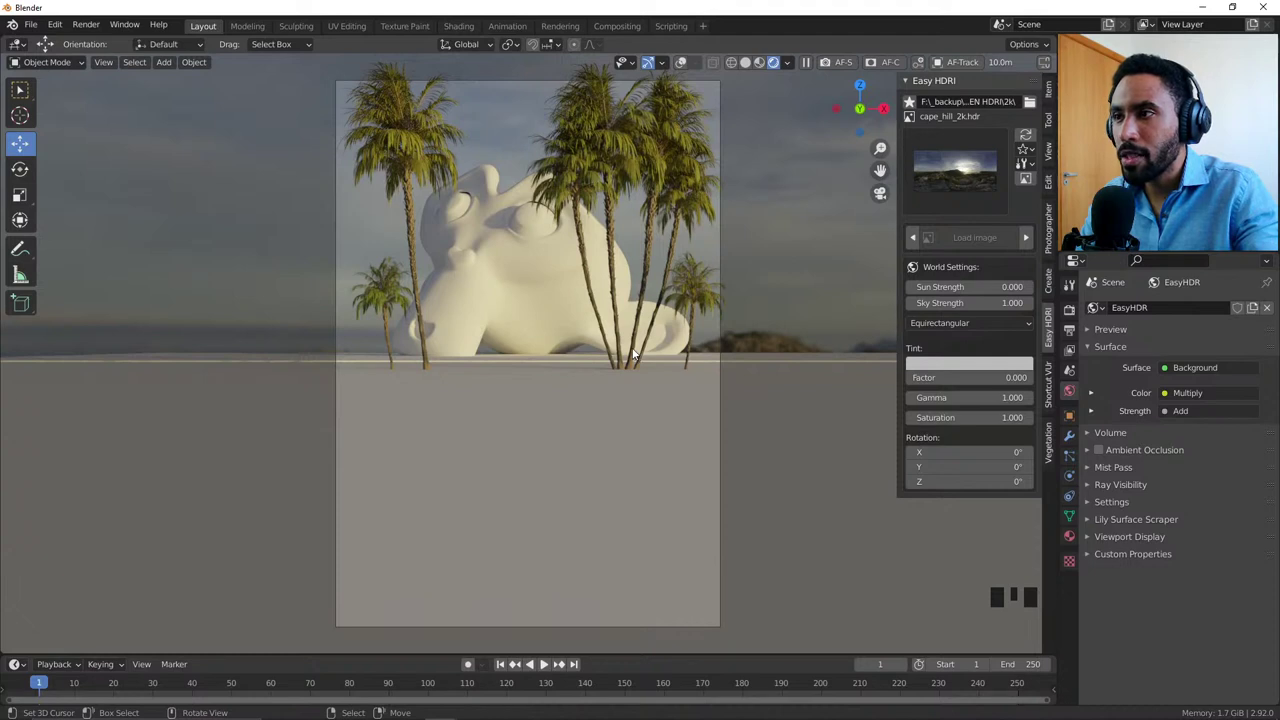
{"action": "left_click_drag", "start_coordinate": [402, 149], "coordinate": [733, 316]}
{"action": "key", "text": "alt+a"}
{"action": "key", "text": "z"}
{"action": "left_click_drag", "start_coordinate": [578, 392], "coordinate": [658, 409]}
{"action": "scroll", "scroll_direction": "down", "scroll_amount": 3}
{"action": "left_click_drag", "start_coordinate": [510, 392], "coordinate": [526, 398]}
Step: Switch to Solid shading, select the ground plane and view it from top orthographic
{"action": "key", "text": "KP_7"}
{"action": "scroll", "scroll_direction": "down", "scroll_amount": 3}
{"action": "key", "text": "z"}
{"action": "scroll", "scroll_direction": "down", "scroll_amount": 3}
{"action": "right_click", "coordinate": [544, 293]}
{"action": "key", "text": "Tab"}
{"action": "key", "text": "z"}
{"action": "key", "text": "z"}
{"action": "scroll", "scroll_direction": "up", "scroll_amount": 3}
{"action": "key", "text": "Tab"}
{"action": "scroll", "scroll_direction": "down", "scroll_amount": 3}
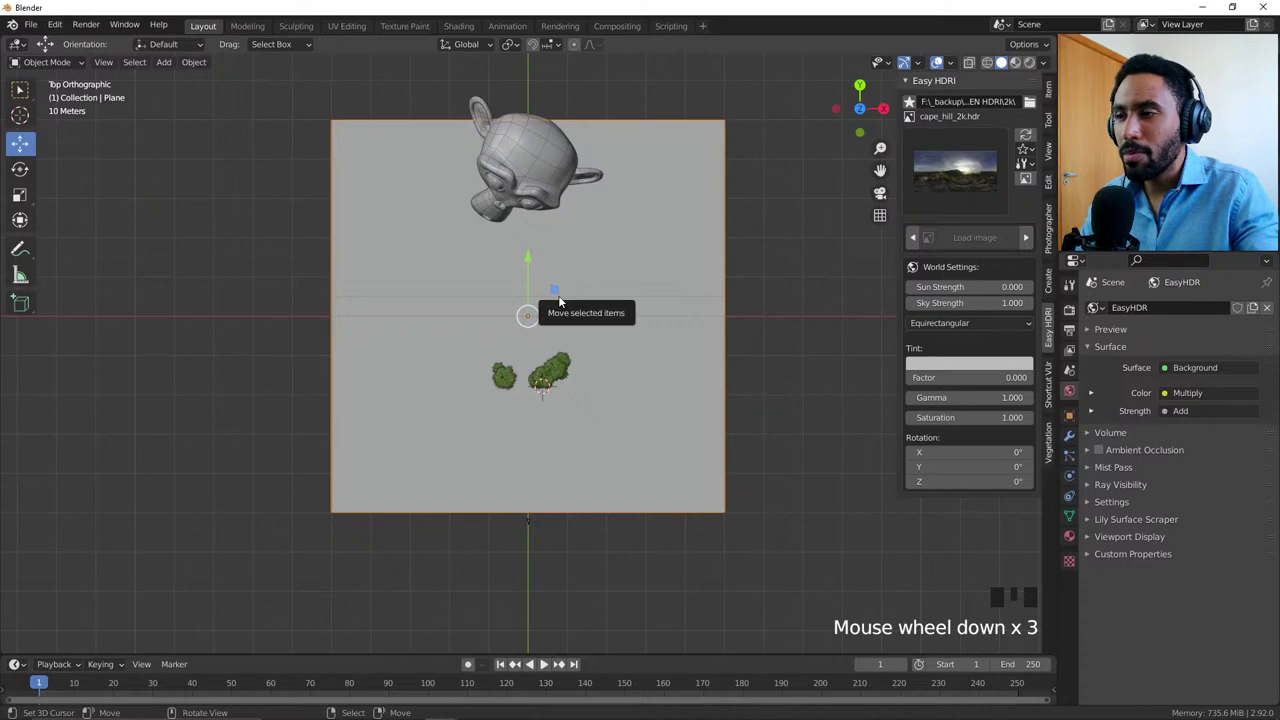
Step: Edit the ground plane mesh and scale the selected vertices to zero on Y
{"action": "left_click_drag", "start_coordinate": [482, 412], "coordinate": [621, 317]}
{"action": "key", "text": "Tab"}
{"action": "key", "text": "KP_7"}
{"action": "key", "text": "z"}
{"action": "key", "text": "1"}
{"action": "key", "text": "alt+a"}
{"action": "key", "text": "b"}
{"action": "key", "text": "b"}
{"action": "key", "text": "s"}
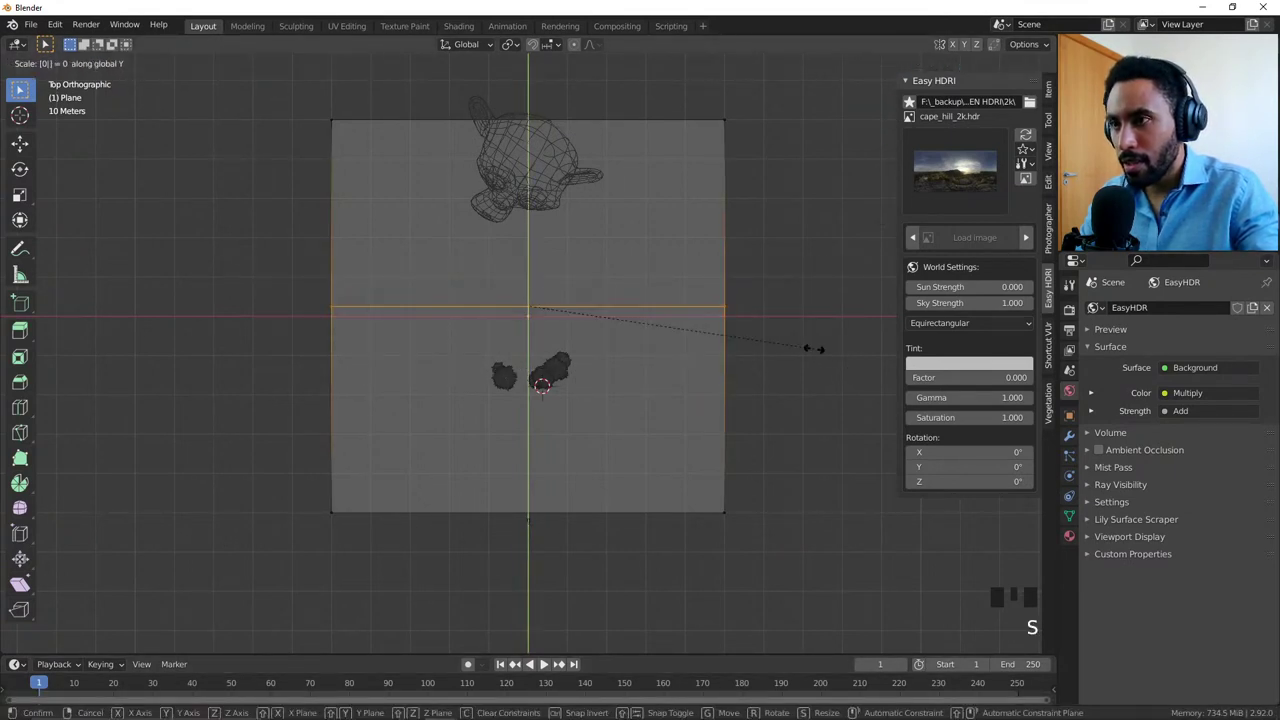
Step: Merge the plane's overlapping vertices By Distance and Limited Dissolve its redundant edges
{"action": "key", "text": "m"}
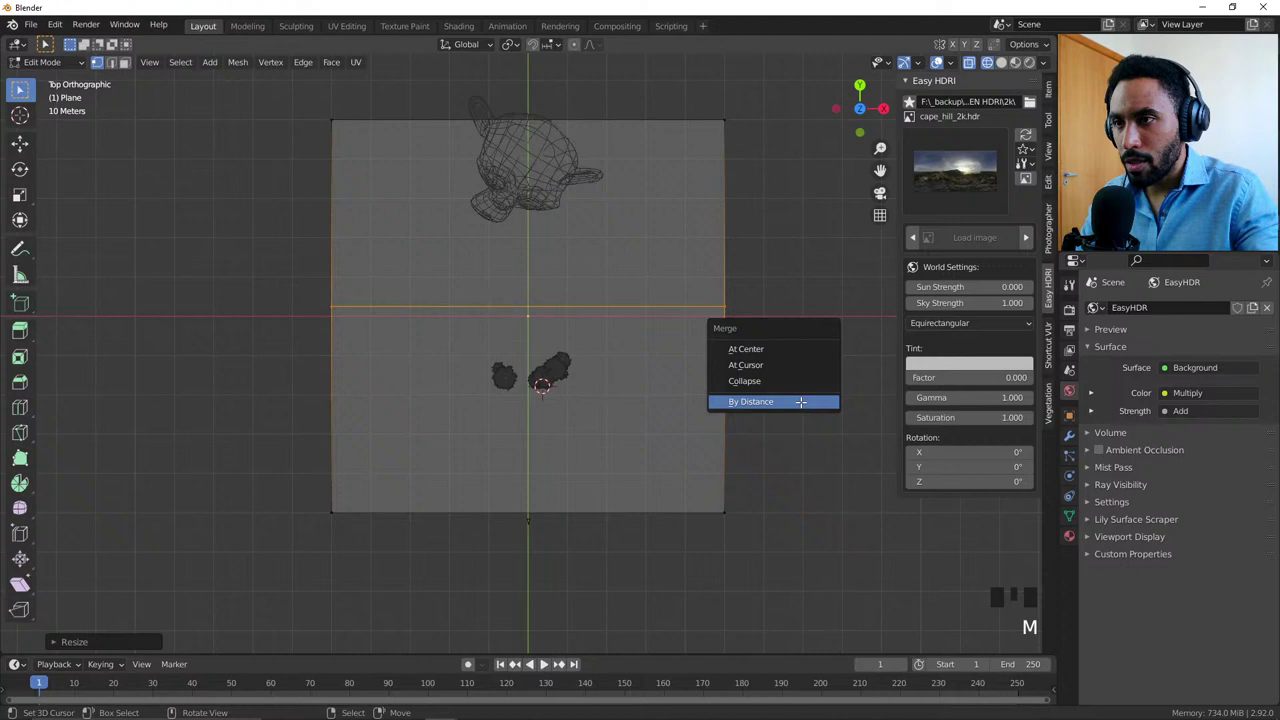
{"action": "key", "text": "x"}
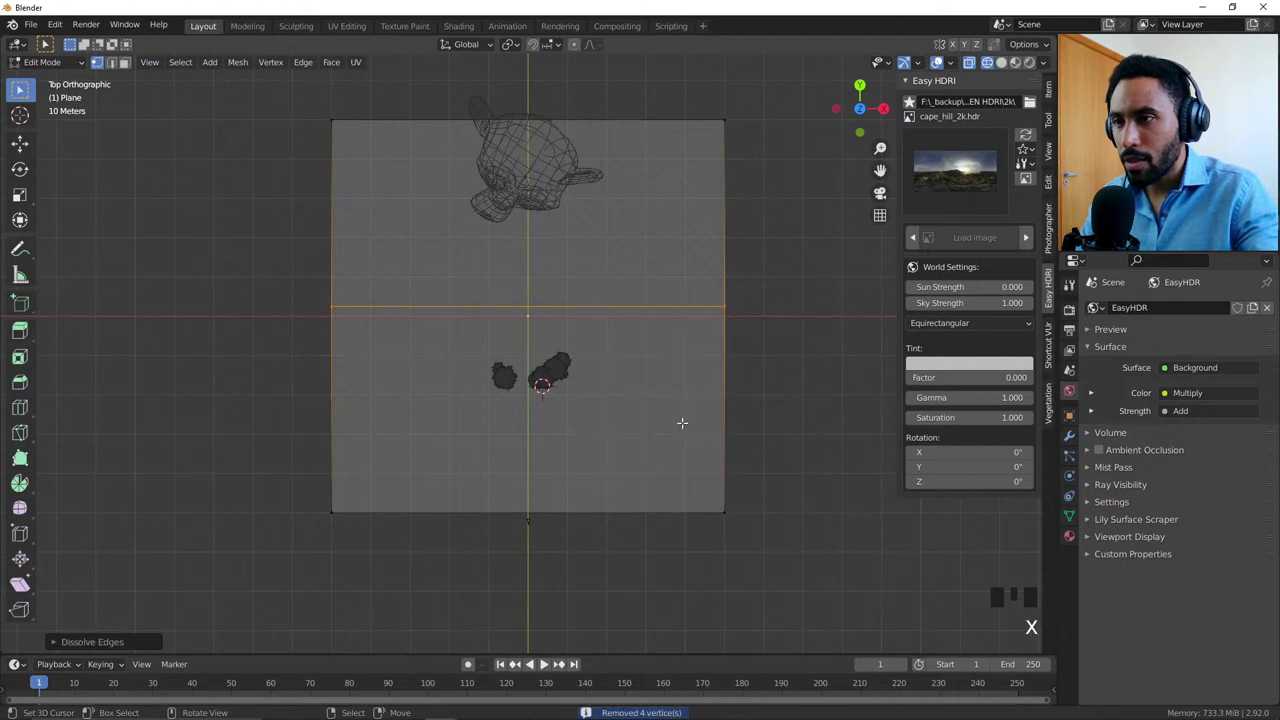
{"action": "key", "text": "x"}
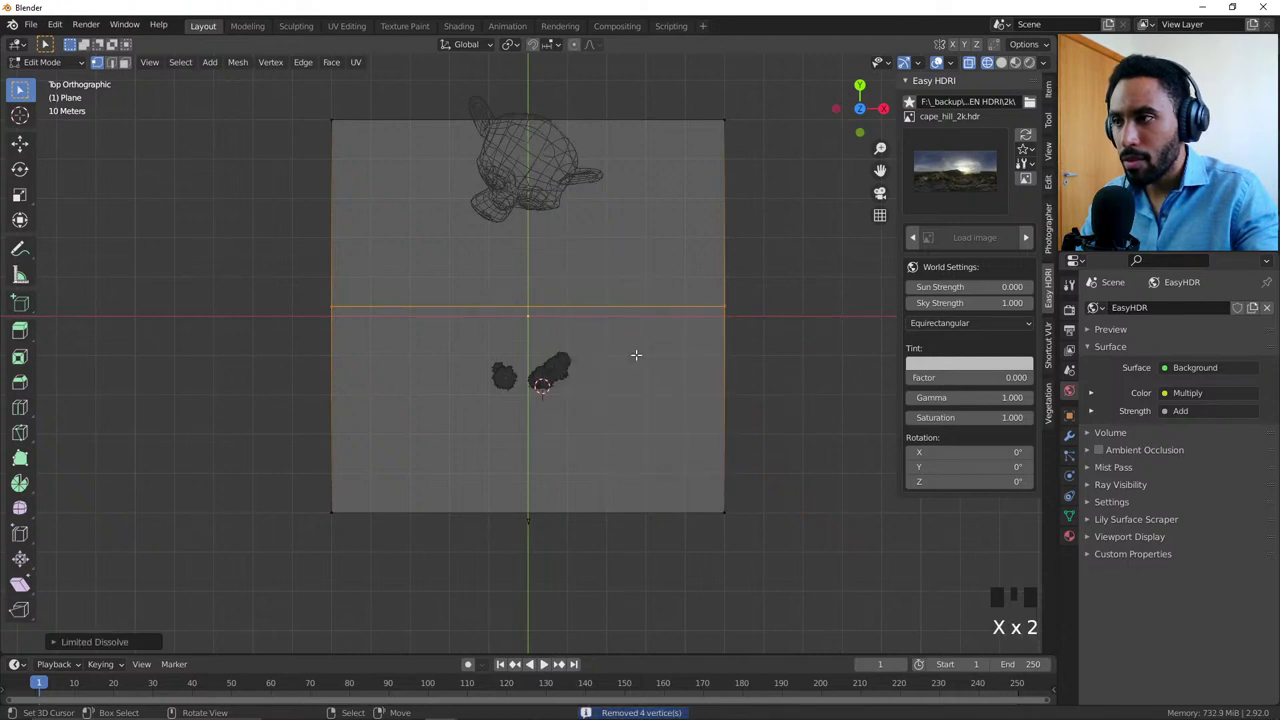
{"action": "key", "text": "g"}
{"action": "key", "text": "a"}
{"action": "key", "text": "m"}
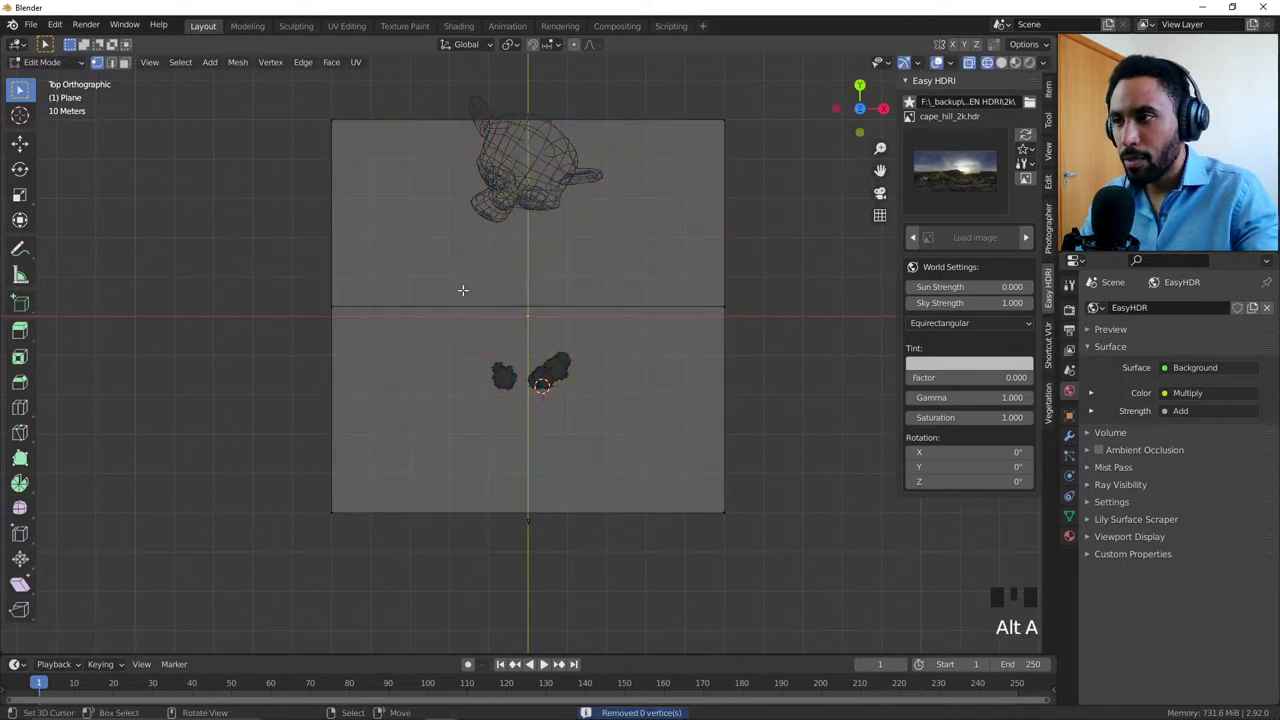
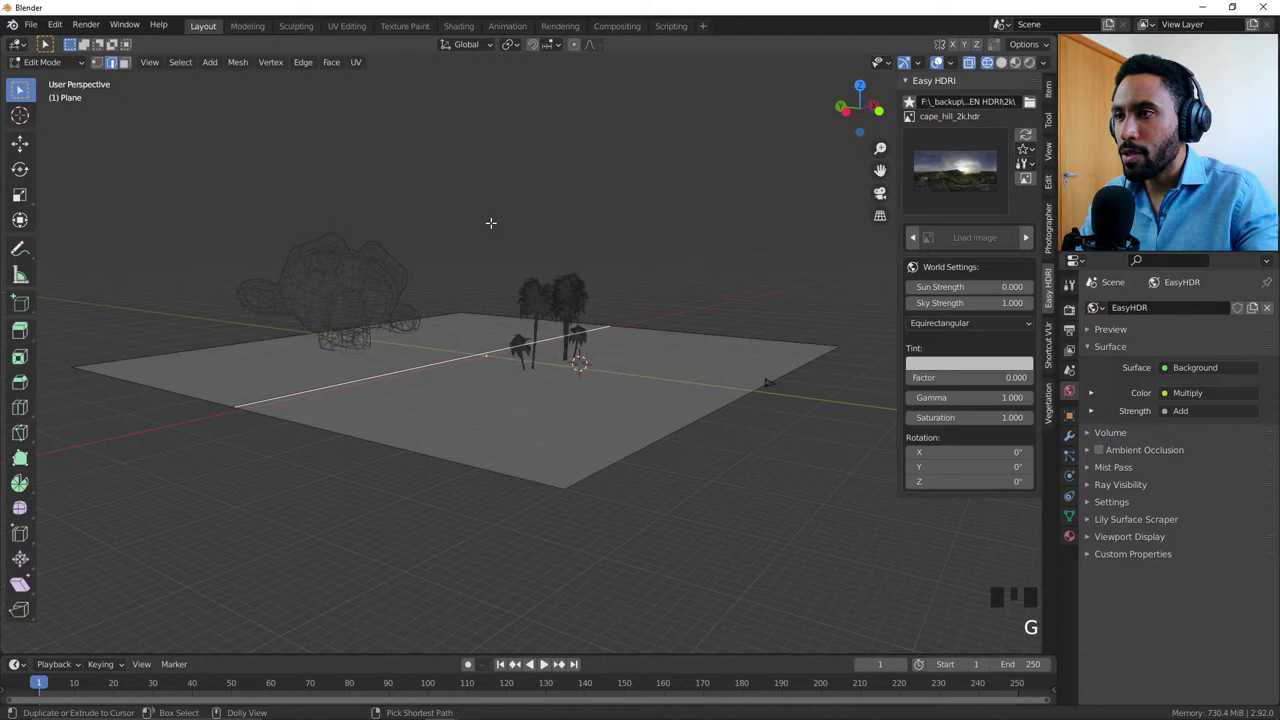
{"action": "key", "text": "ctrl+shift+Tab"}
{"action": "key", "text": "g"}
{"action": "key", "text": "a"}
{"action": "key", "text": "m"}
{"action": "key", "text": "x"}
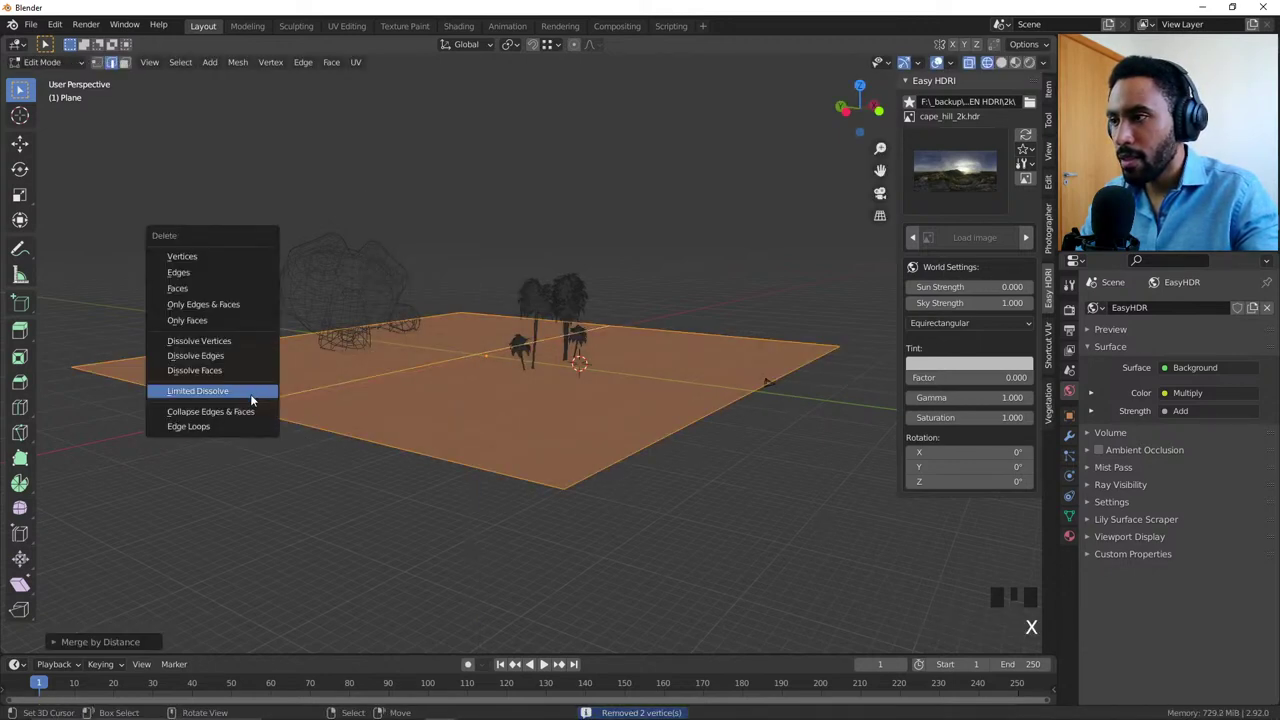
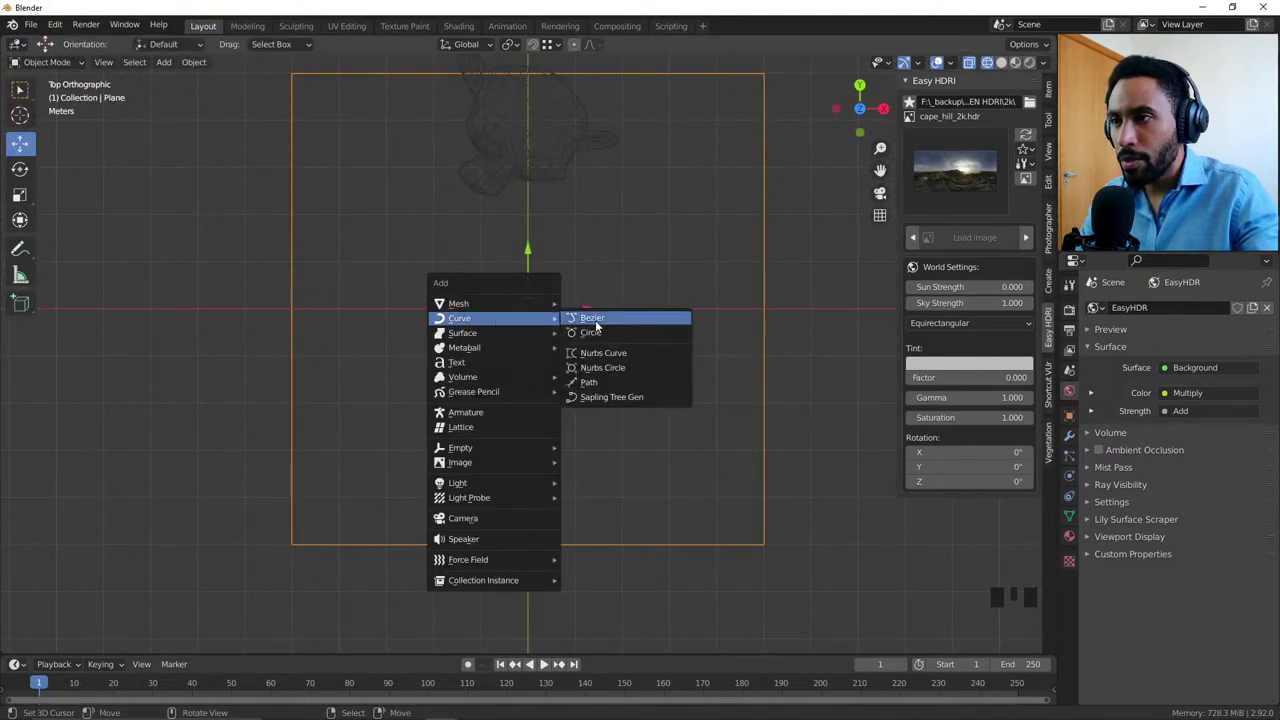
Step: Add a Bezier curve and stretch its end points and handles into a long sweeping bend
{"action": "key", "text": "g"}
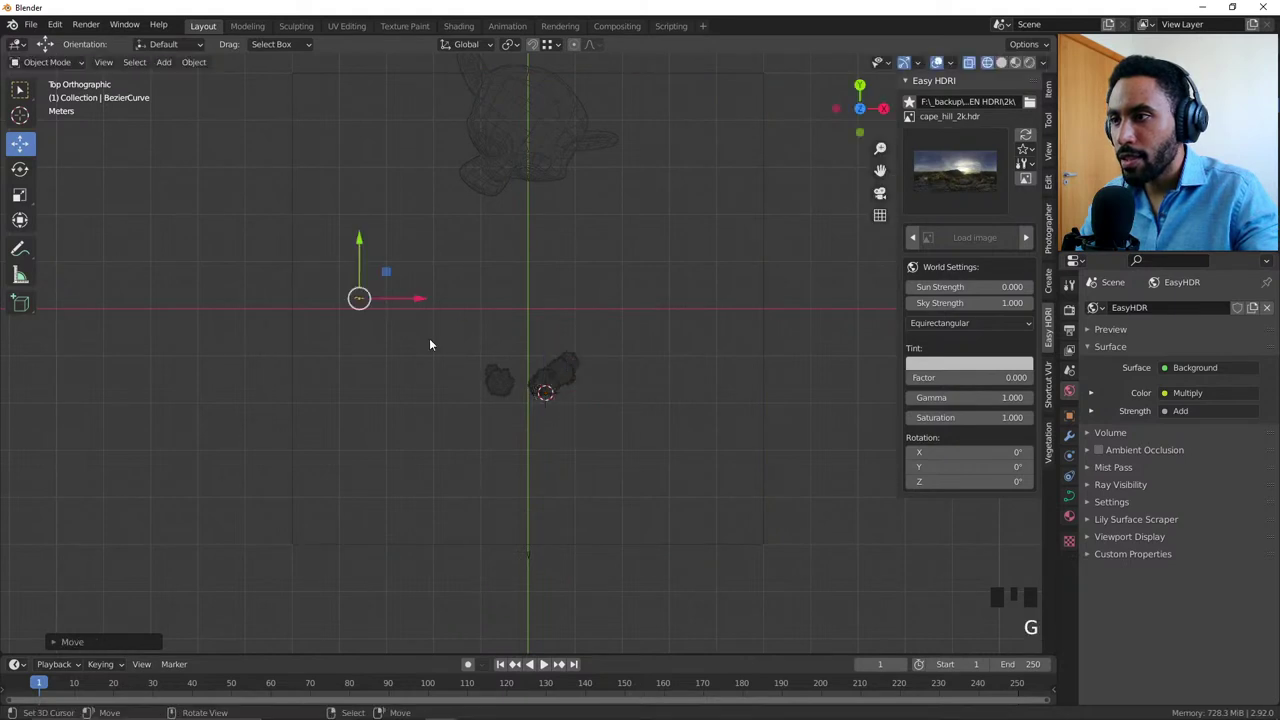
{"action": "key", "text": "Tab"}
{"action": "key", "text": "s"}
{"action": "key", "text": "g"}
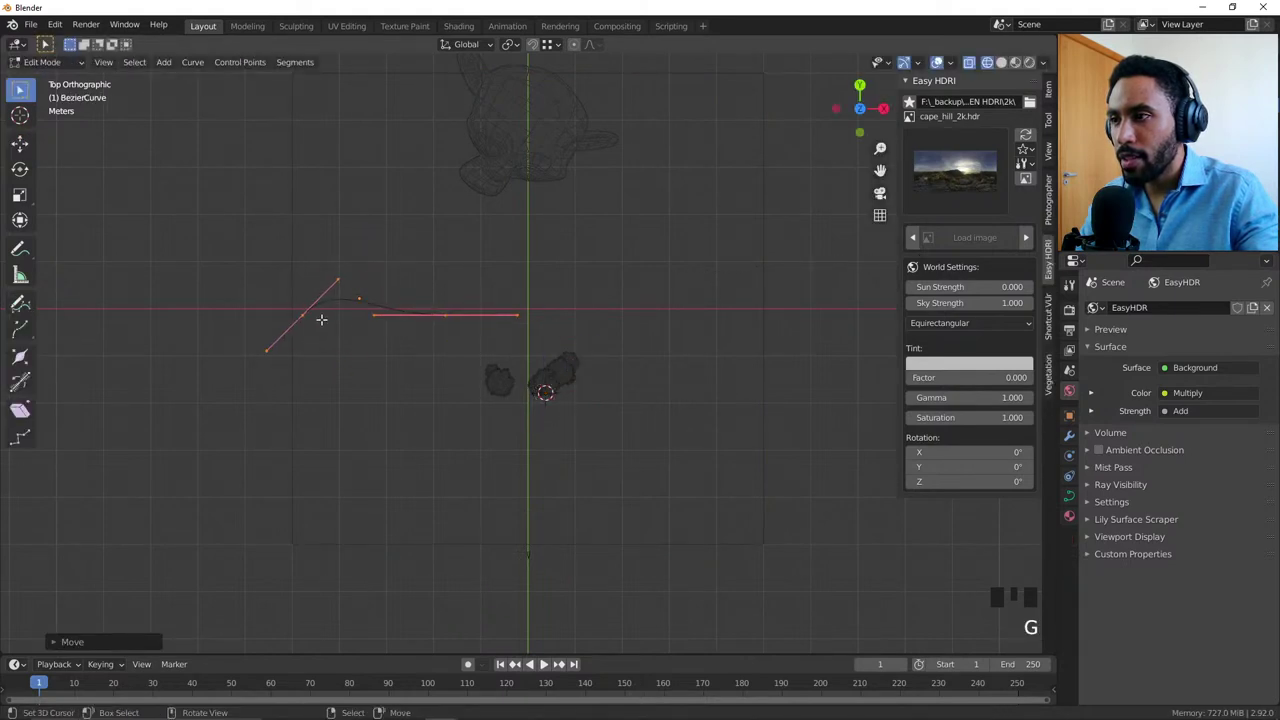
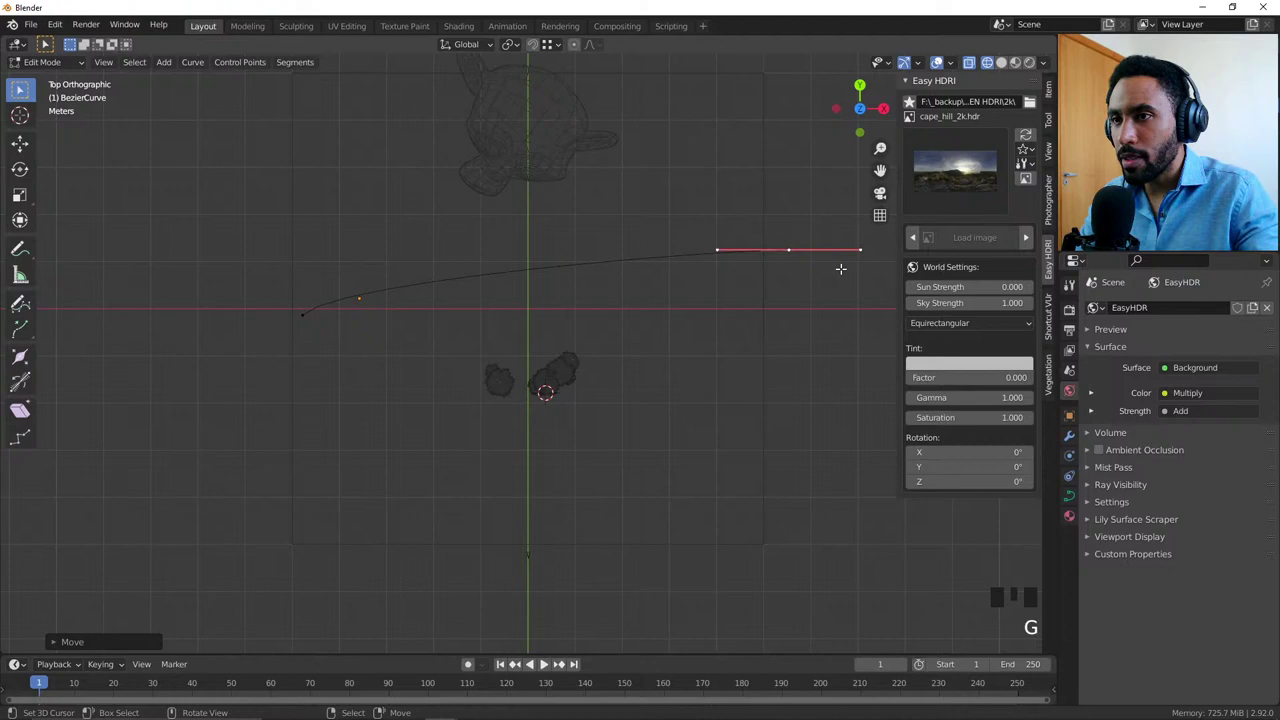
{"action": "key", "text": "r"}
{"action": "key", "text": "s"}
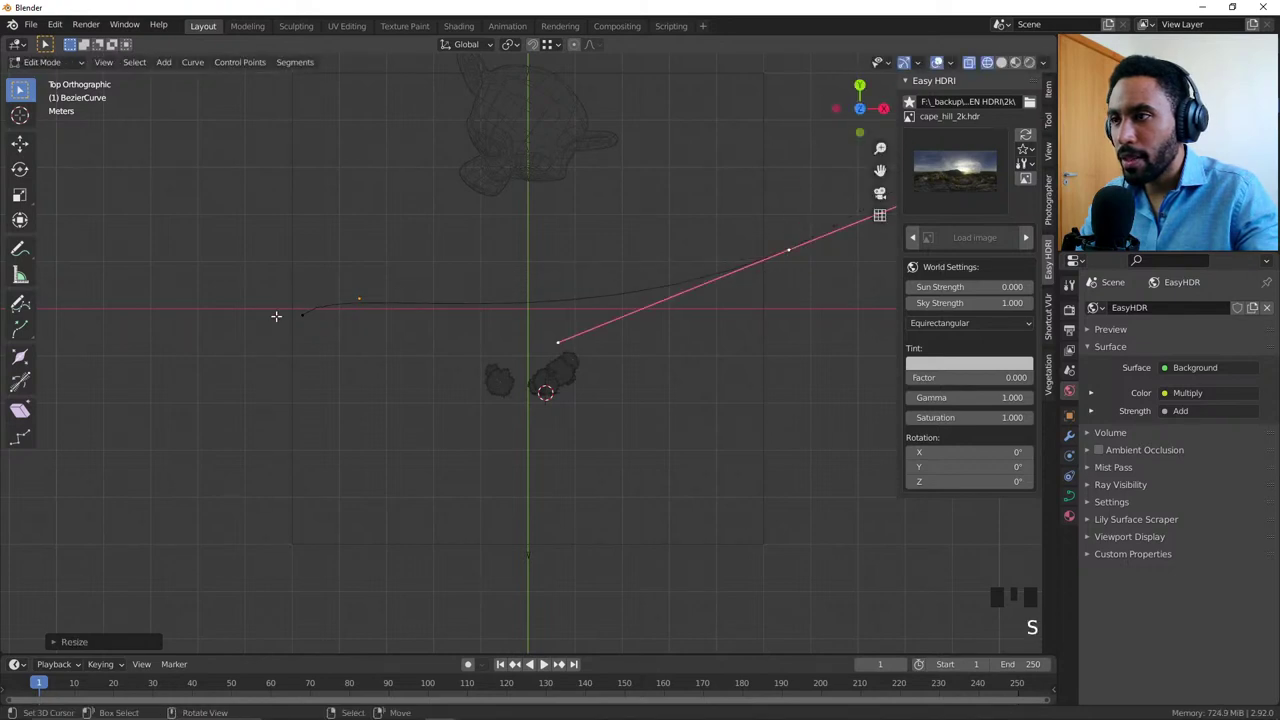
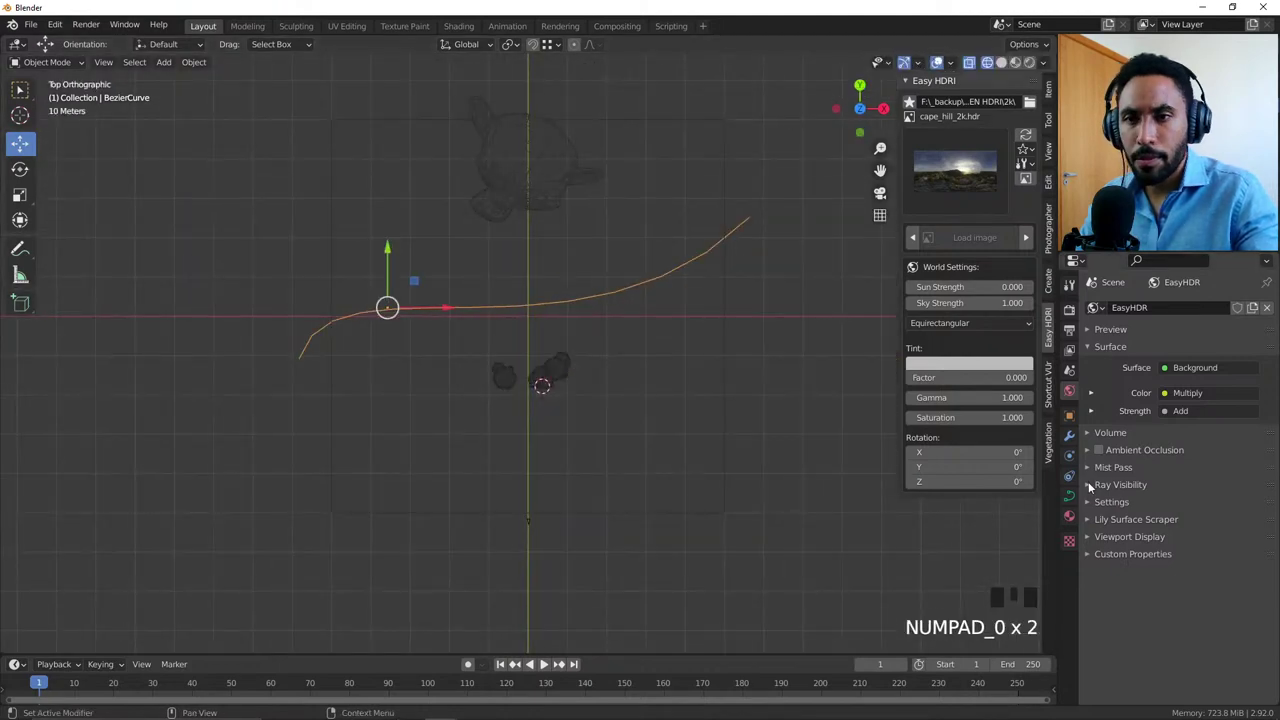
Step: Extrude the curve into a 5 m ribbon and raise Resolution Preview U to 64
{"action": "left_click", "coordinate": [1074, 495]}
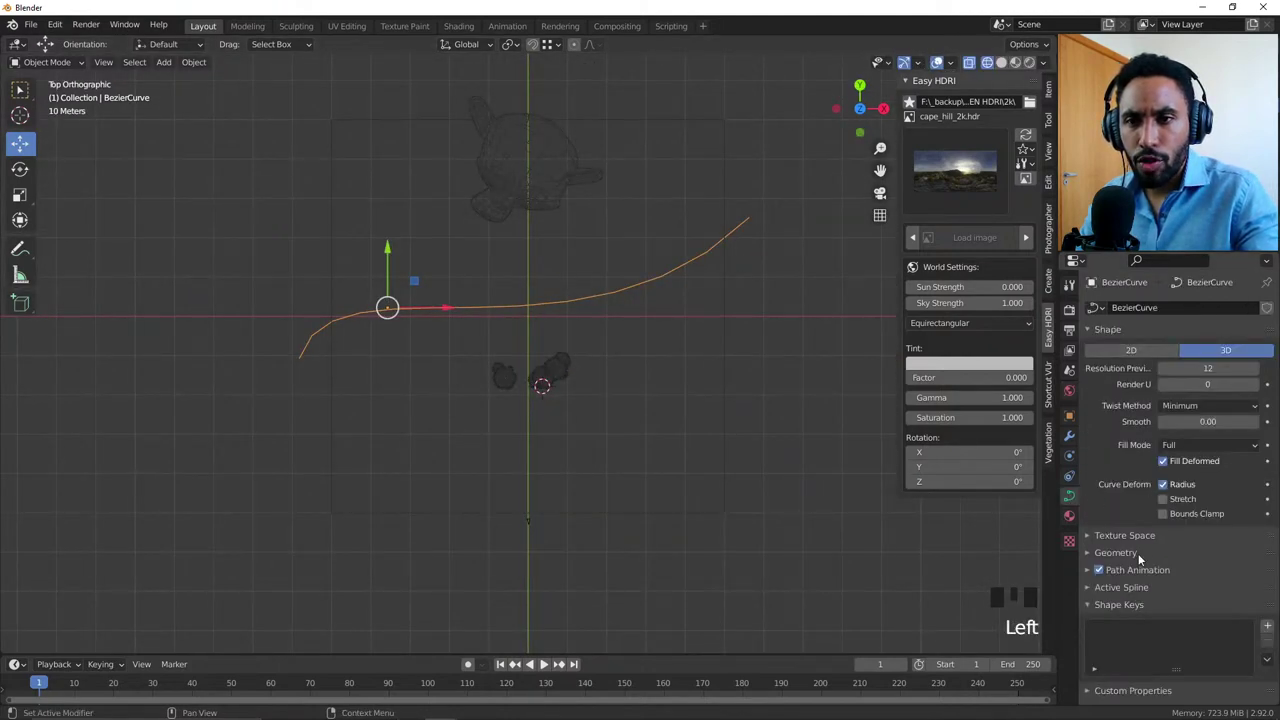
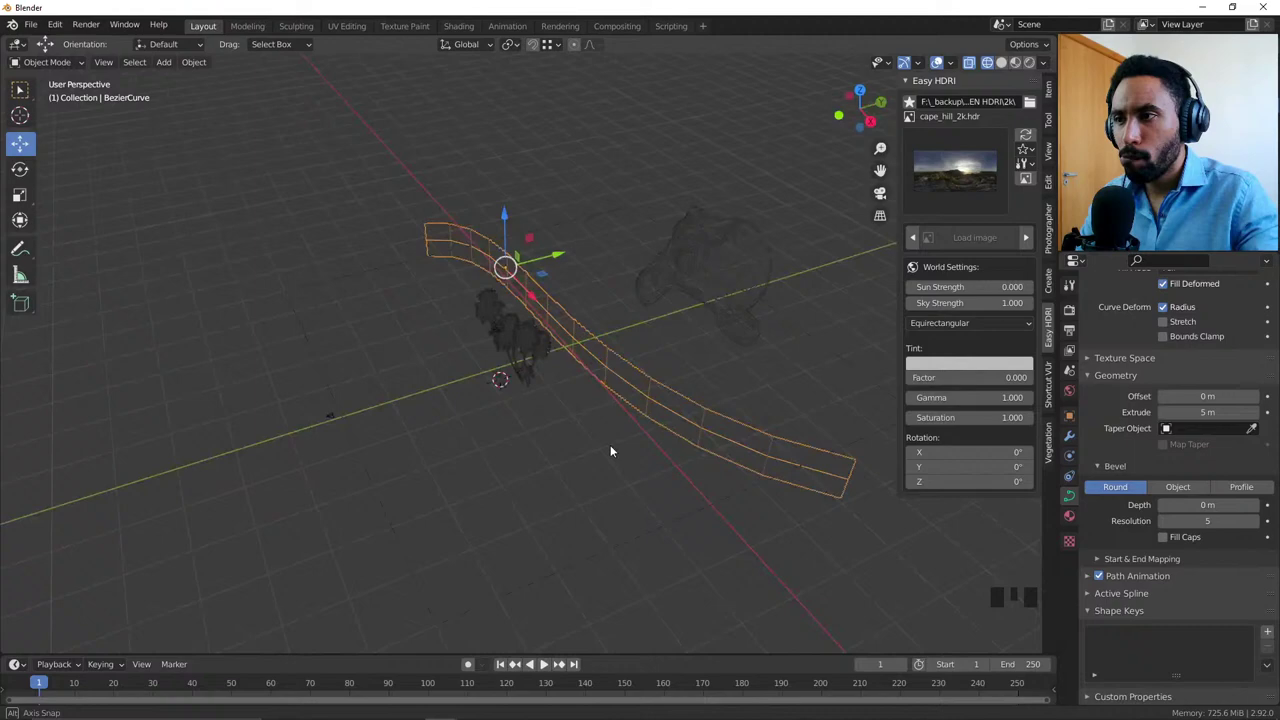
{"action": "key", "text": "KP_7"}
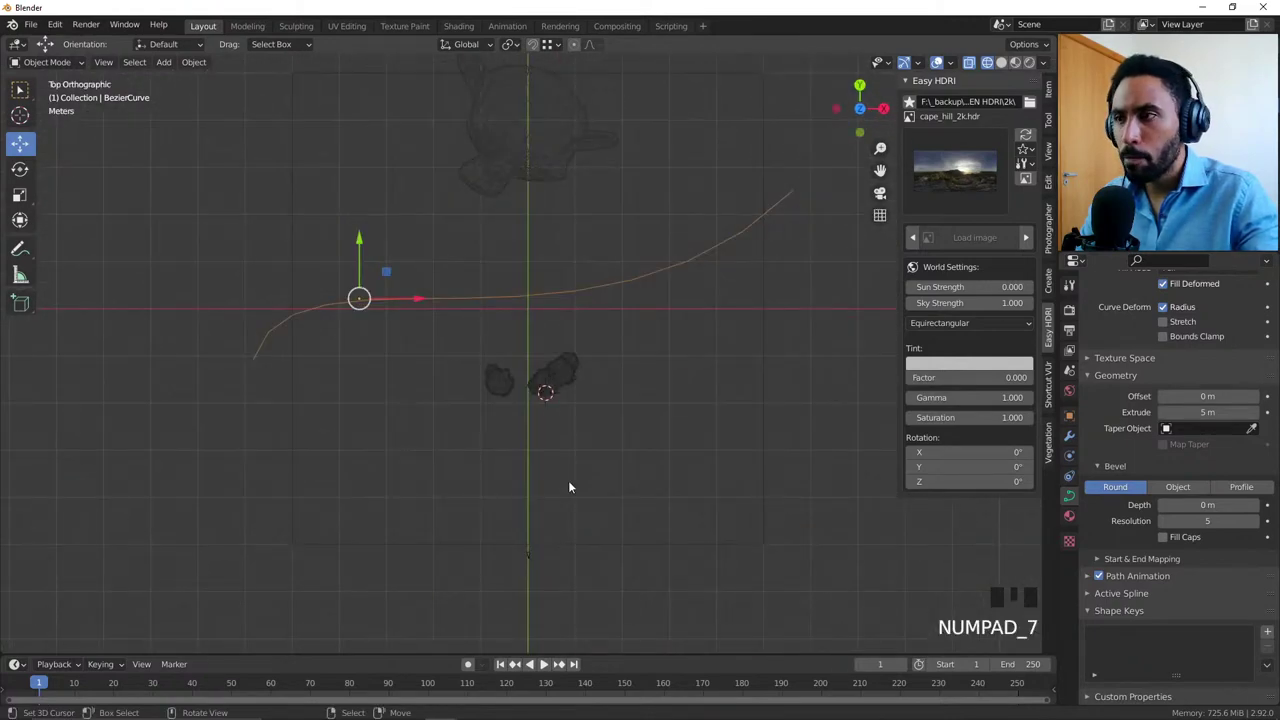
{"action": "left_click_drag", "start_coordinate": [641, 439], "coordinate": [469, 379]}
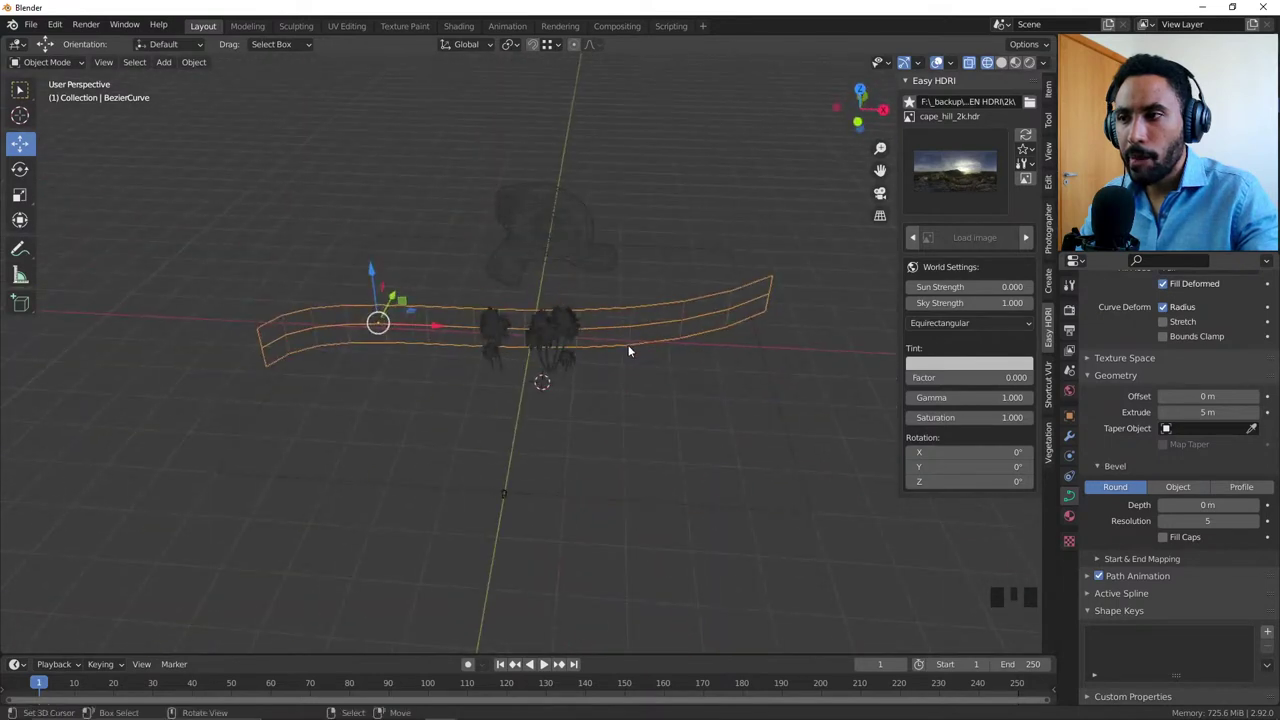
{"action": "key", "text": "KP_7"}
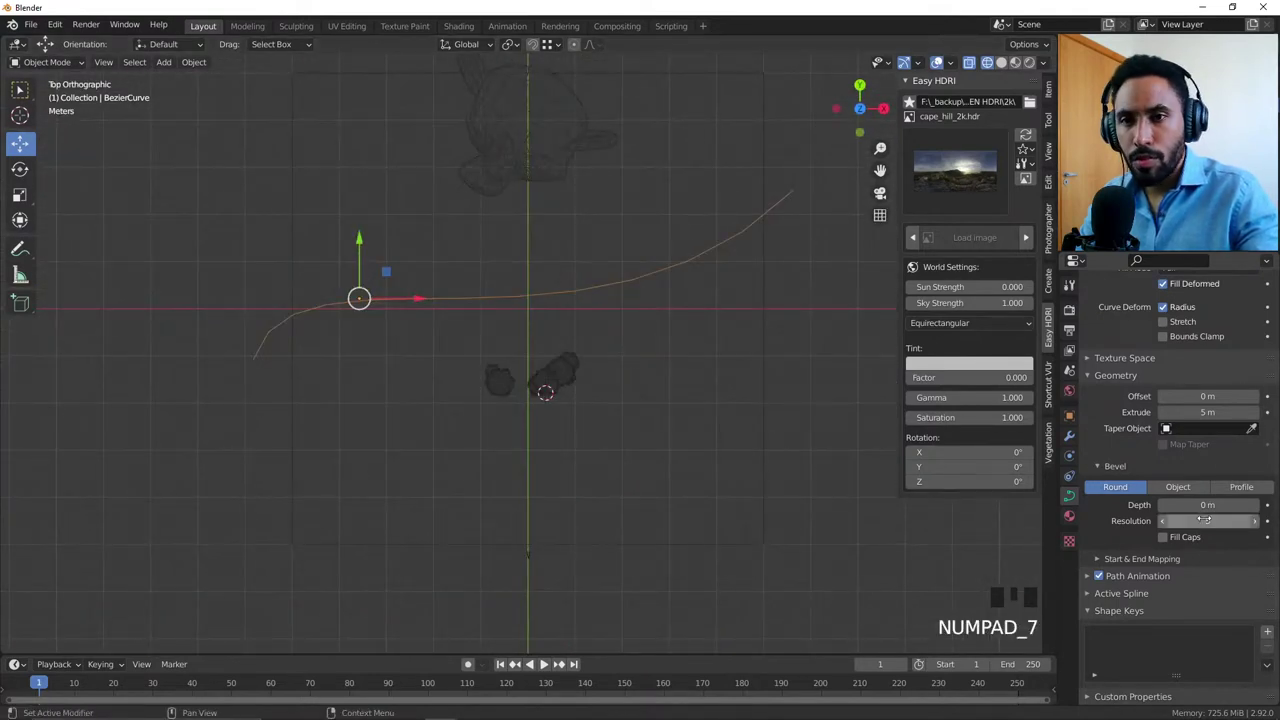
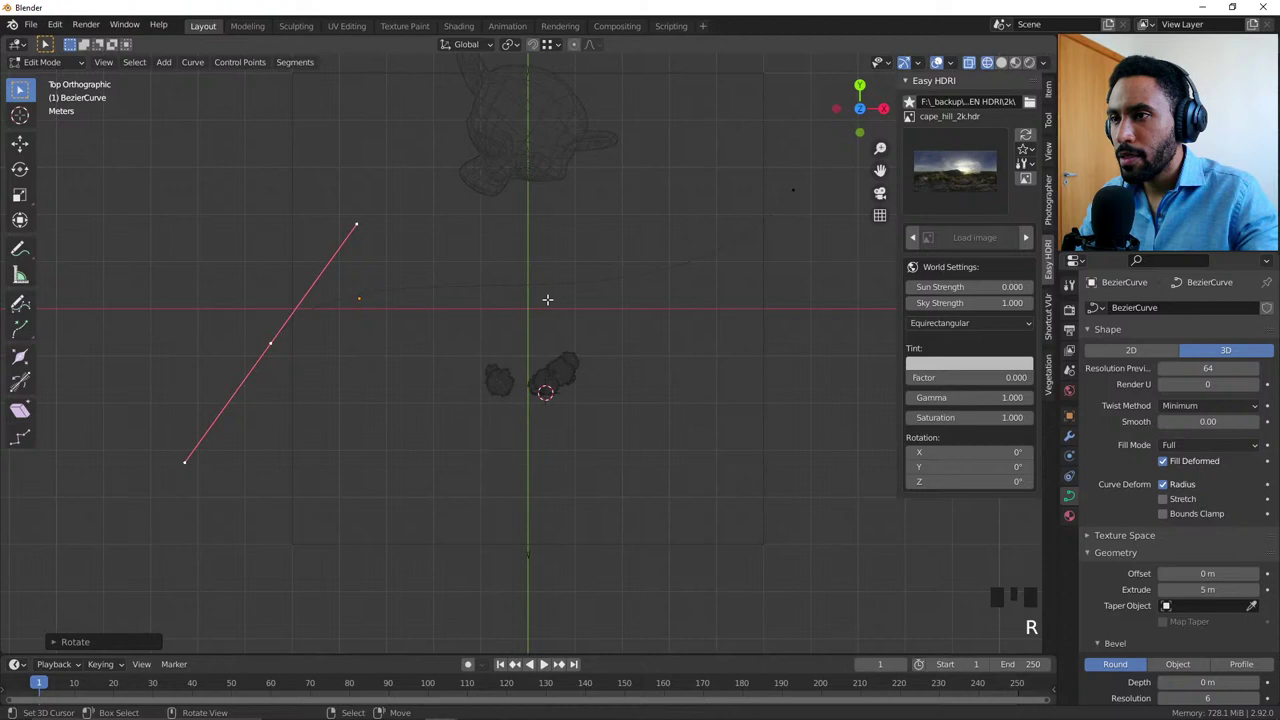
Step: Bend the path curve into shape and convert it to a mesh
{"action": "key", "text": "Tab"}
{"action": "scroll", "scroll_direction": "down", "scroll_amount": 3}
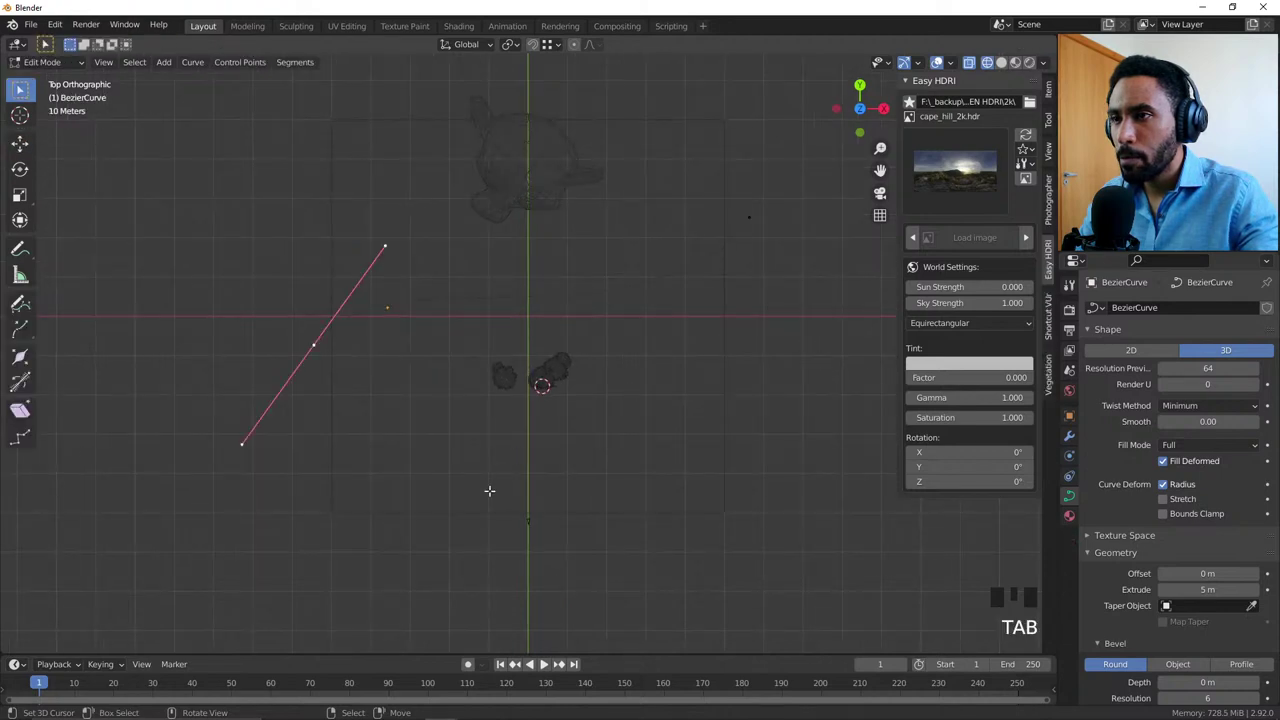
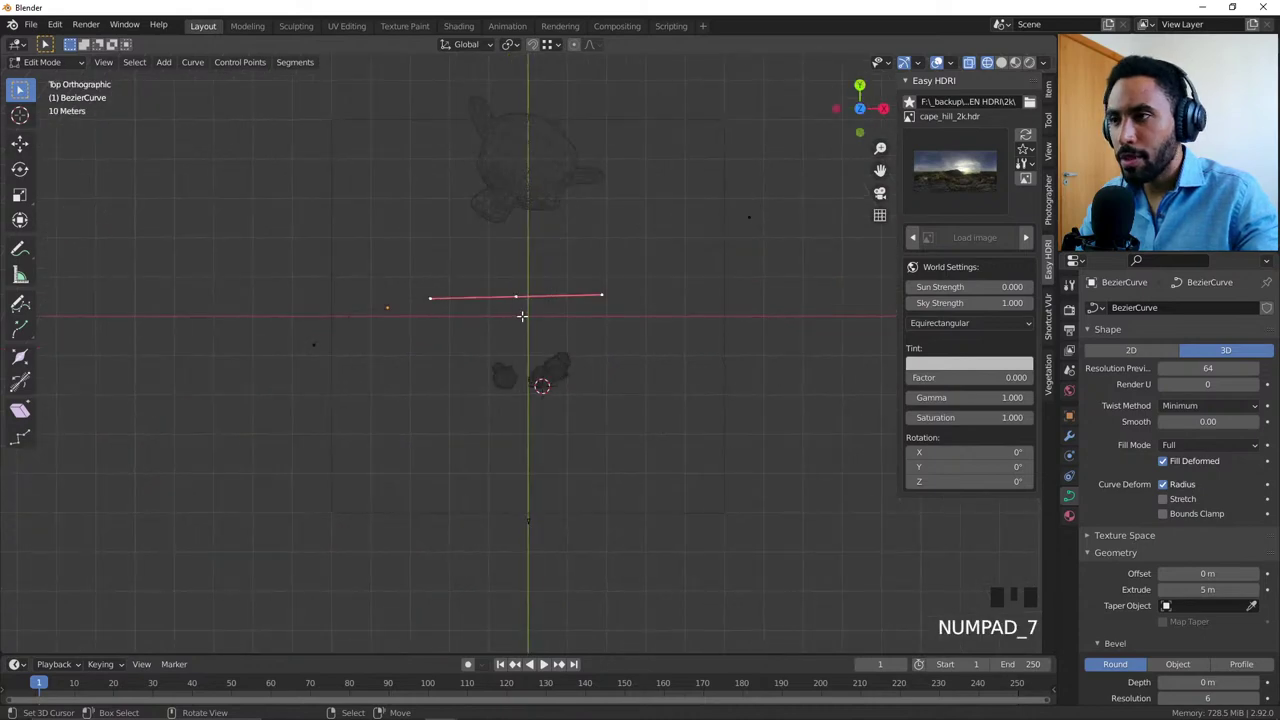
{"action": "key", "text": "r"}
{"action": "key", "text": "Tab"}
{"action": "left_click_drag", "start_coordinate": [561, 395], "coordinate": [489, 347]}
{"action": "scroll", "scroll_direction": "up", "scroll_amount": 3}
{"action": "right_click", "coordinate": [434, 298]}
{"action": "scroll", "scroll_direction": "down", "scroll_amount": 3}
{"action": "left_click_drag", "start_coordinate": [456, 324], "coordinate": [494, 326]}
{"action": "key", "text": "ctrl+a"}
{"action": "left_click_drag", "start_coordinate": [461, 363], "coordinate": [454, 347]}
{"action": "key", "text": "w"}
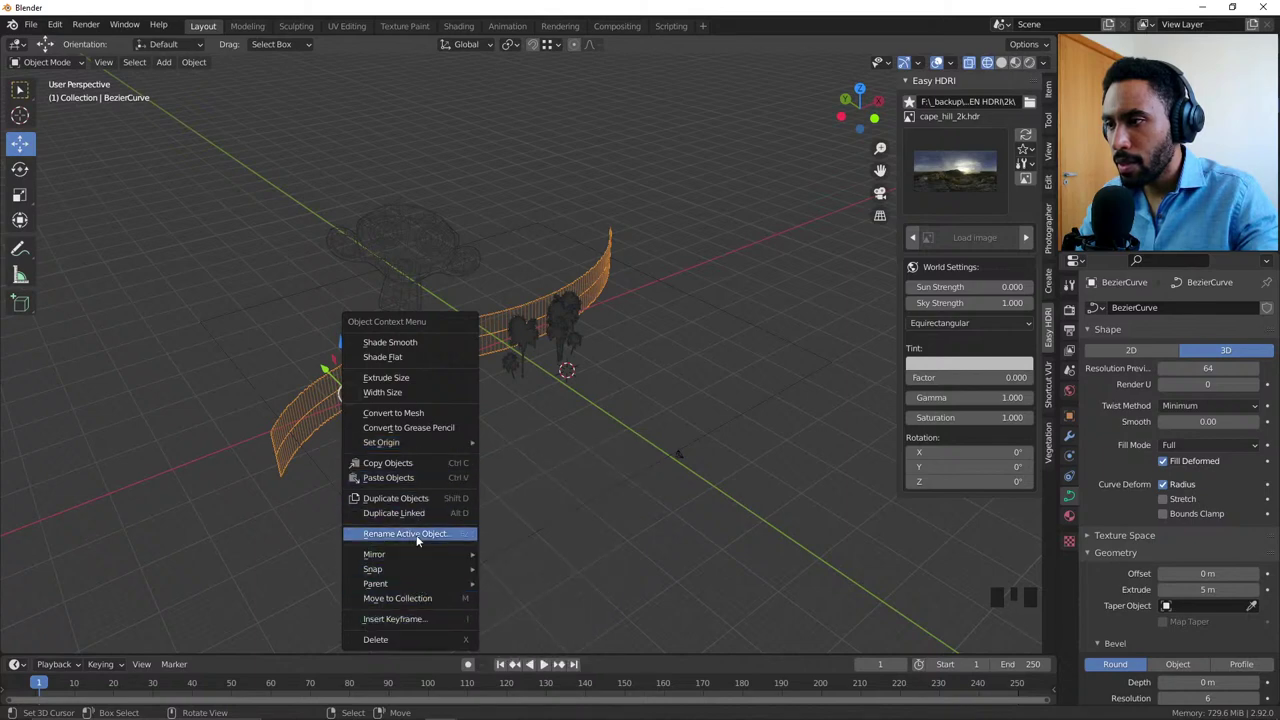
Step: Select the whole ribbon mesh and extrude it about 11.9 m along its normal
{"action": "key", "text": "Tab"}
{"action": "scroll", "scroll_direction": "down", "scroll_amount": 3}
{"action": "key", "text": "a"}
{"action": "key", "text": "KP_7"}
{"action": "key", "text": "e"}
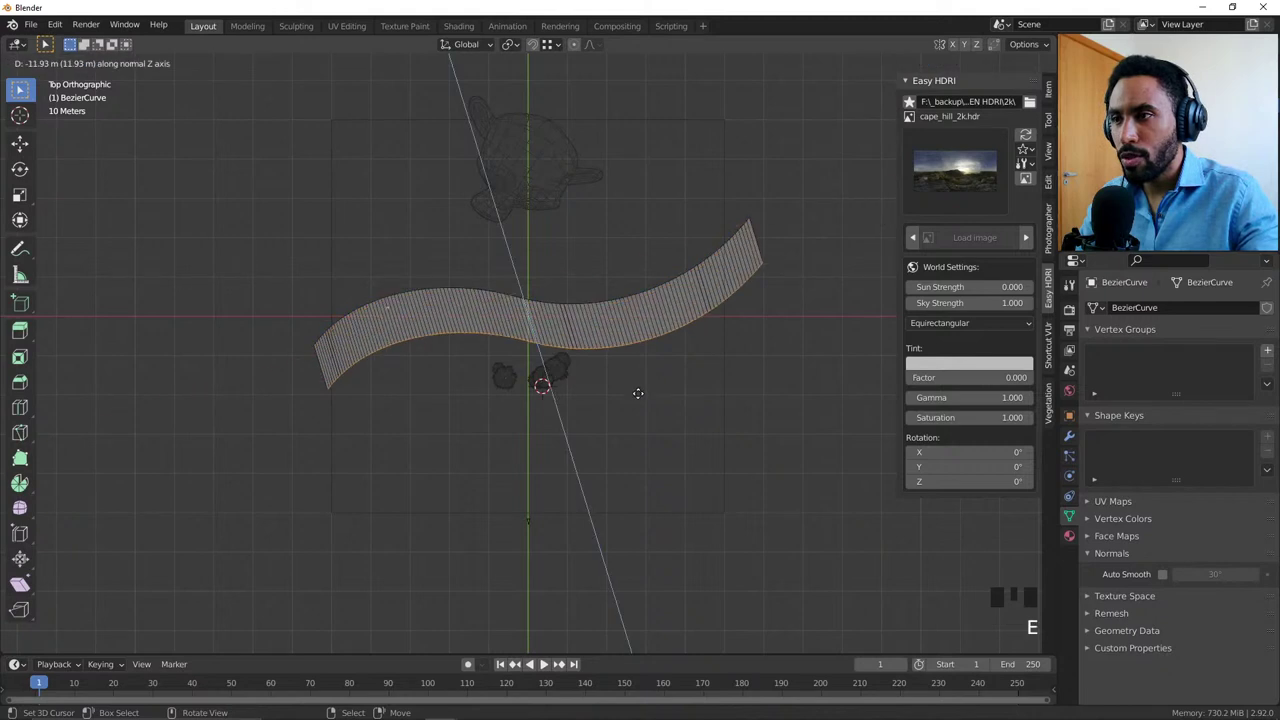
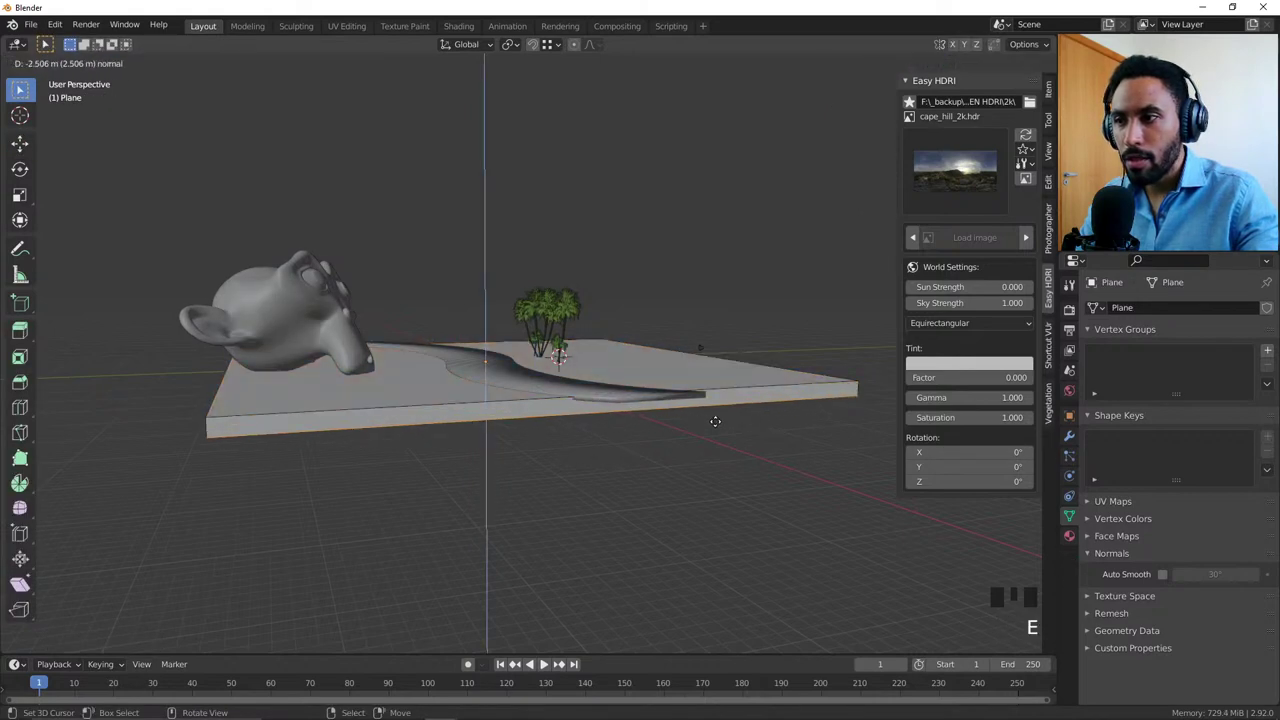
Step: Preview the HDRI-lit scene through the camera in Rendered shading
{"action": "key", "text": "Tab"}
{"action": "right_click", "coordinate": [676, 384]}
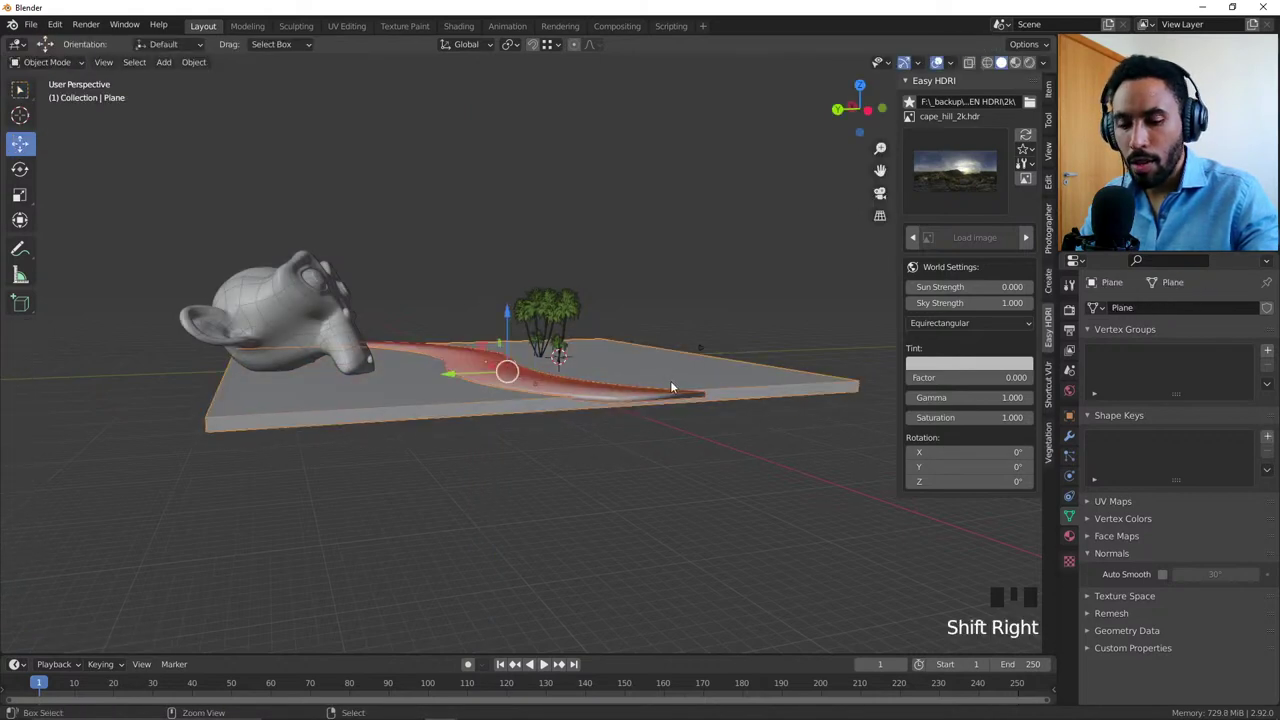
{"action": "key", "text": "ctrl+KP_Subtract"}
{"action": "key", "text": "alt+a"}
{"action": "left_click_drag", "start_coordinate": [654, 390], "coordinate": [679, 203]}
{"action": "left_click_drag", "start_coordinate": [679, 203], "coordinate": [676, 219]}
{"action": "key", "text": "h"}
{"action": "key", "text": "KP_0"}
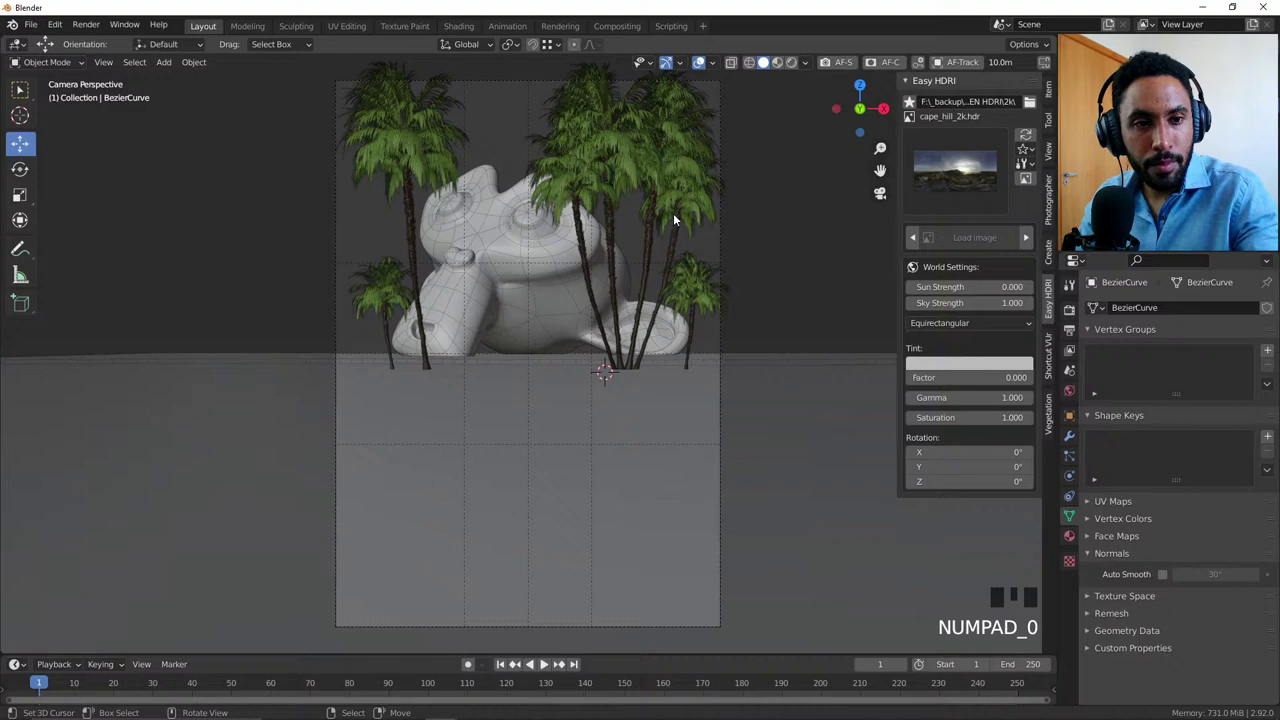
{"action": "key", "text": "z"}
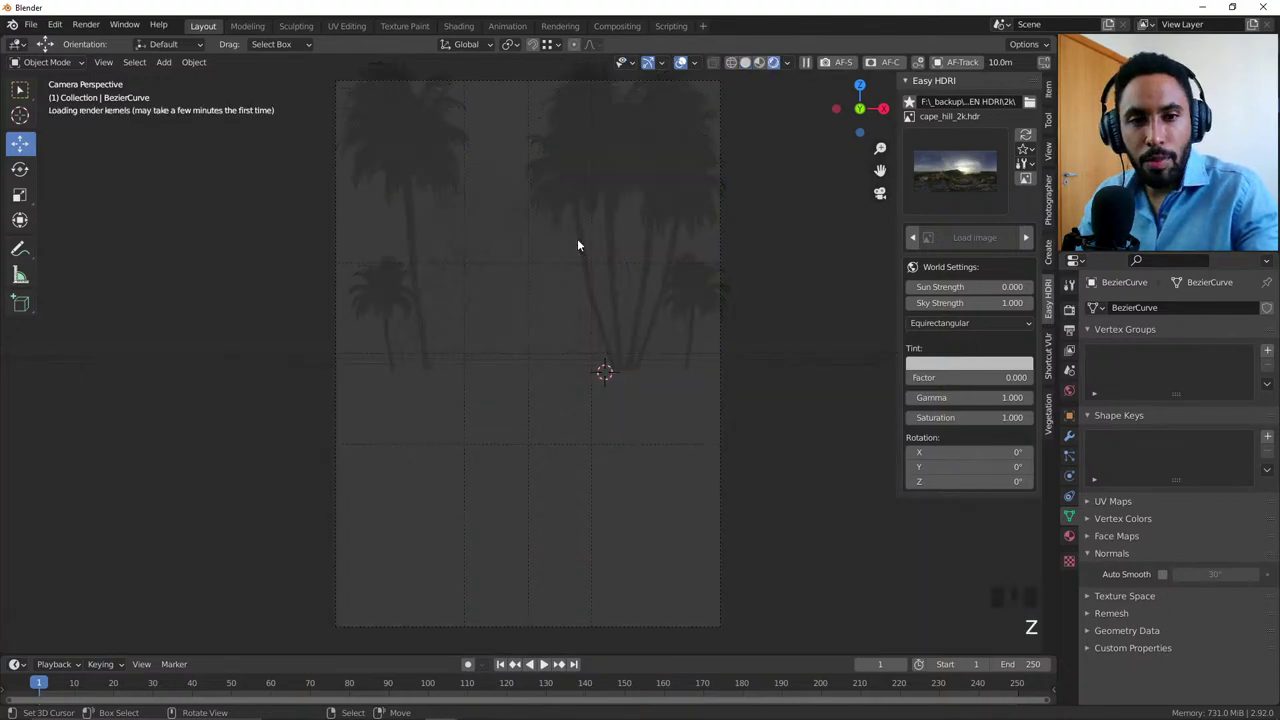
Step: Return to Solid shading in a top orthographic view
{"action": "key", "text": "alt+a"}
{"action": "key", "text": "z"}
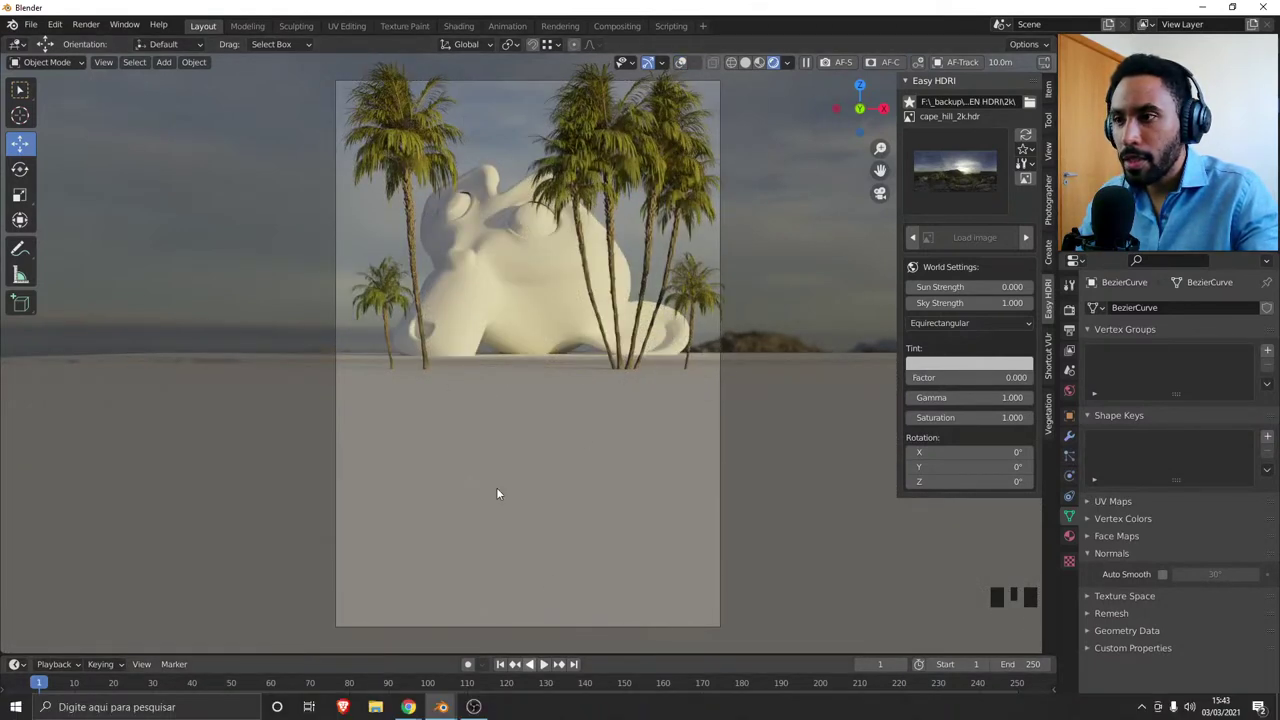
{"action": "key", "text": "z"}
{"action": "left_click_drag", "start_coordinate": [557, 378], "coordinate": [590, 393]}
{"action": "scroll", "scroll_direction": "down", "scroll_amount": 3}
{"action": "key", "text": "KP_7"}
{"action": "key", "text": "z"}
{"action": "key", "text": "z"}
Step: Bring up the Add > Mesh choices for a new object
{"action": "left_click_drag", "start_coordinate": [623, 446], "coordinate": [552, 366]}
{"action": "left_click", "coordinate": [552, 366]}
{"action": "key", "text": "shift+a"}
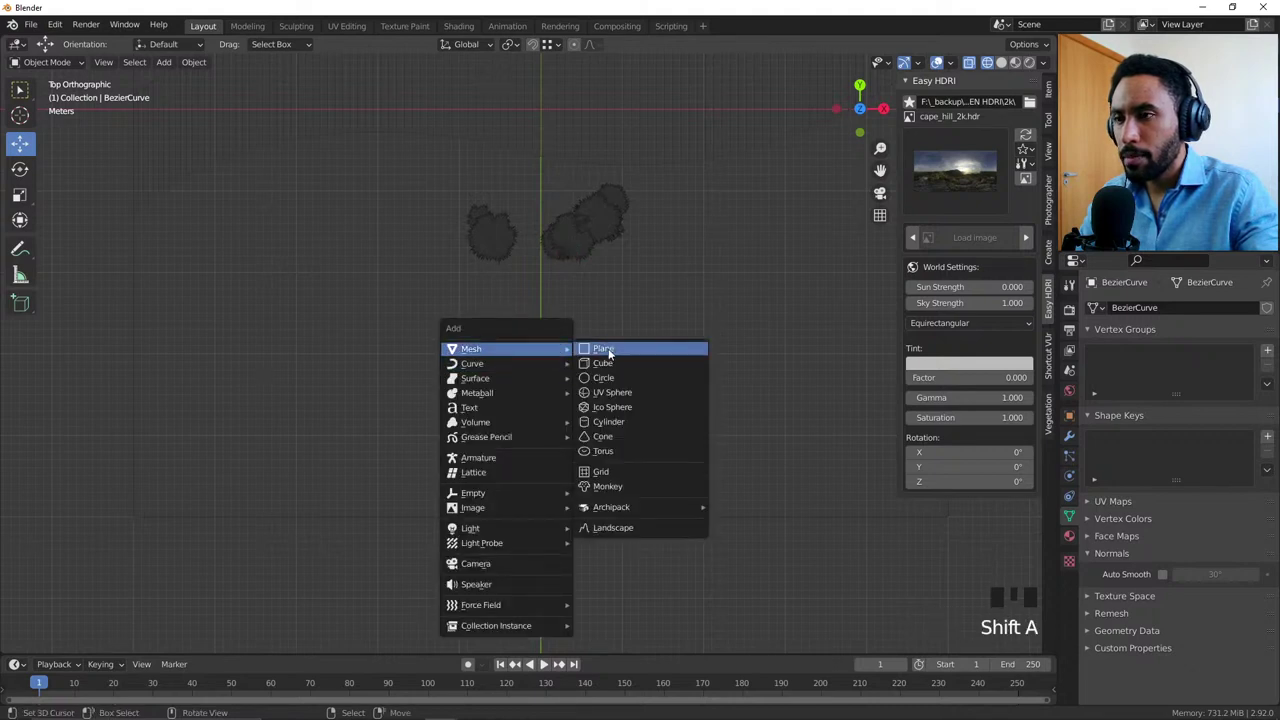
Step: Add a plane, scale and move it beneath the palms, and subdivide it finely
{"action": "scroll", "scroll_direction": "down", "scroll_amount": 3}
{"action": "key", "text": "Tab"}
{"action": "key", "text": "s"}
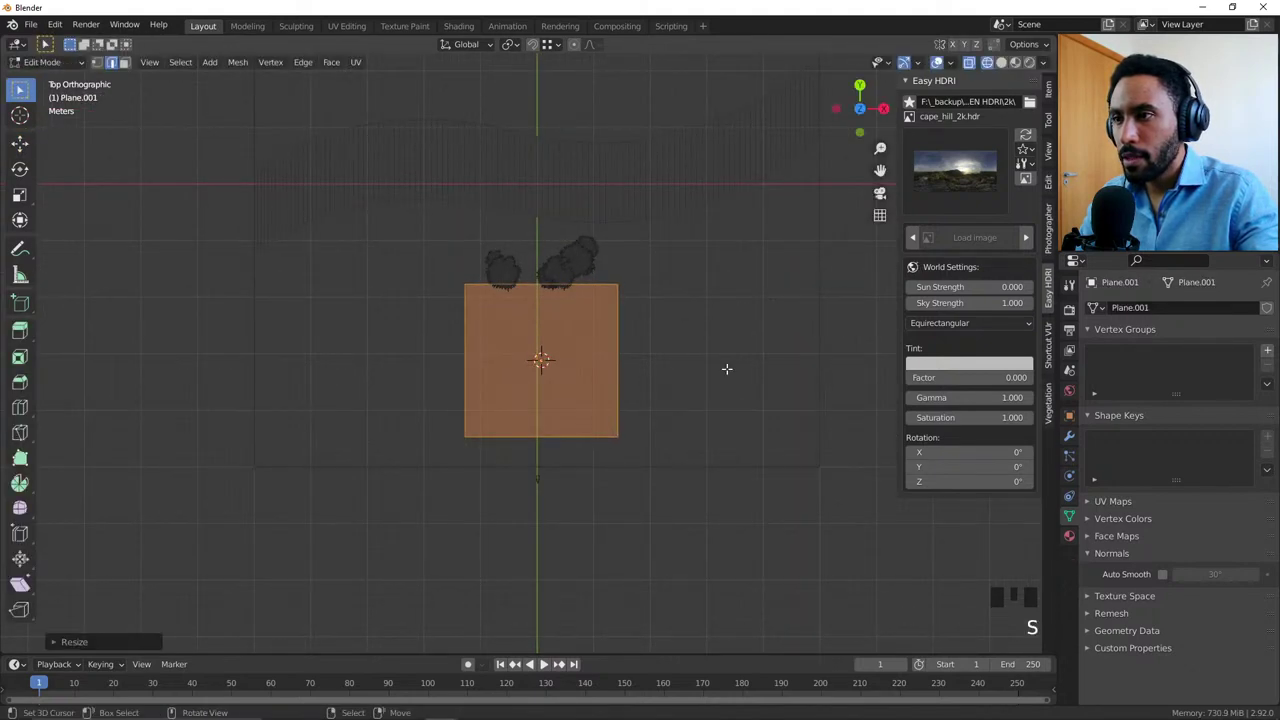
{"action": "key", "text": "g"}
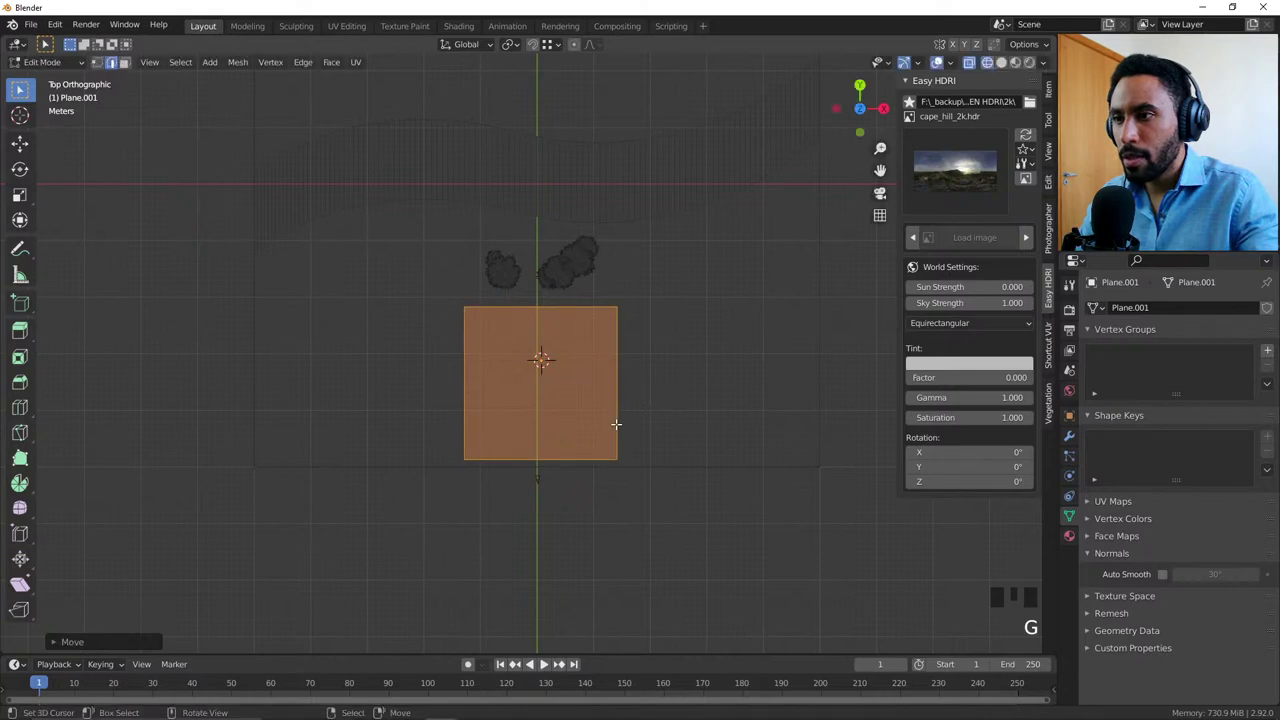
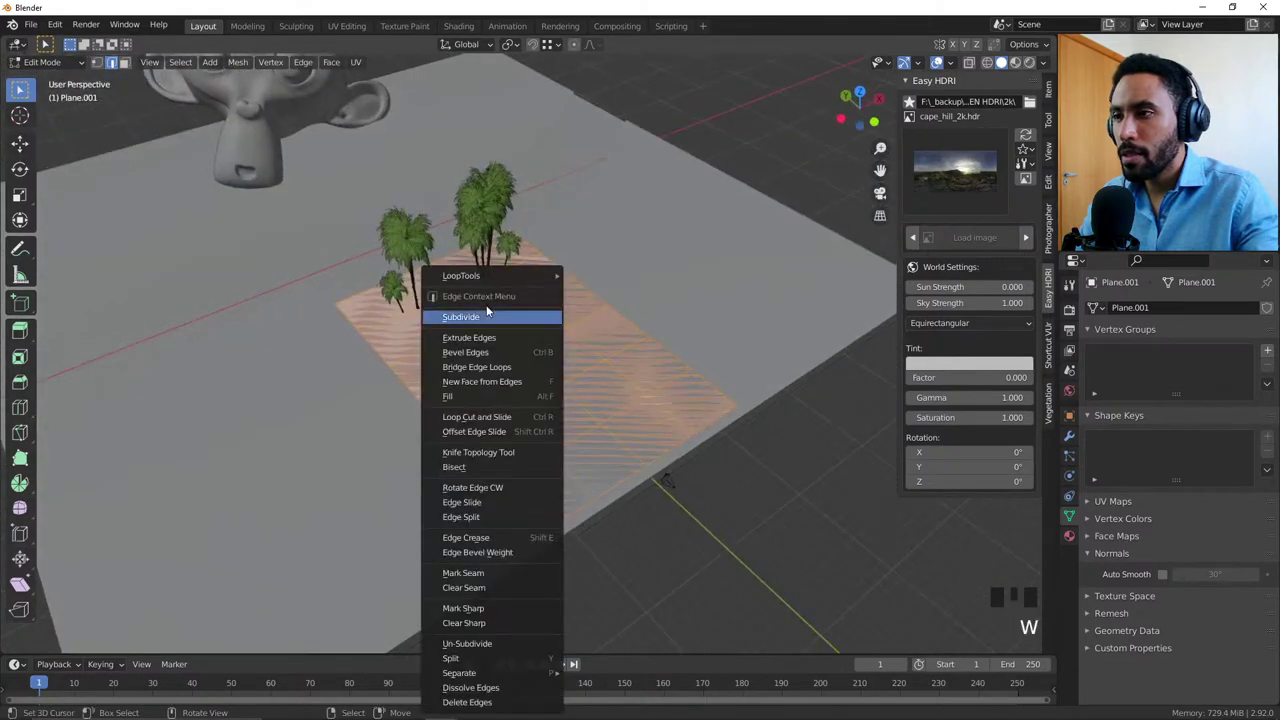
{"action": "key", "text": "shift+r"}
{"action": "key", "text": "shift+r"}
{"action": "key", "text": "shift+r"}
{"action": "key", "text": "Tab"}
Step: Open the Add Modifier list and the Vegetation tab showing the tropical palm
{"action": "left_click_drag", "start_coordinate": [613, 353], "coordinate": [1070, 440]}
{"action": "left_click", "coordinate": [1070, 440]}
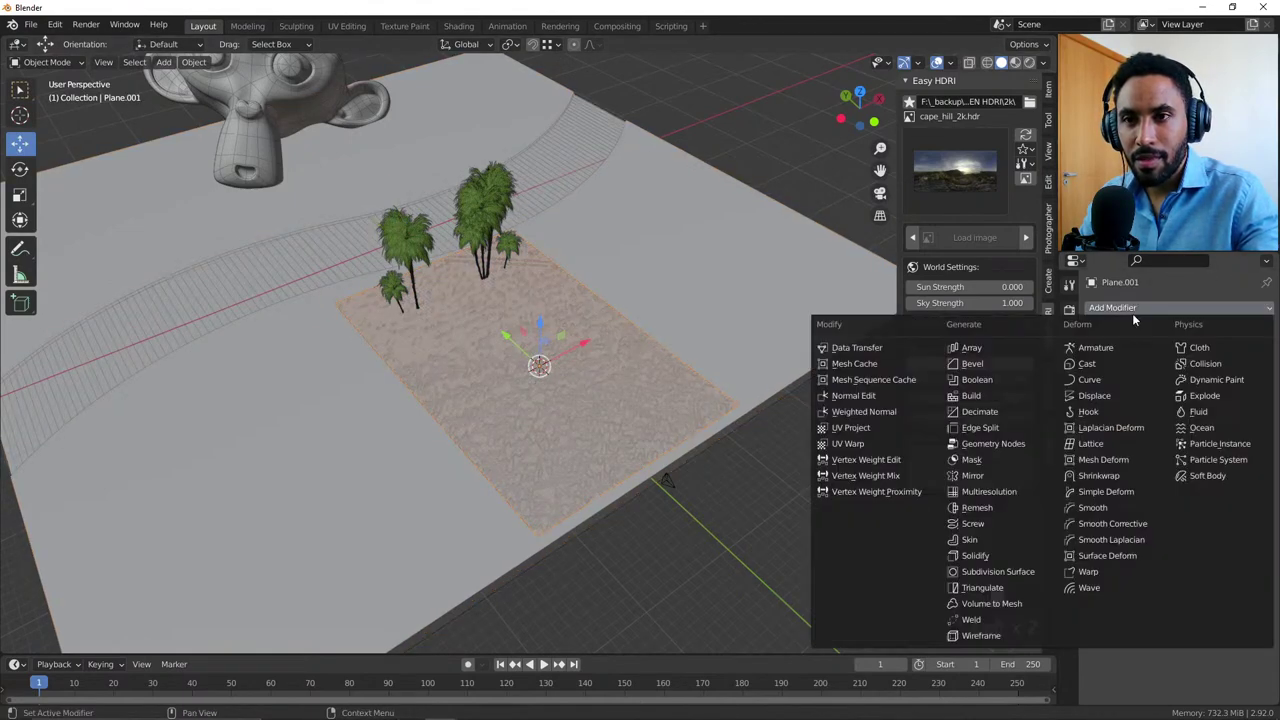
{"action": "left_click", "coordinate": [1004, 564]}
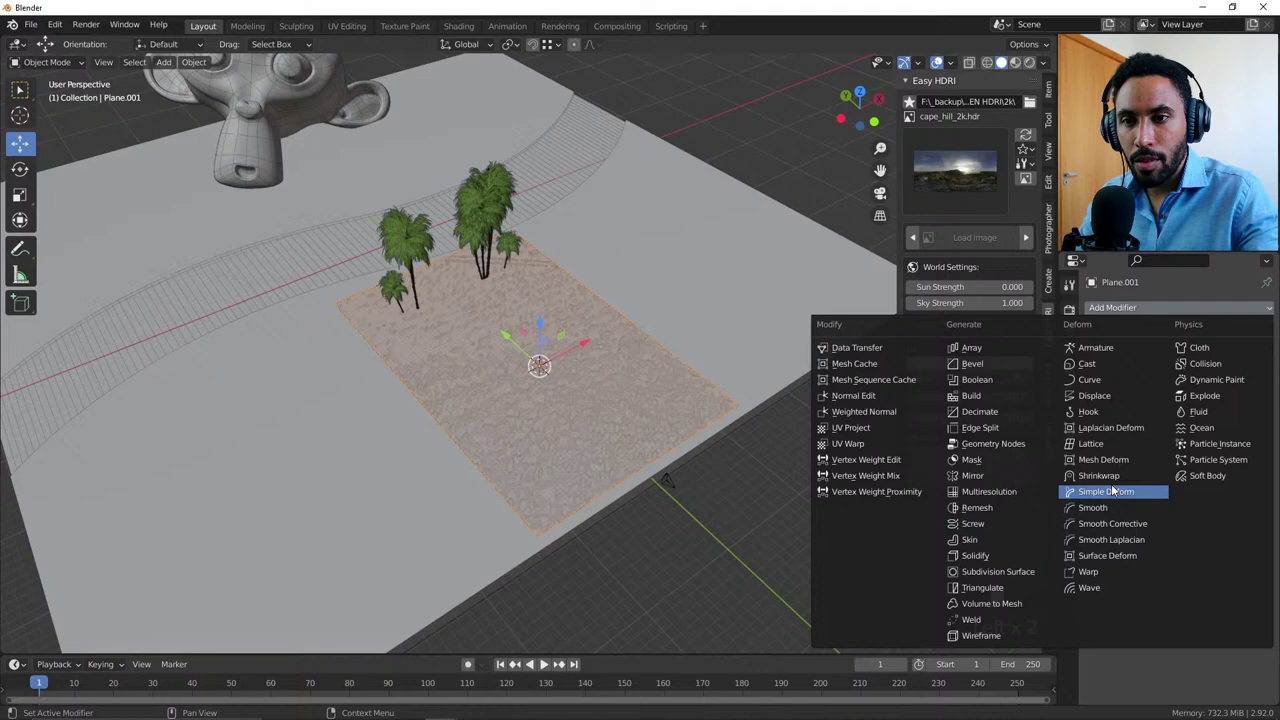
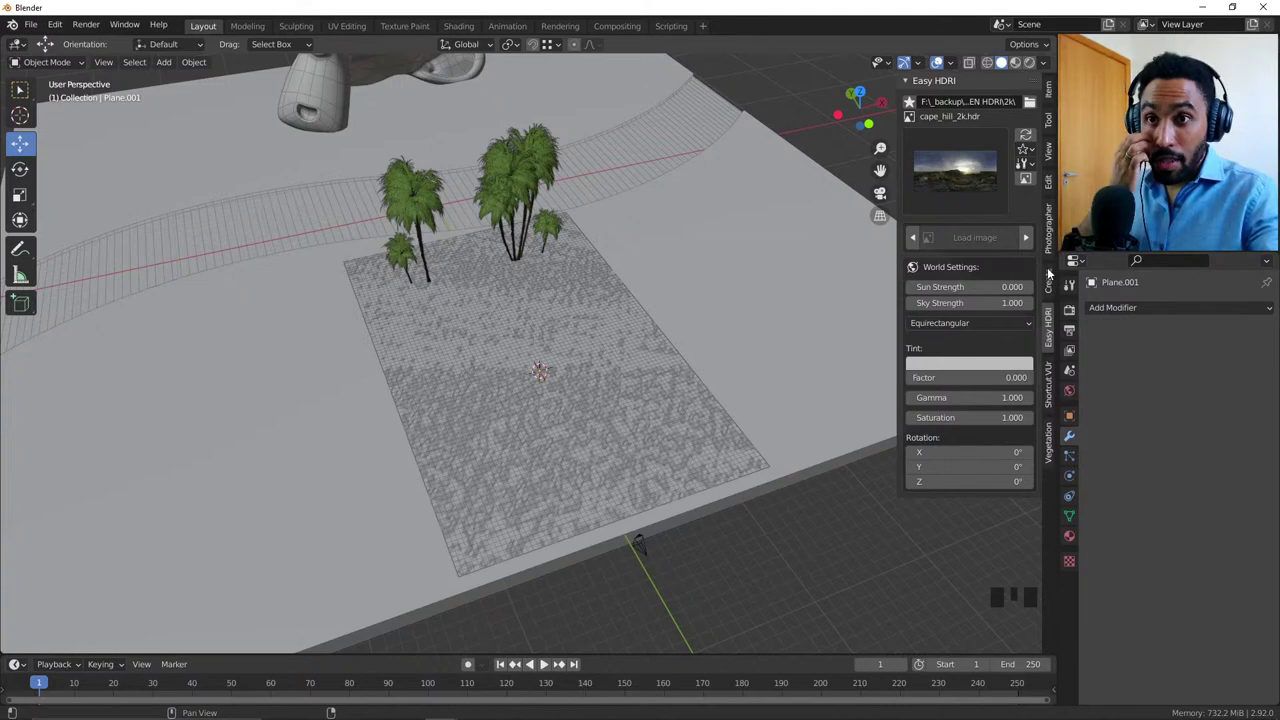
{"action": "left_click", "coordinate": [1052, 398]}
{"action": "left_click", "coordinate": [1056, 441]}
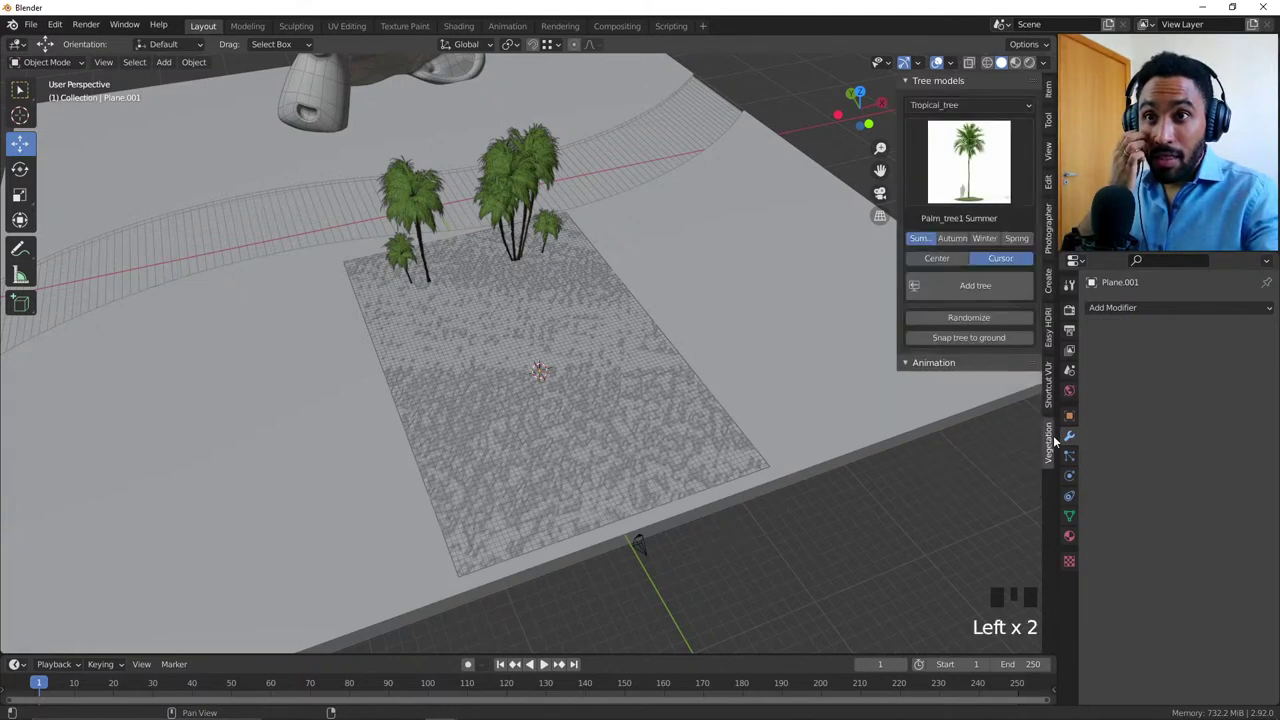